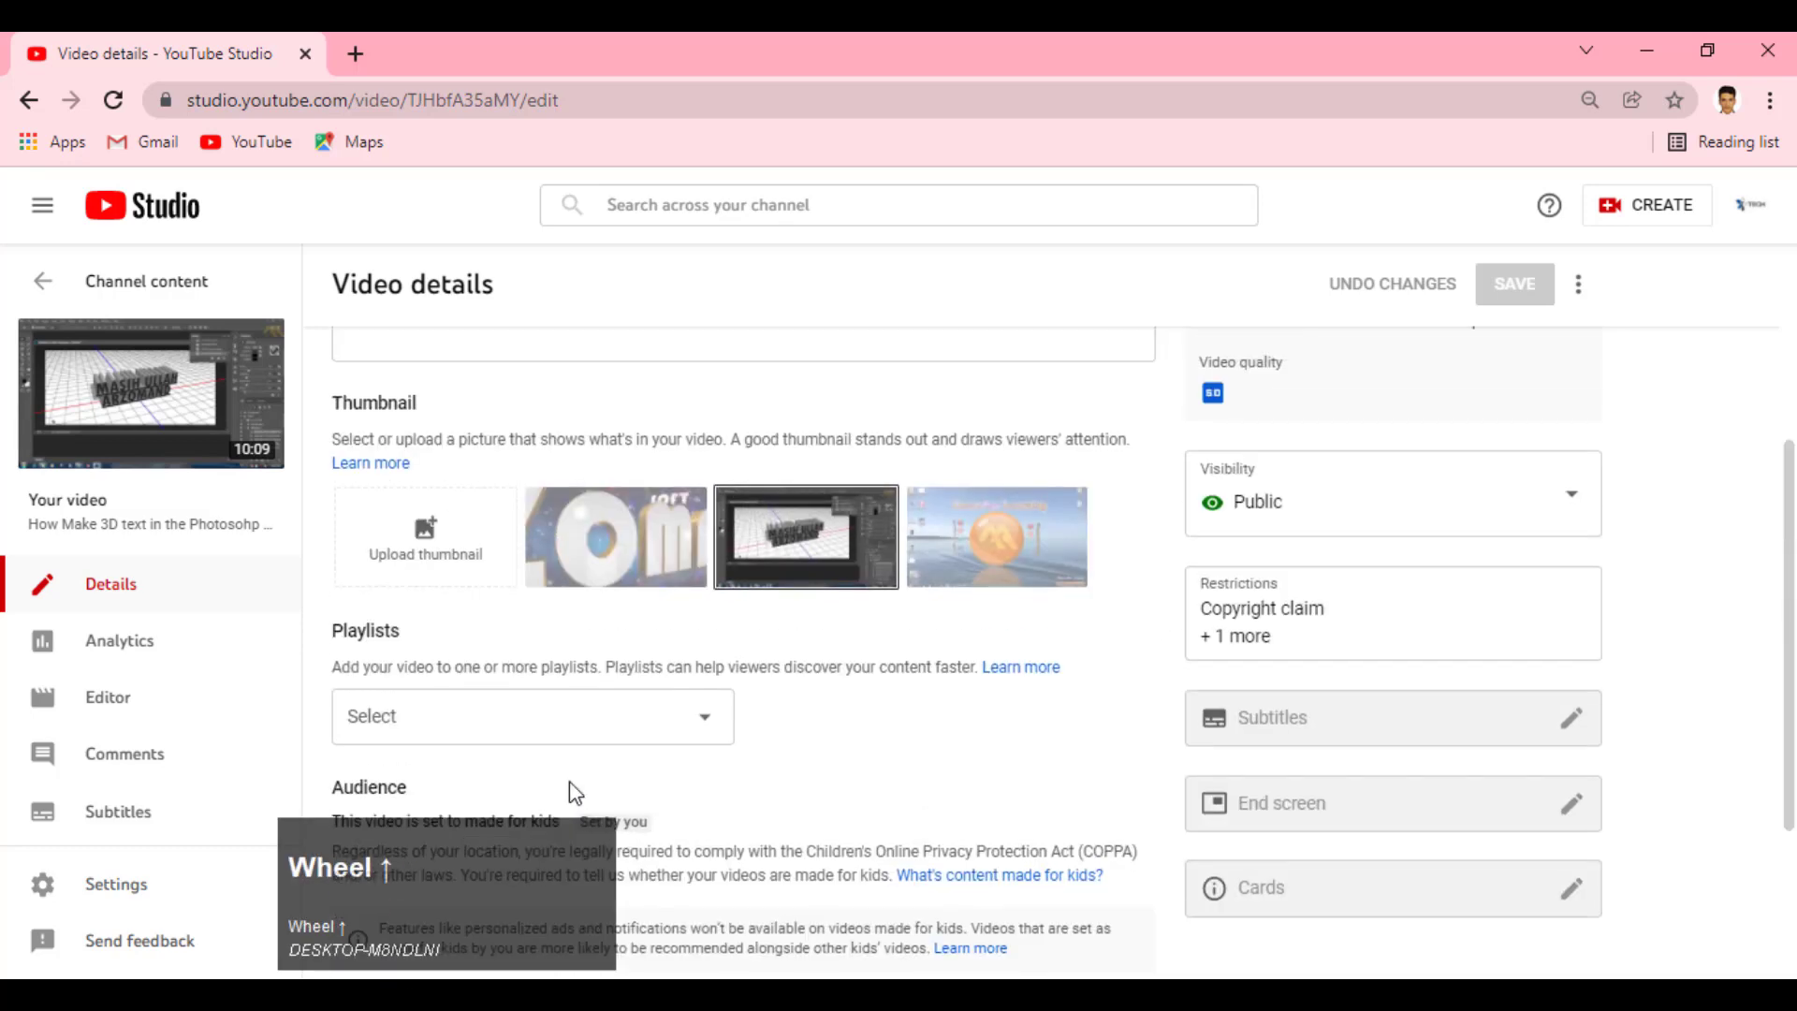
# Review the video's description on the Details page, then go to its Analytics page
pyautogui.scroll(-3)
pyautogui.scroll(3)
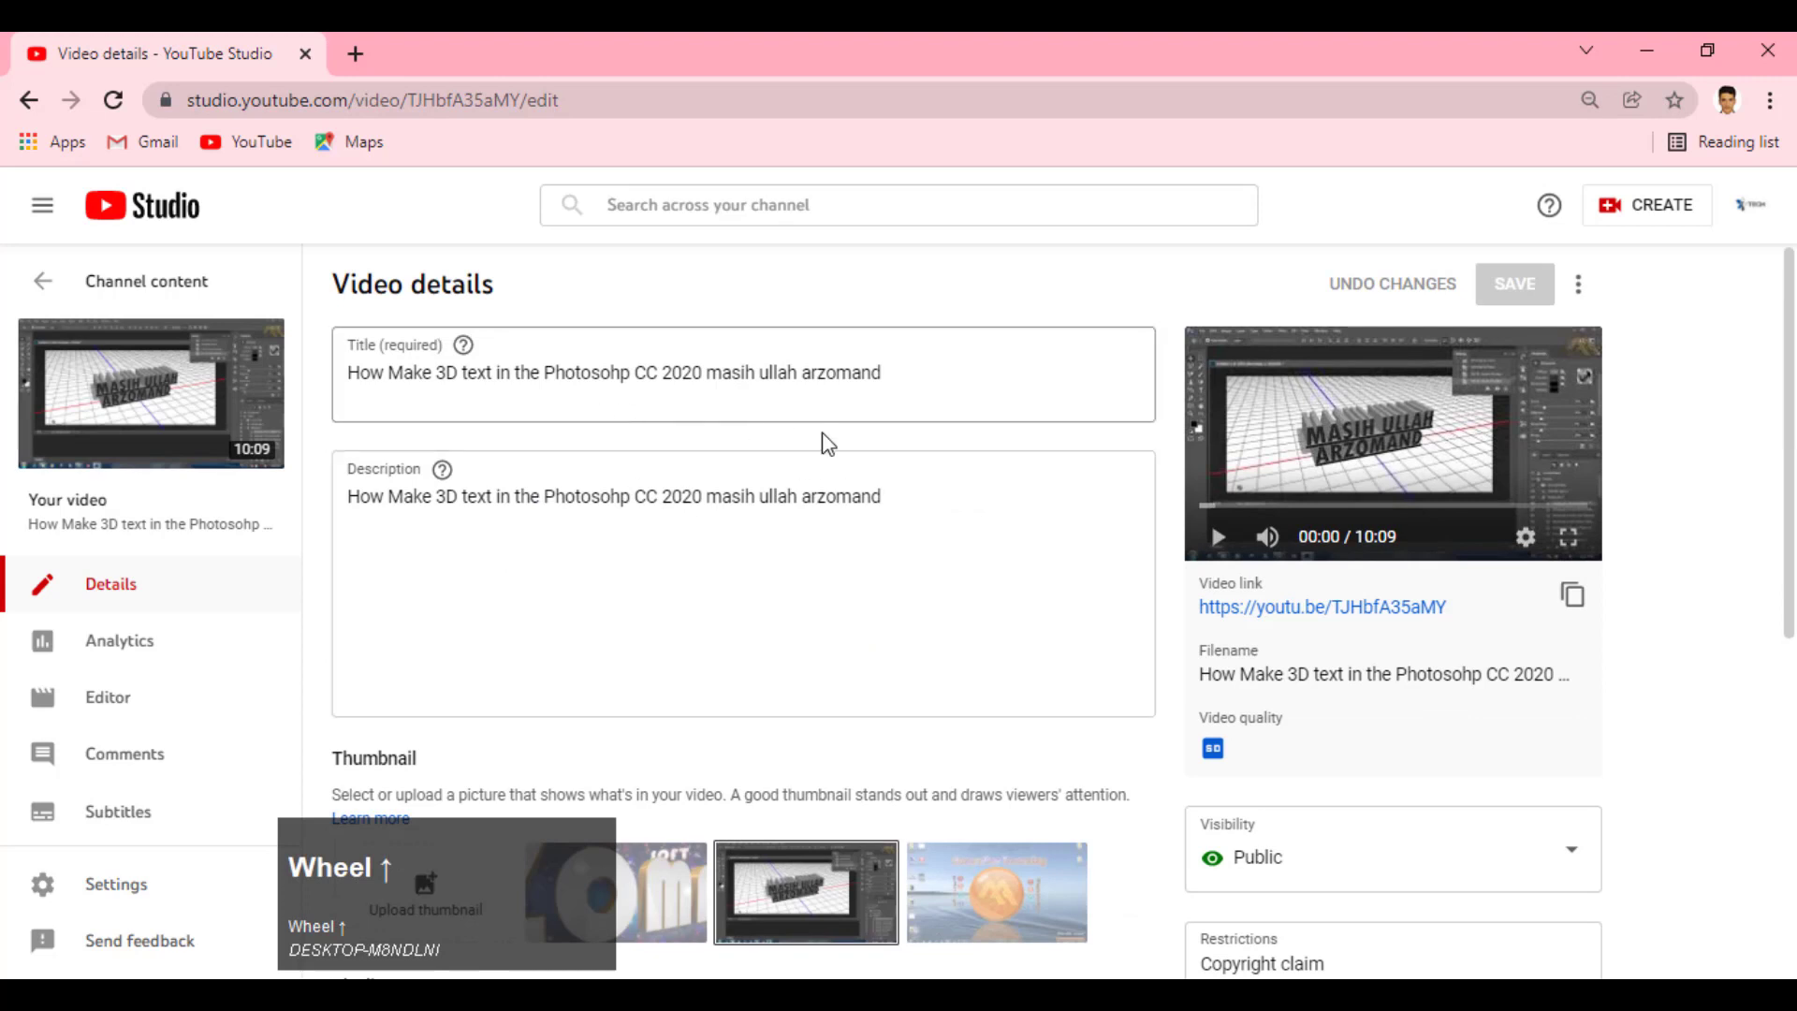
pyautogui.scroll(3)
pyautogui.click(327, 590)
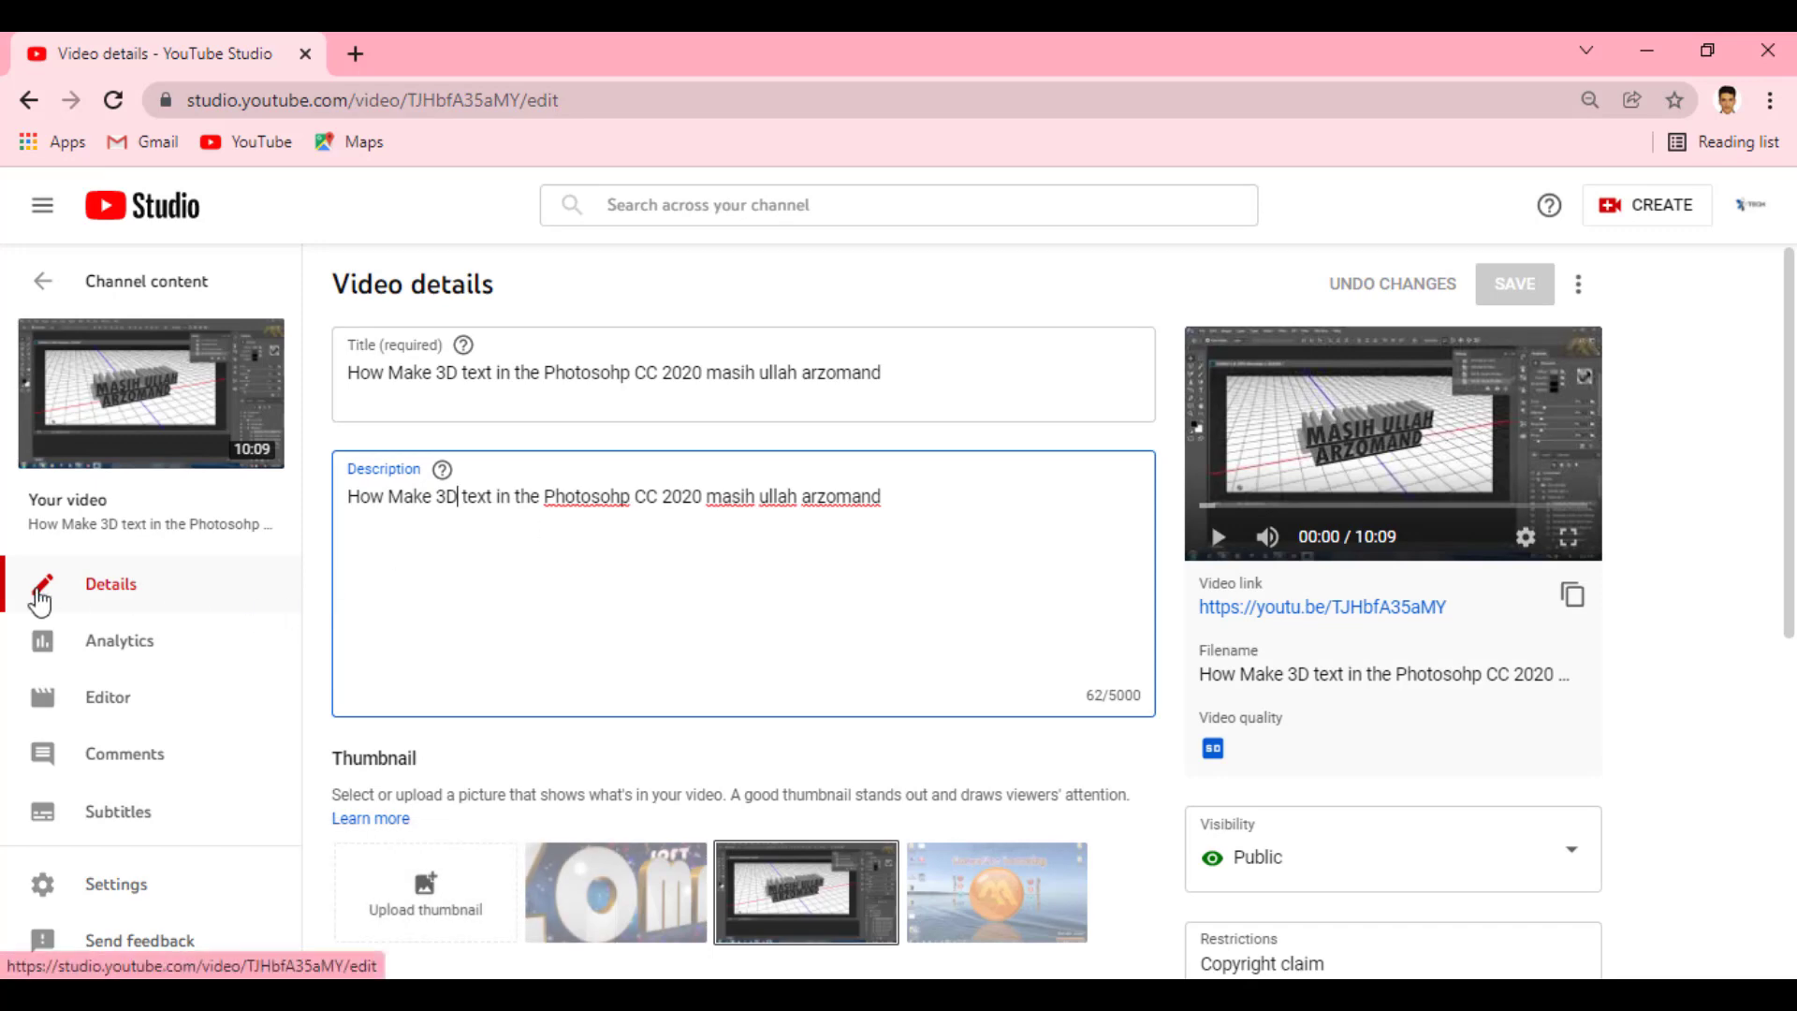
pyautogui.click(143, 668)
# From the video's analytics, switch to the Editor showing the timeline with three music tracks
pyautogui.click(144, 669)
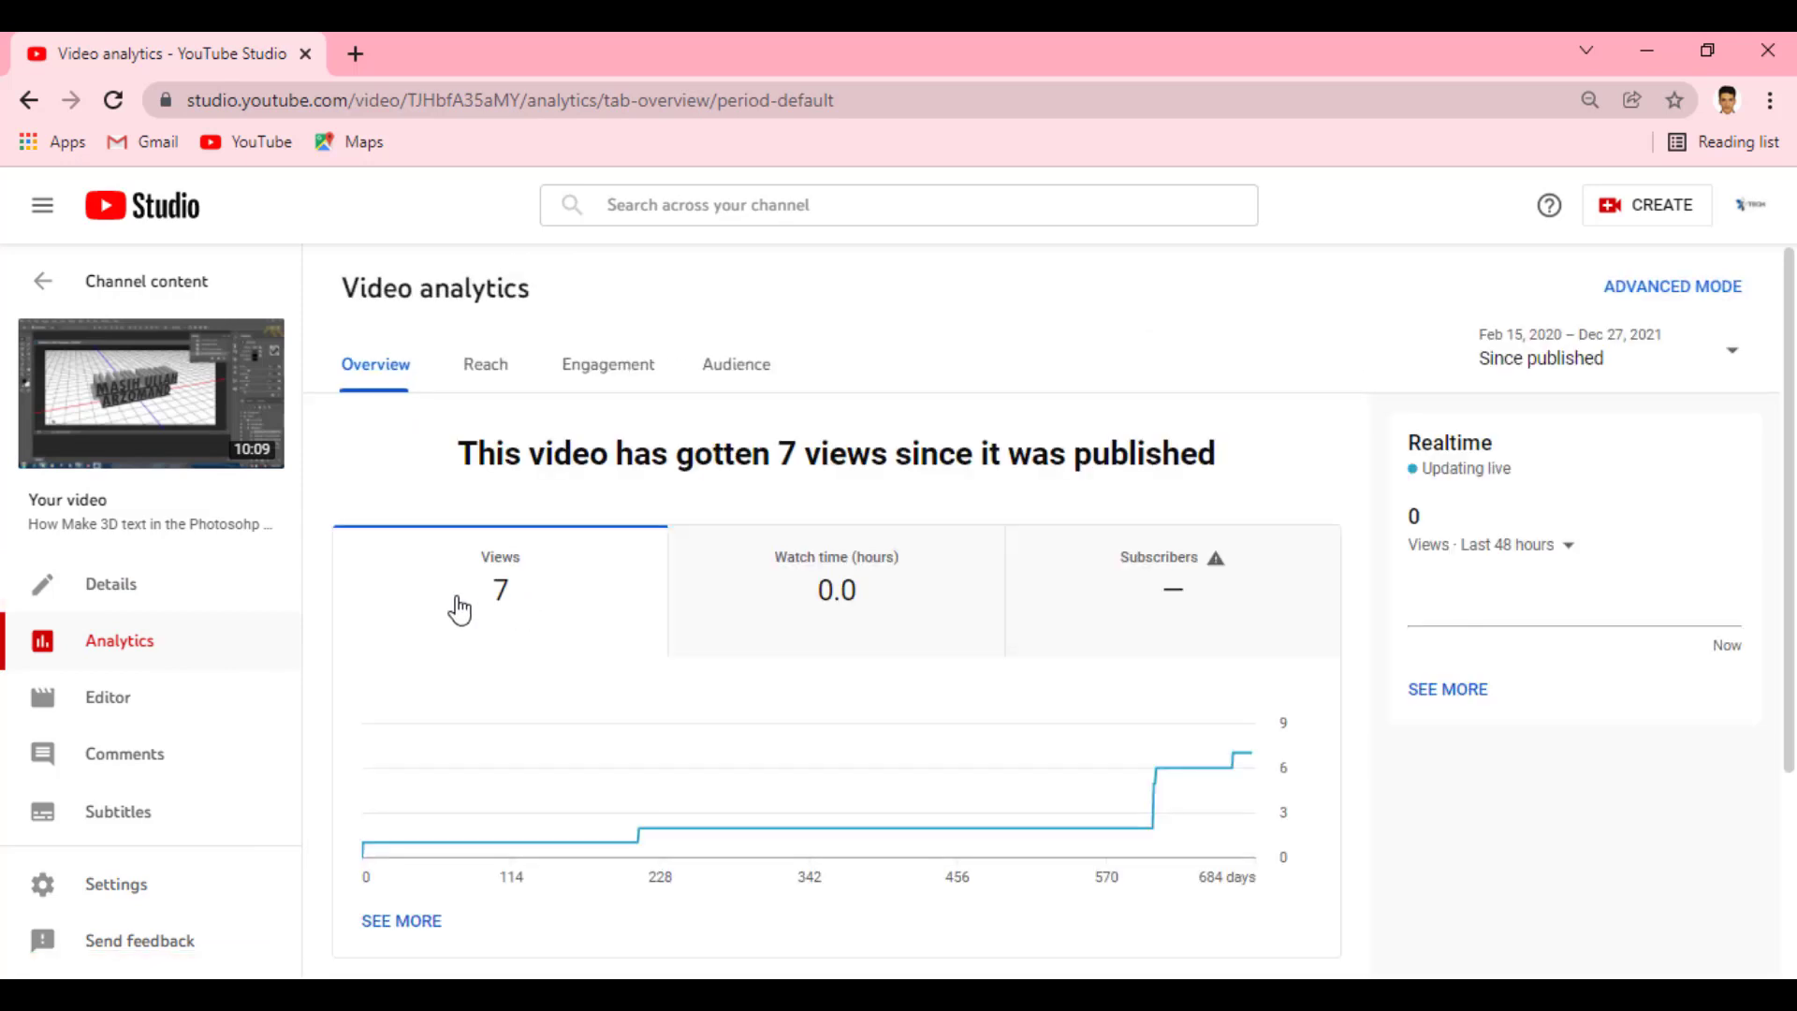
pyautogui.click(1240, 643)
# Bring up the End screen row's add menu offering template or video elements
pyautogui.scroll(-3)
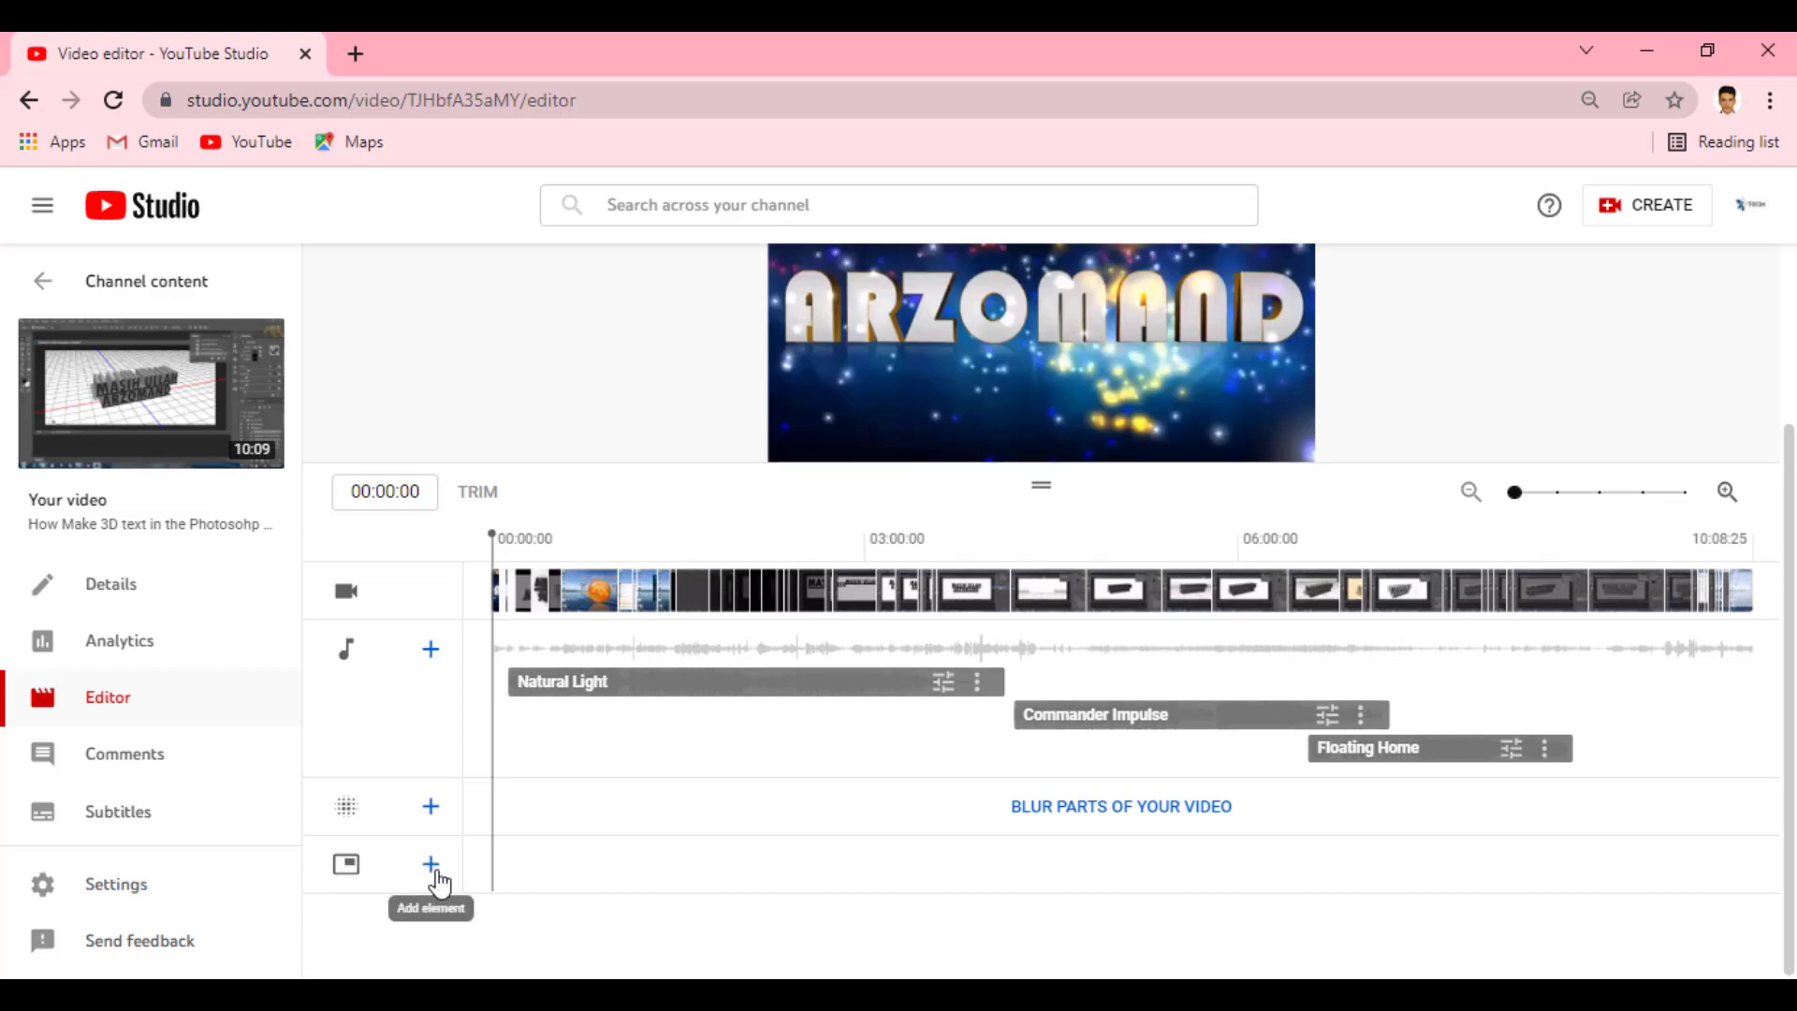
pyautogui.click(447, 887)
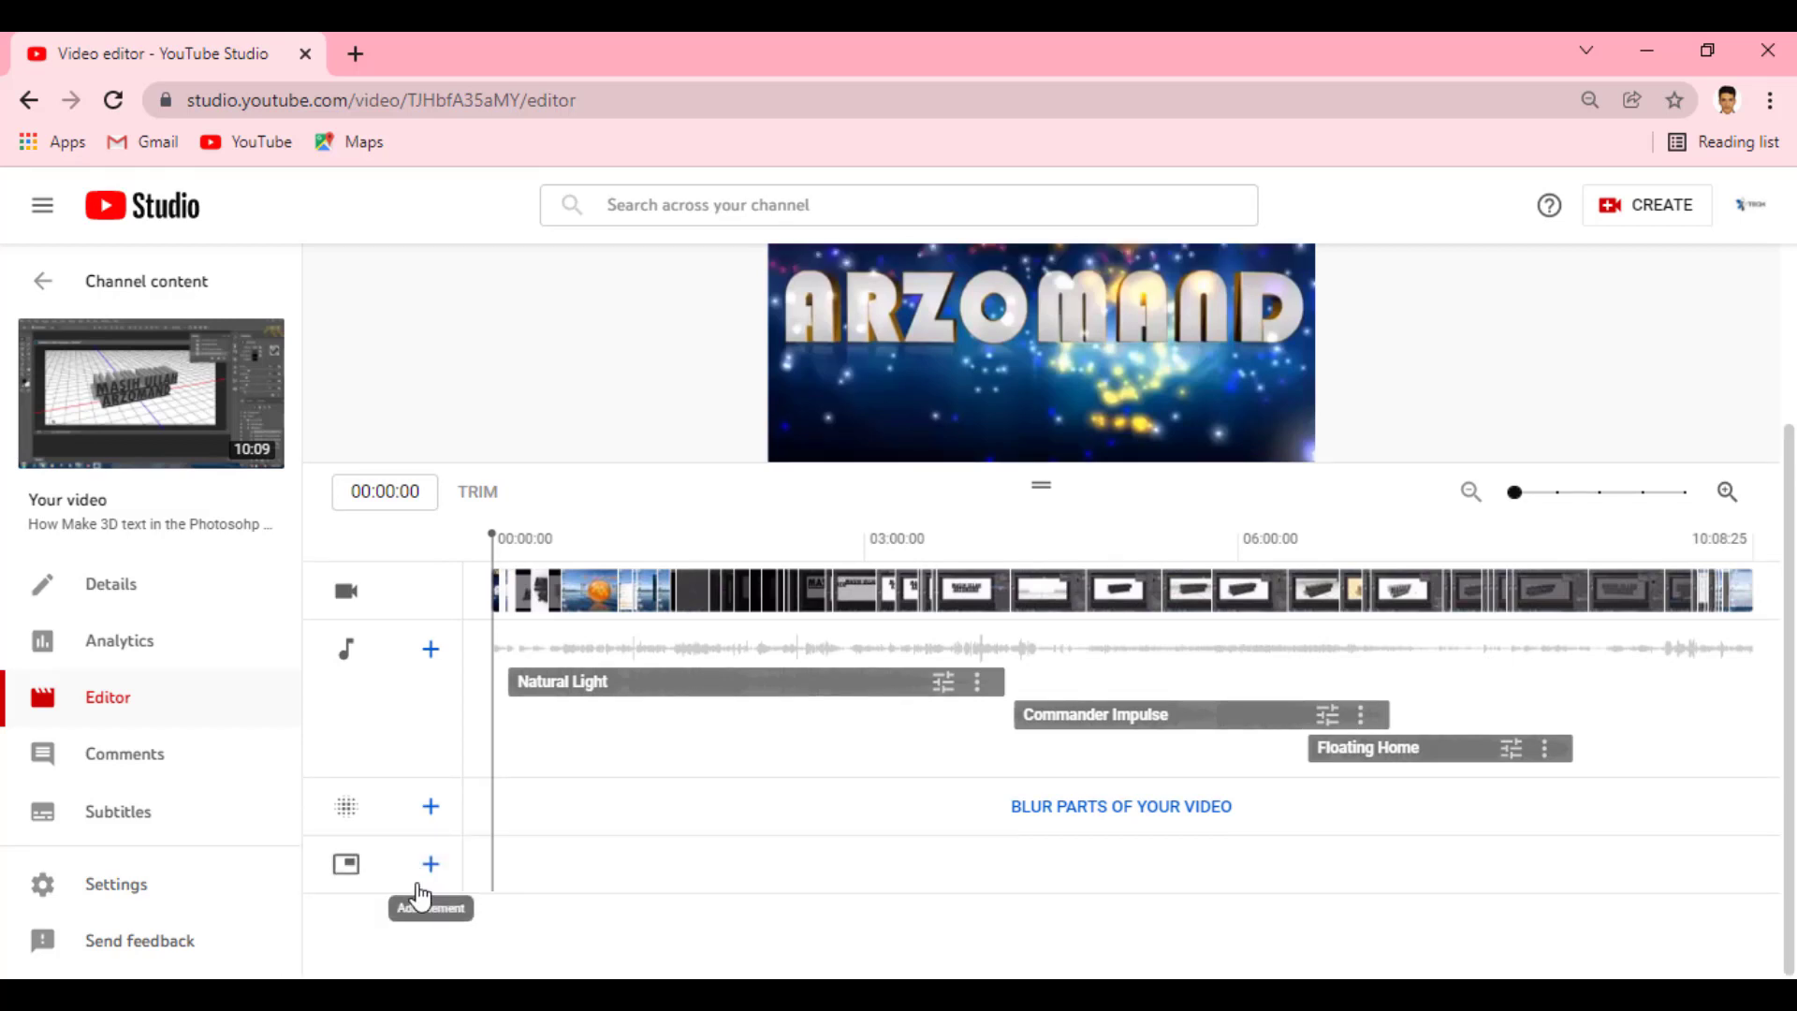
pyautogui.moveTo(367, 880); pyautogui.dragTo(411, 862)
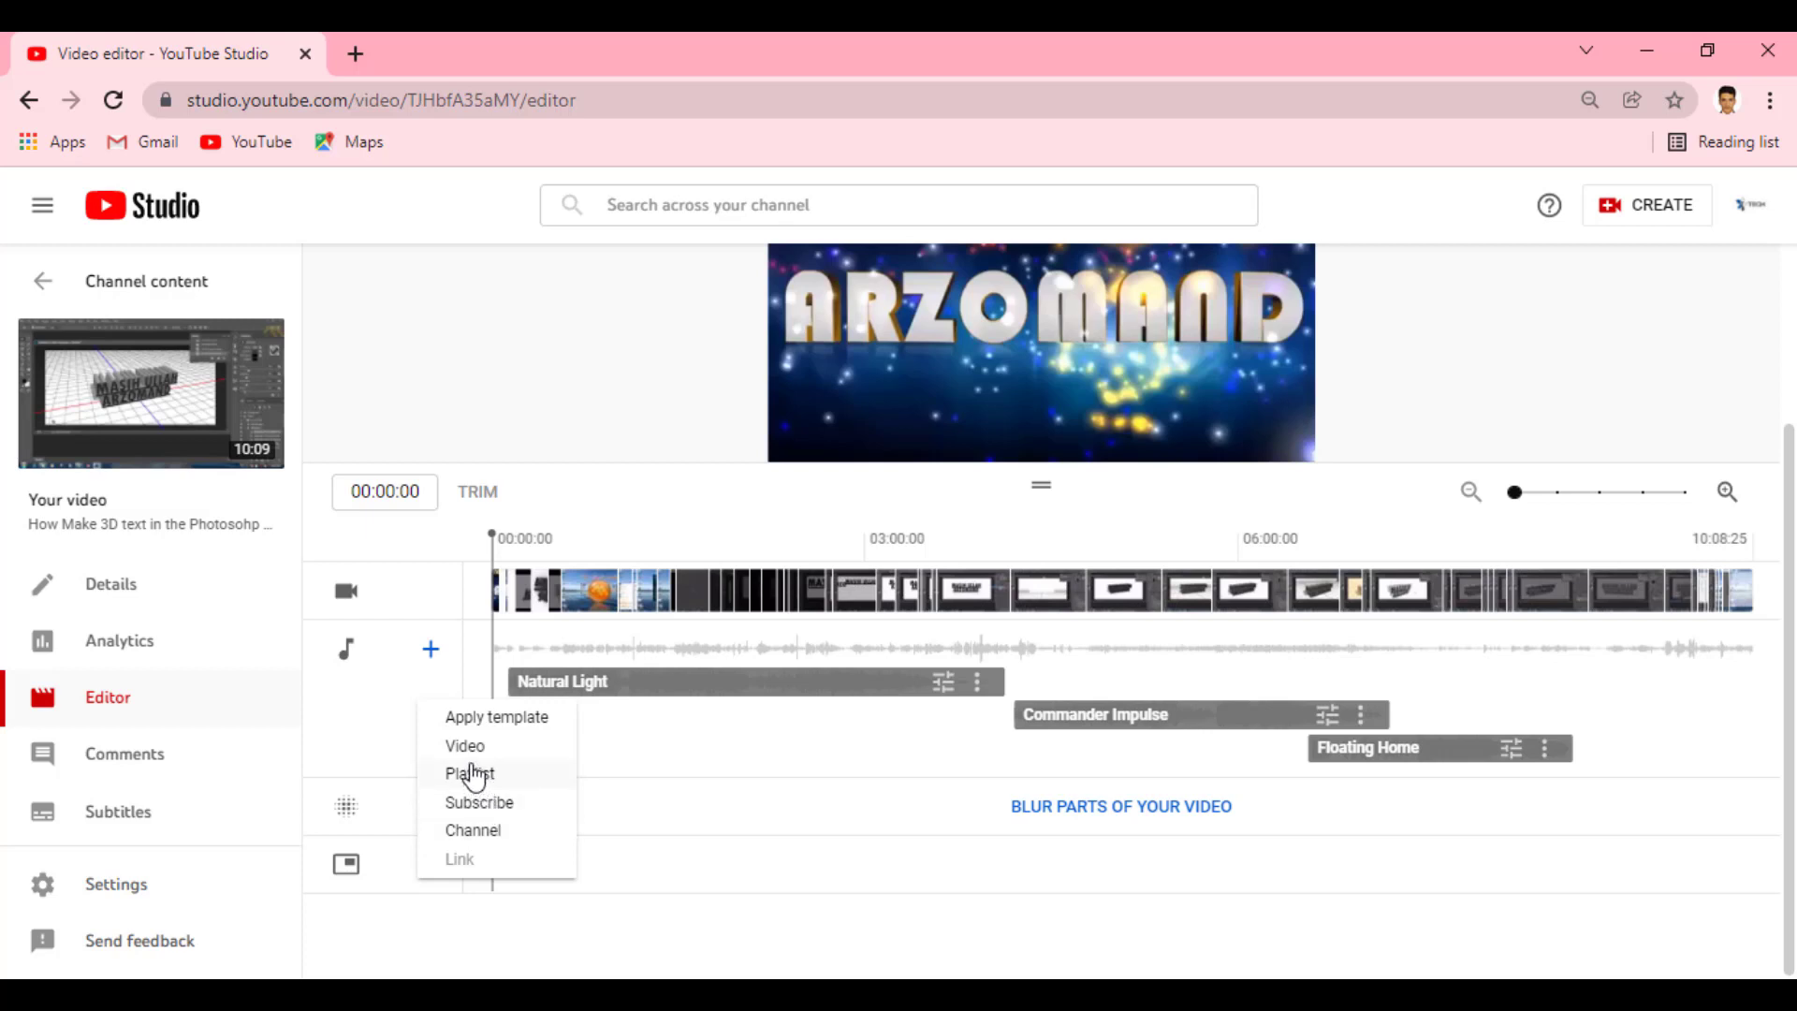
# Add an end-screen video element (09:48:25–10:08:25) set to 'Best for viewer'
pyautogui.doubleClick(479, 761)
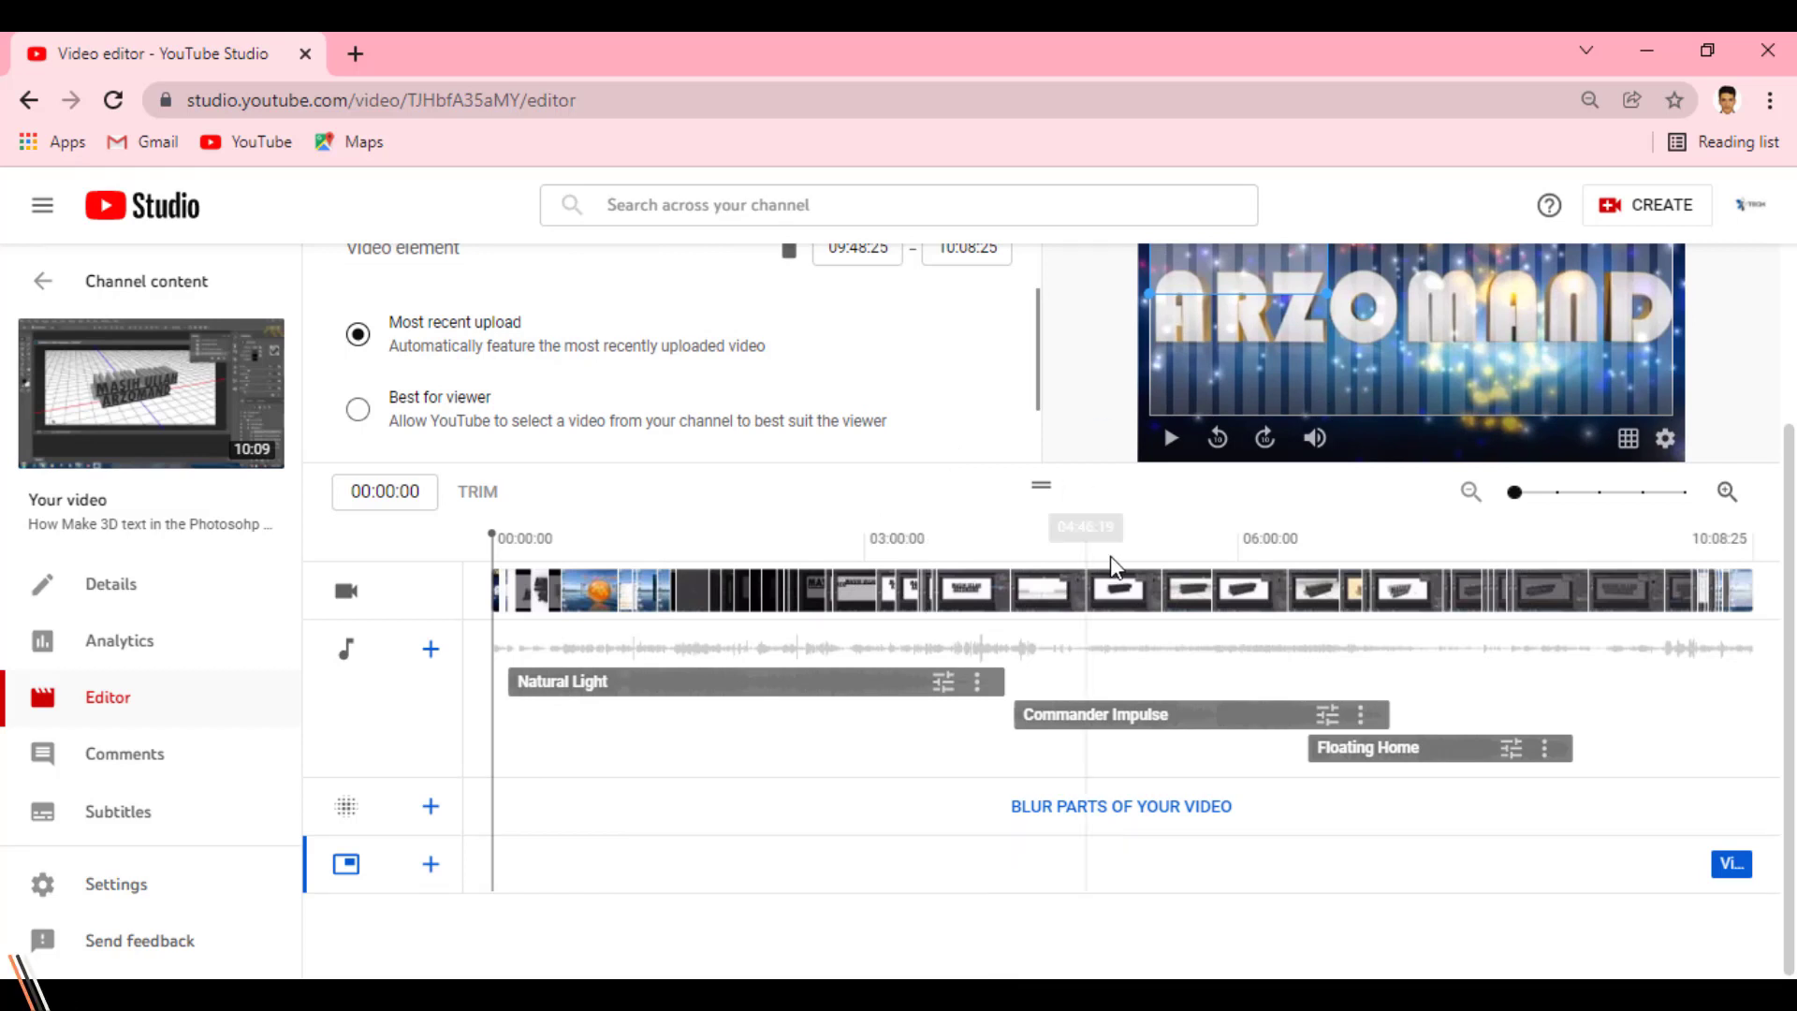
pyautogui.click(515, 412)
pyautogui.scroll(3)
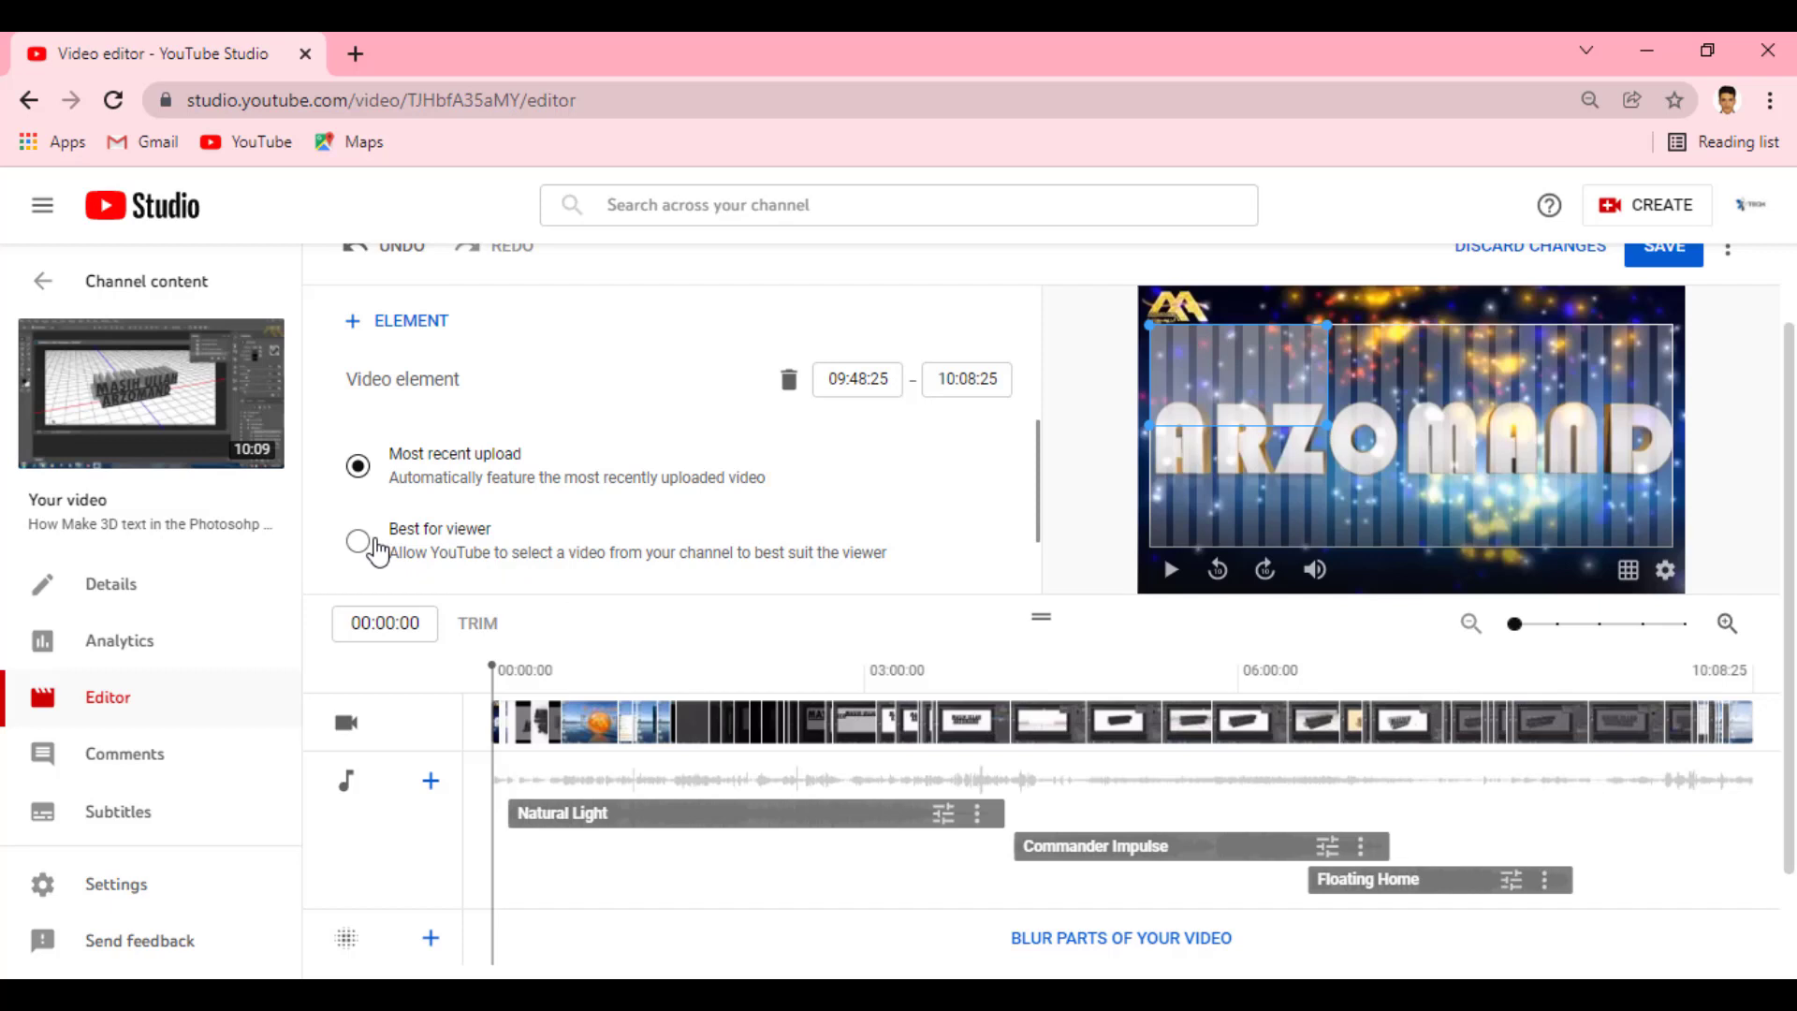
pyautogui.scroll(3)
pyautogui.scroll(-3)
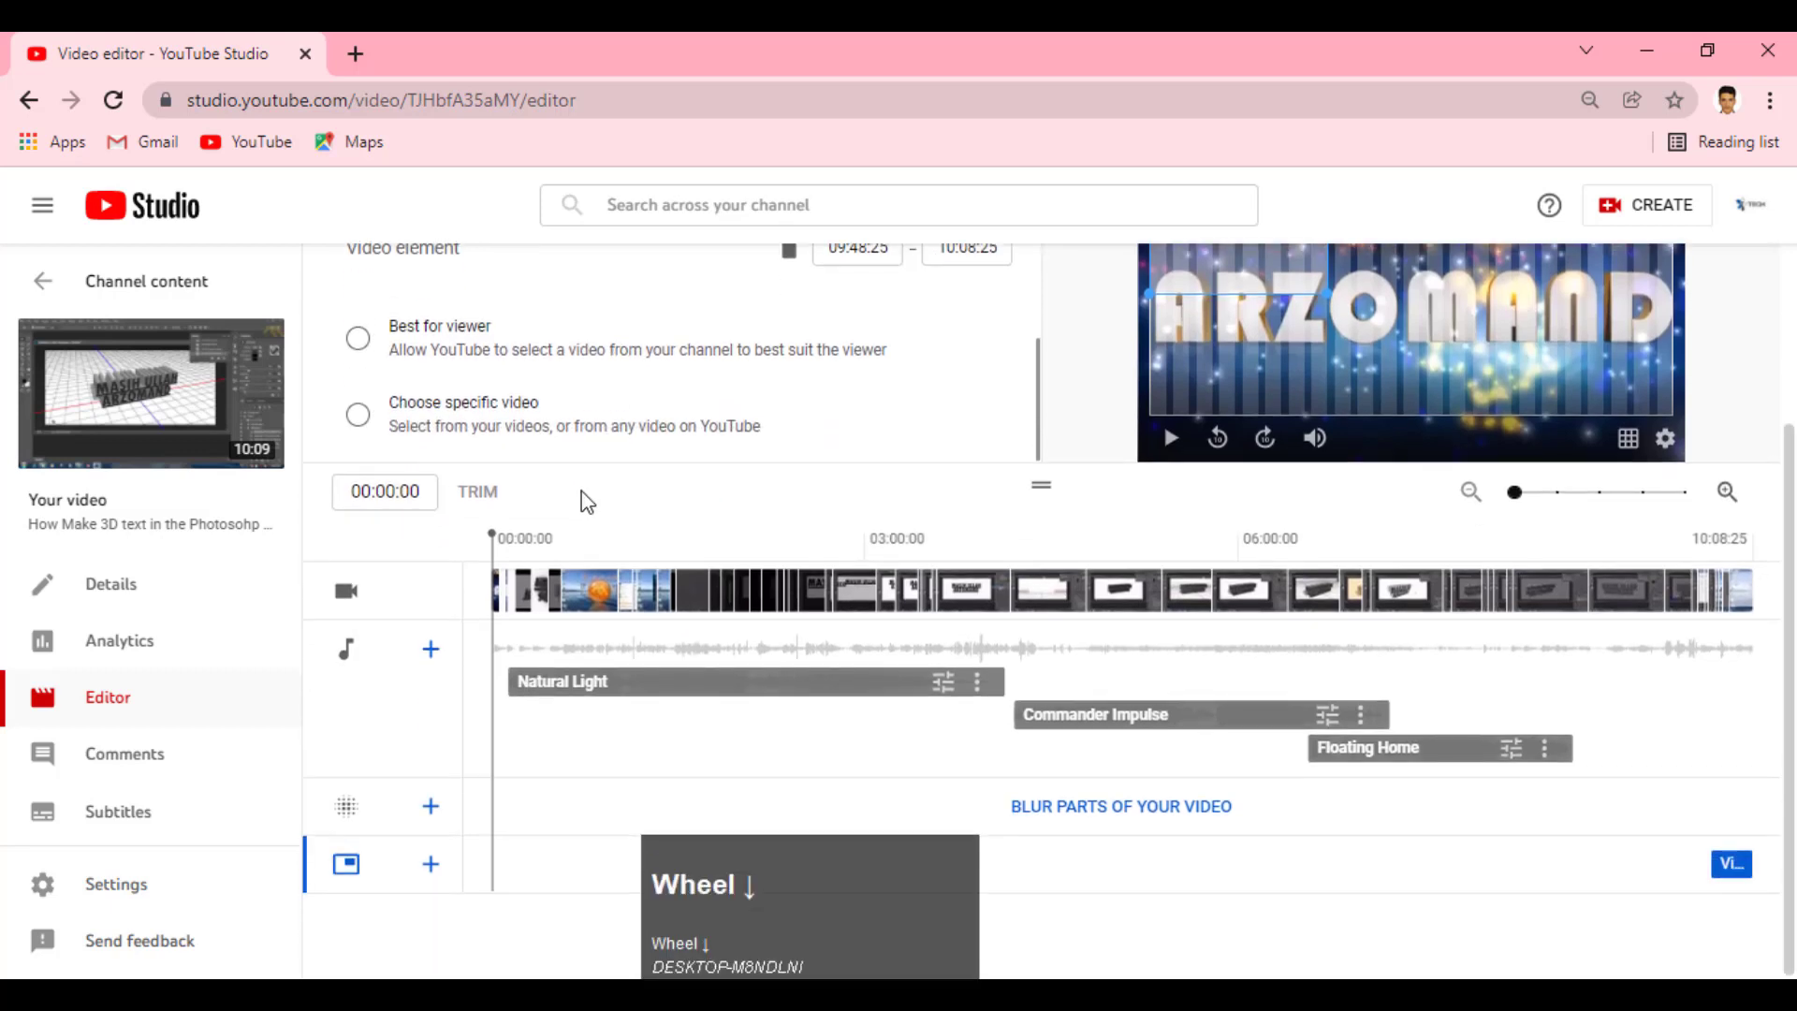
pyautogui.click(371, 354)
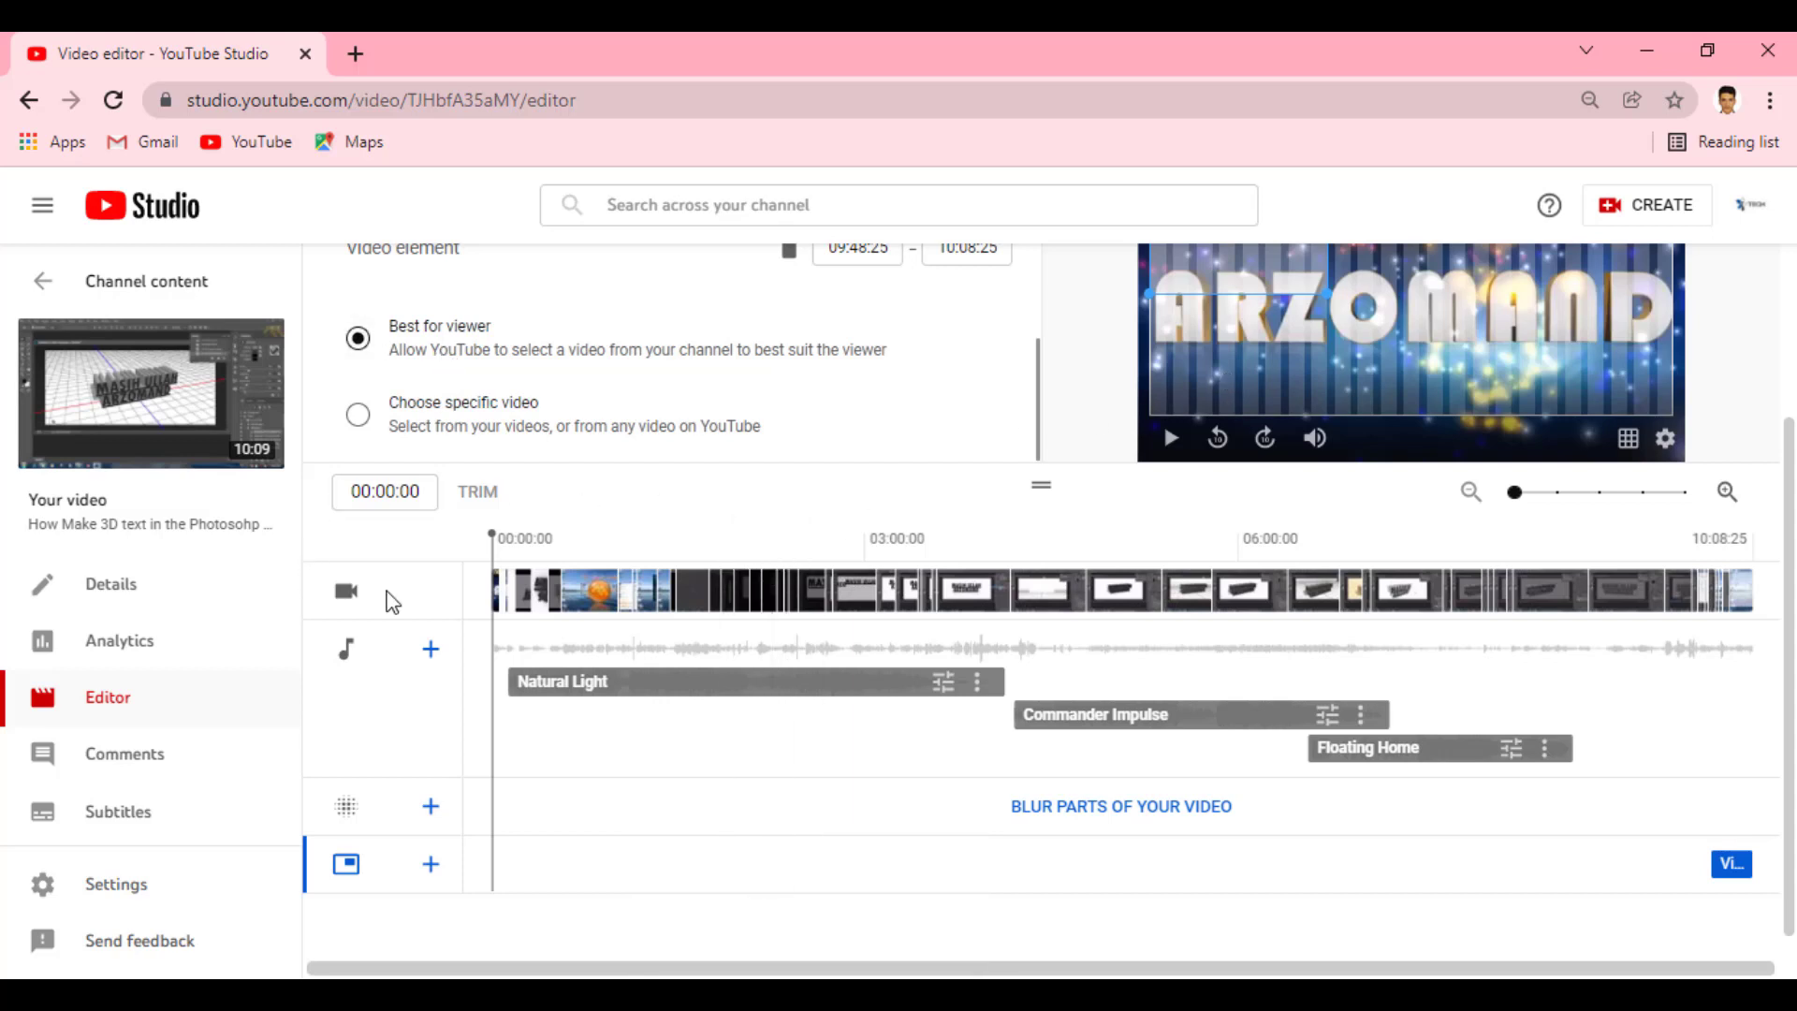
# Switch the video element to 'Choose specific video' to feature the Photoshop clean-face lesson
pyautogui.doubleClick(370, 432)
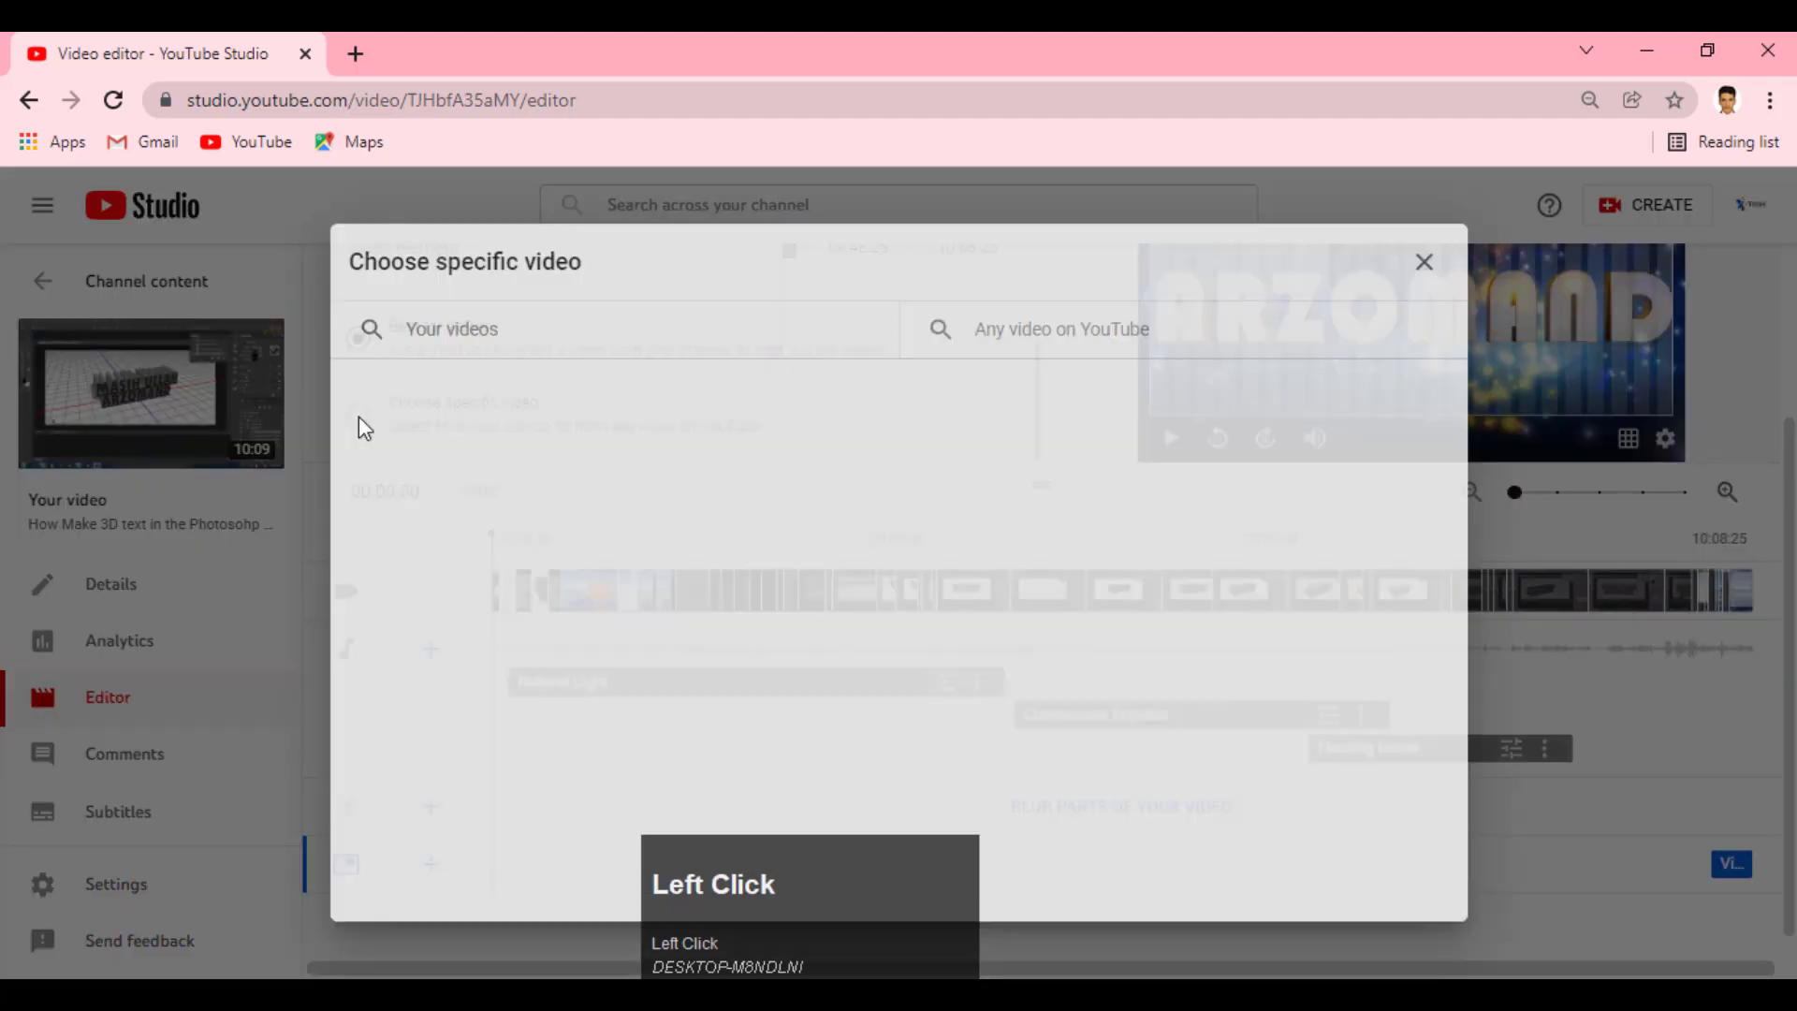
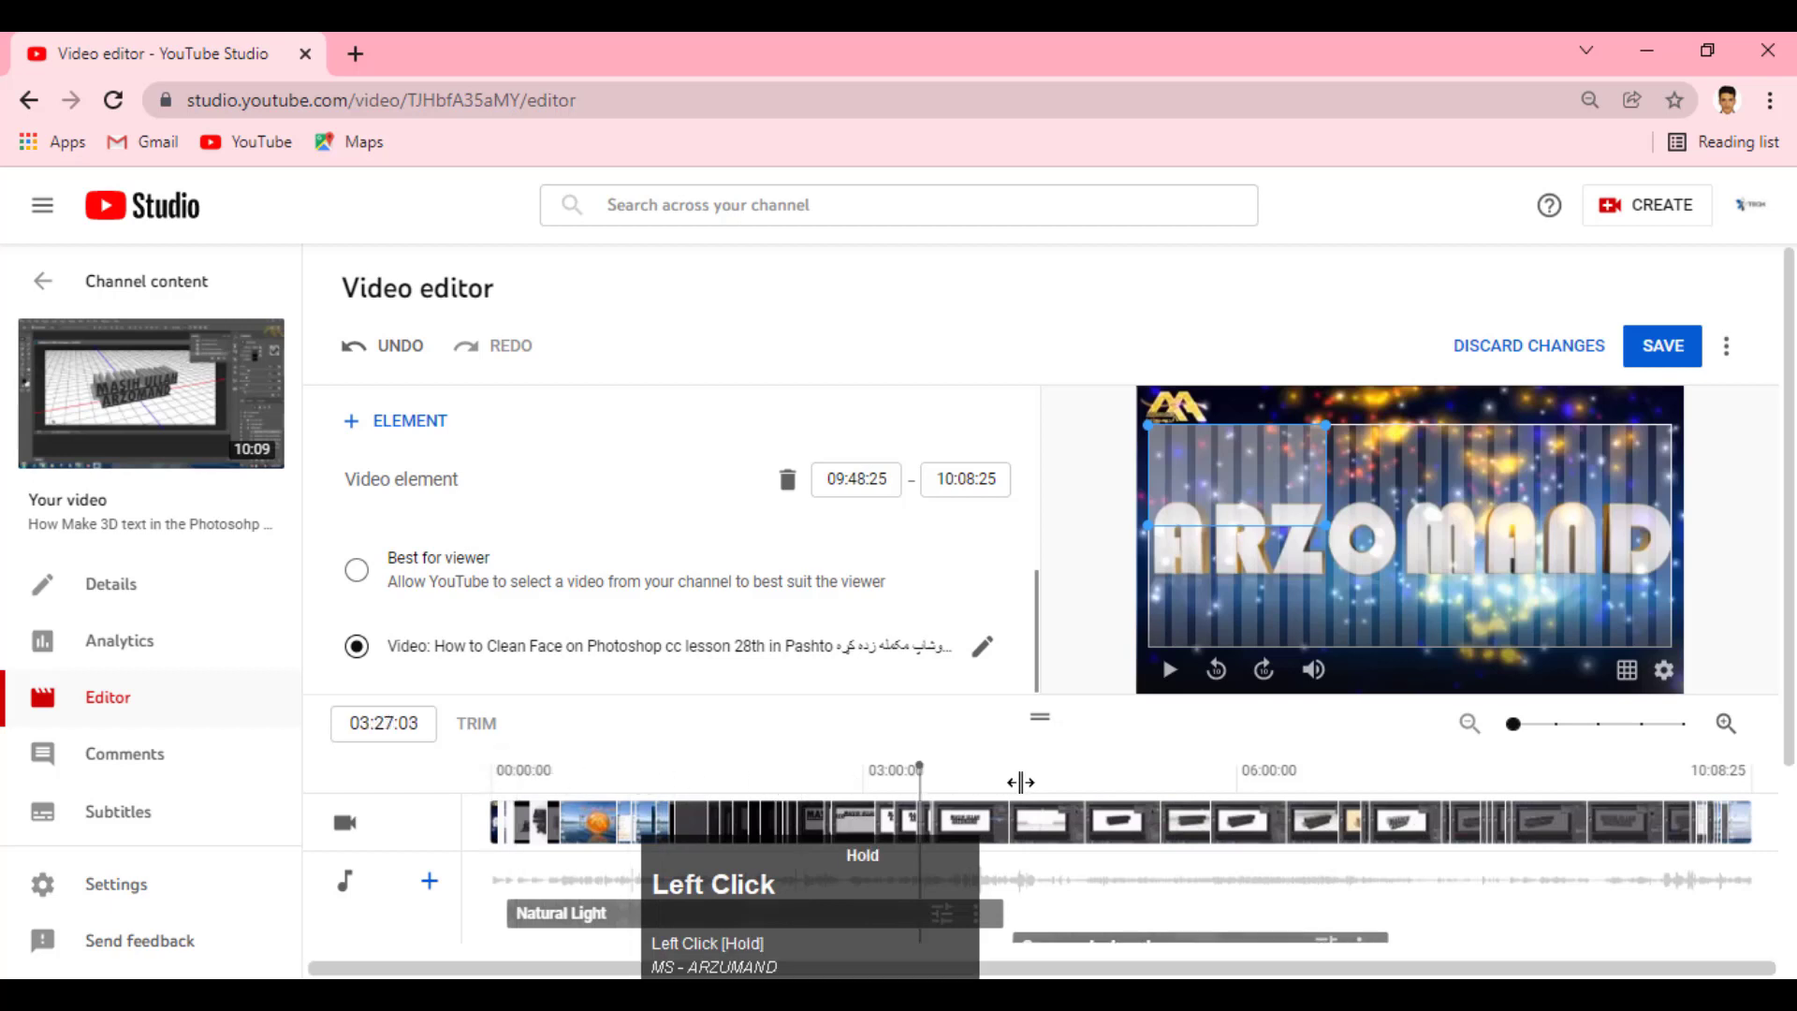
# Add a Subscribe element for Tech Soft to the end screen, spanning 09:48:25–10:08:25
pyautogui.scroll(-3)
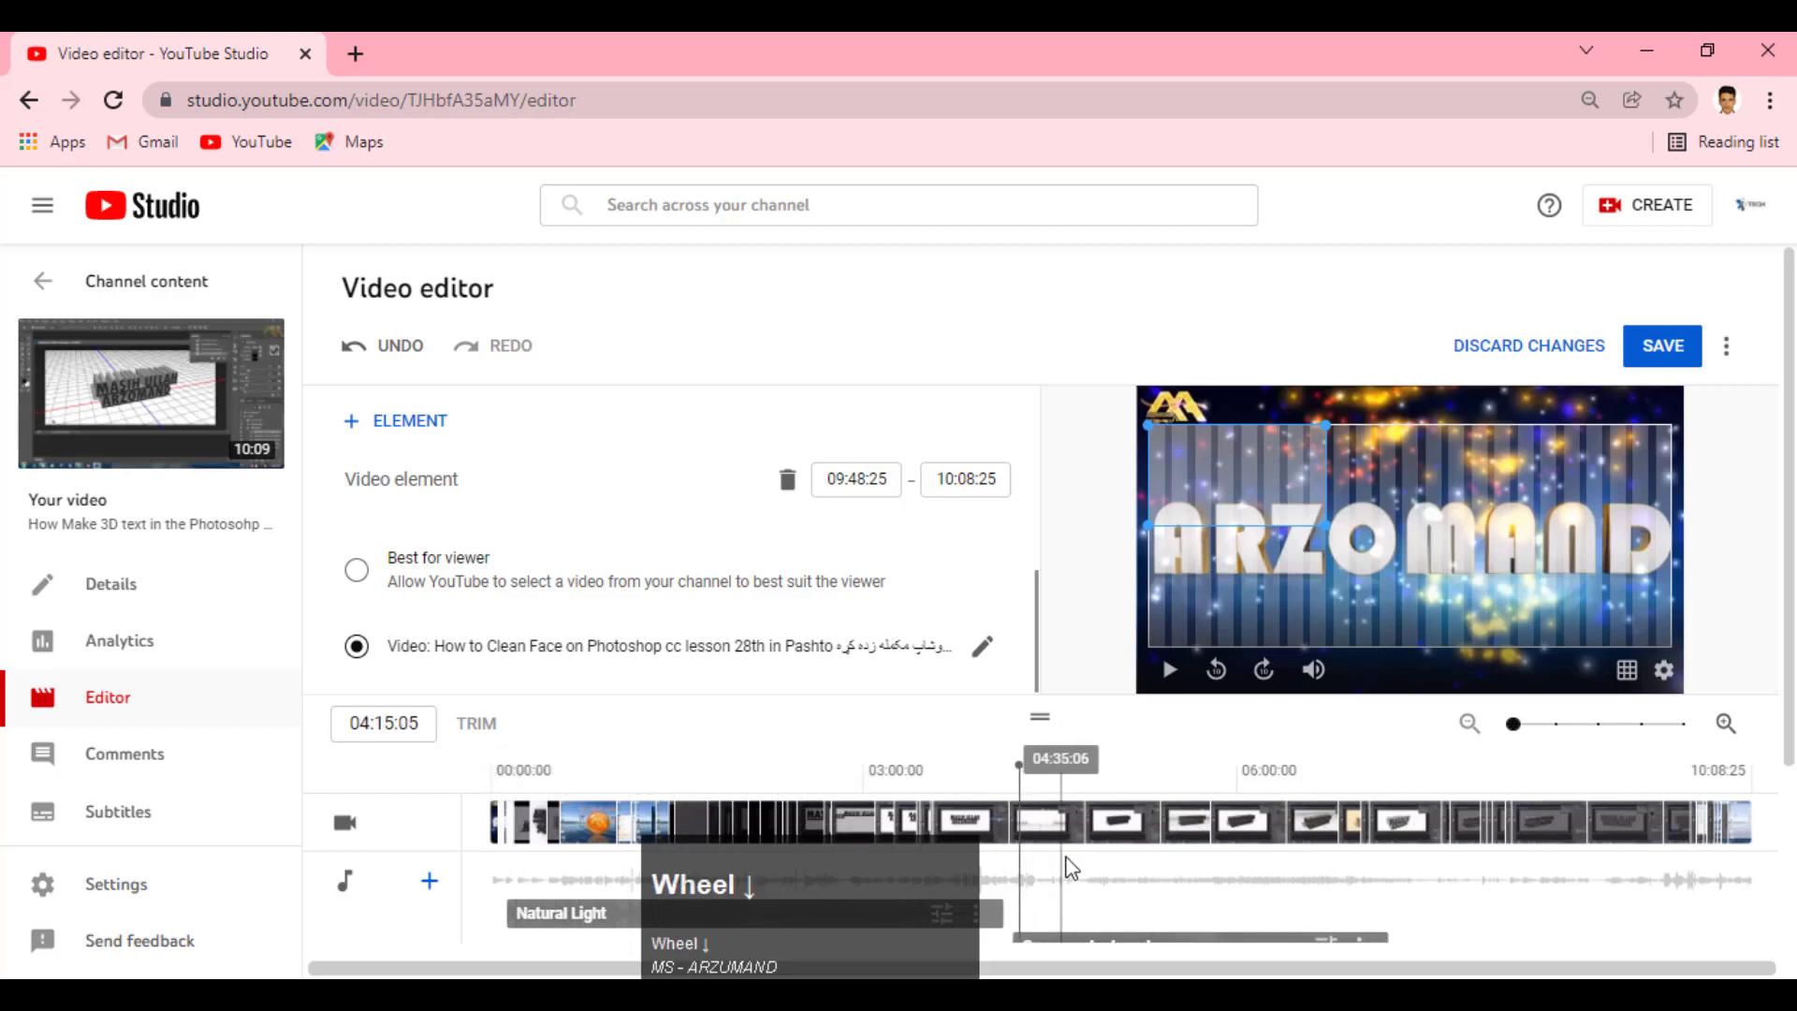
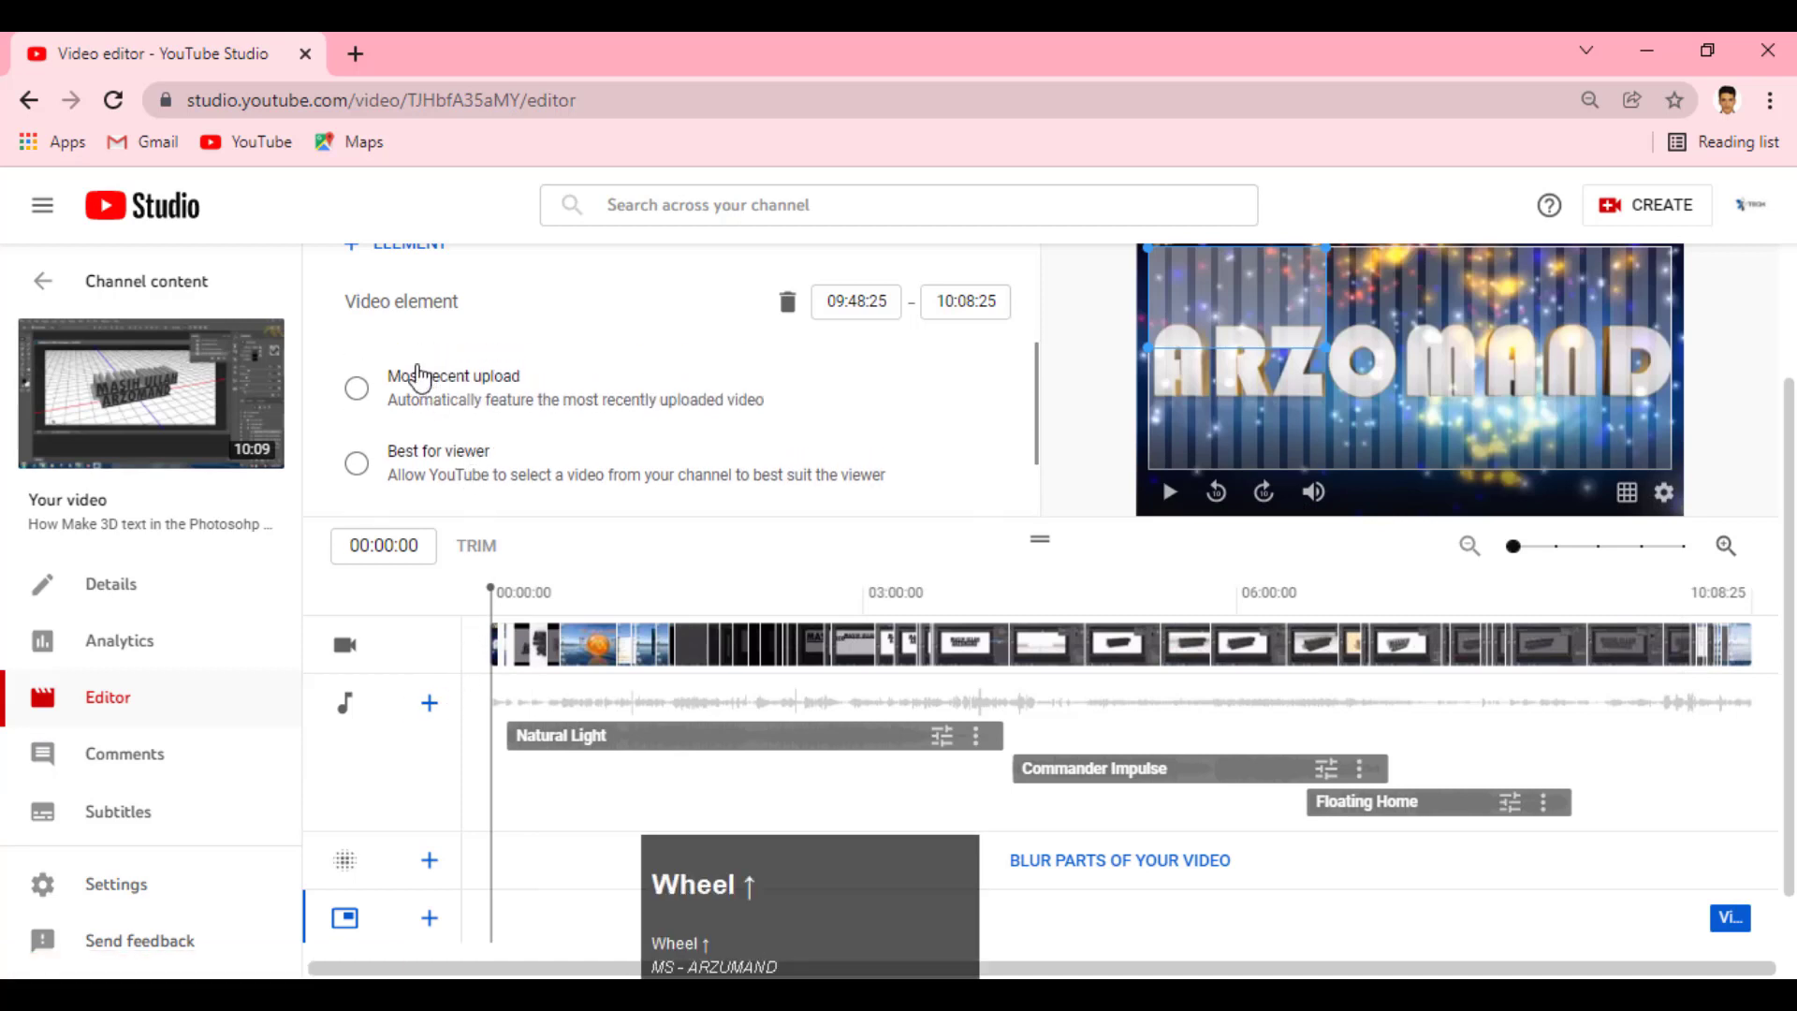
pyautogui.click(393, 272)
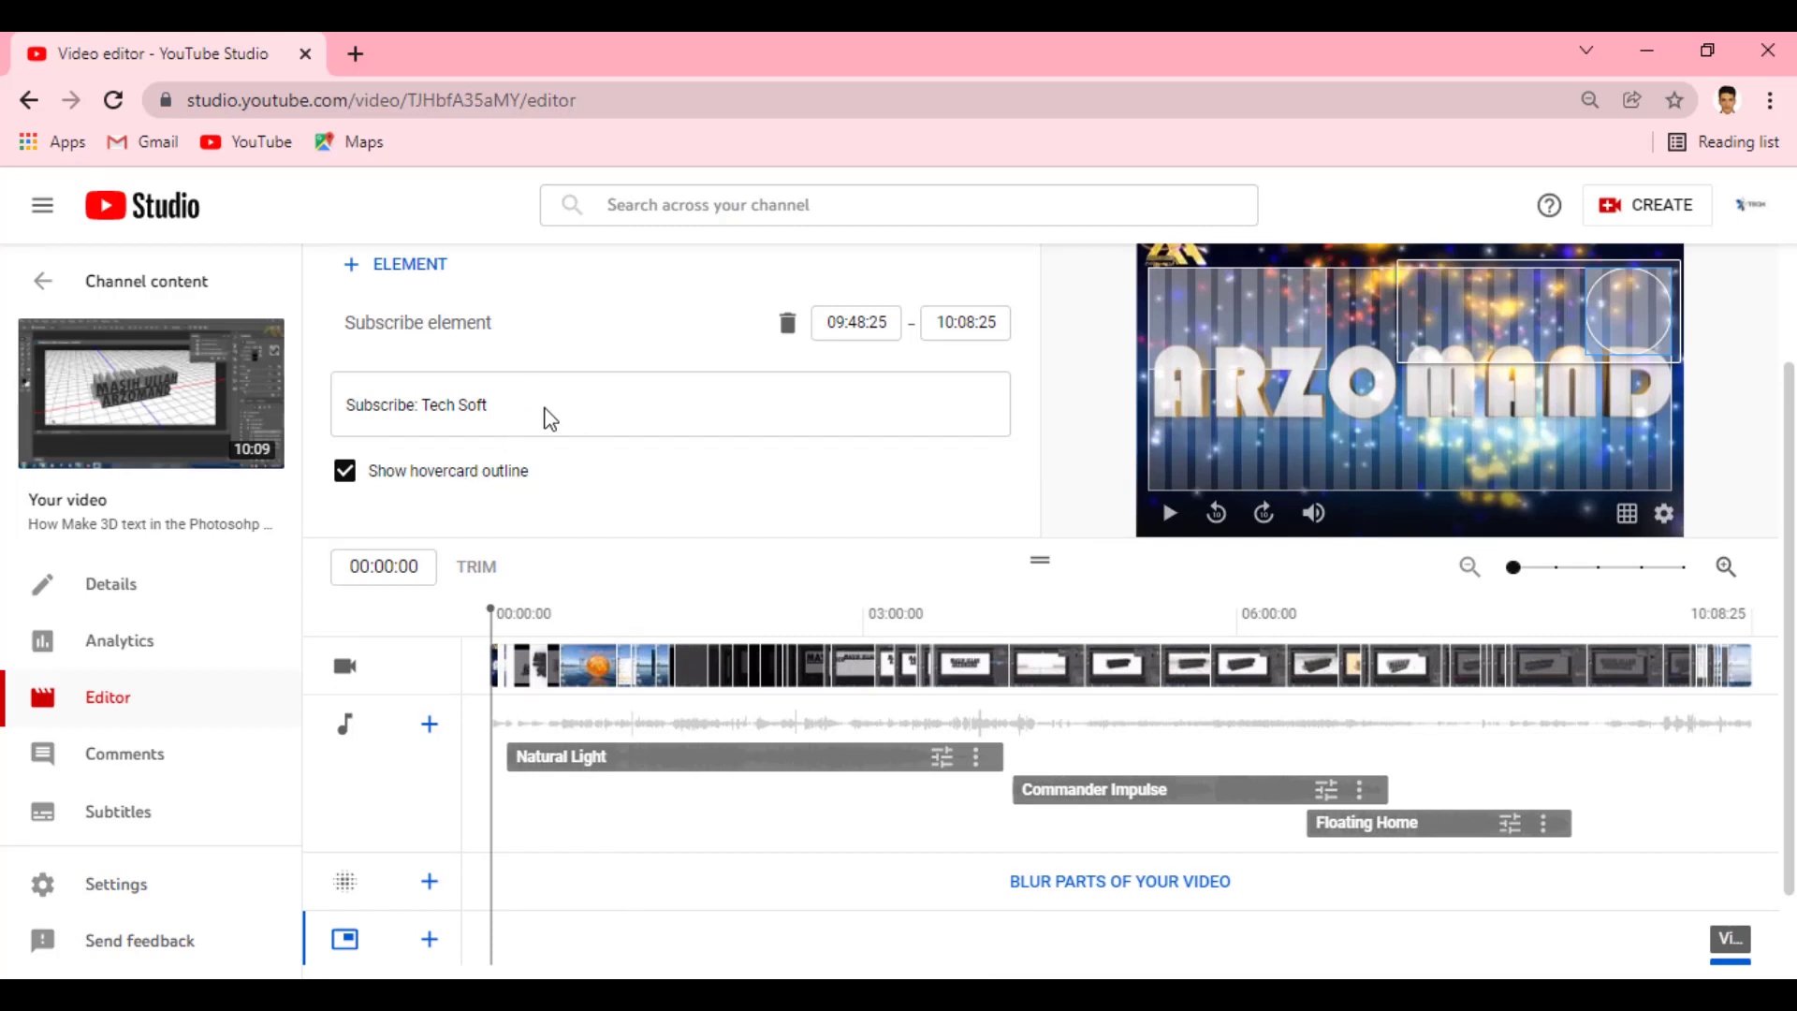
pyautogui.doubleClick(537, 421)
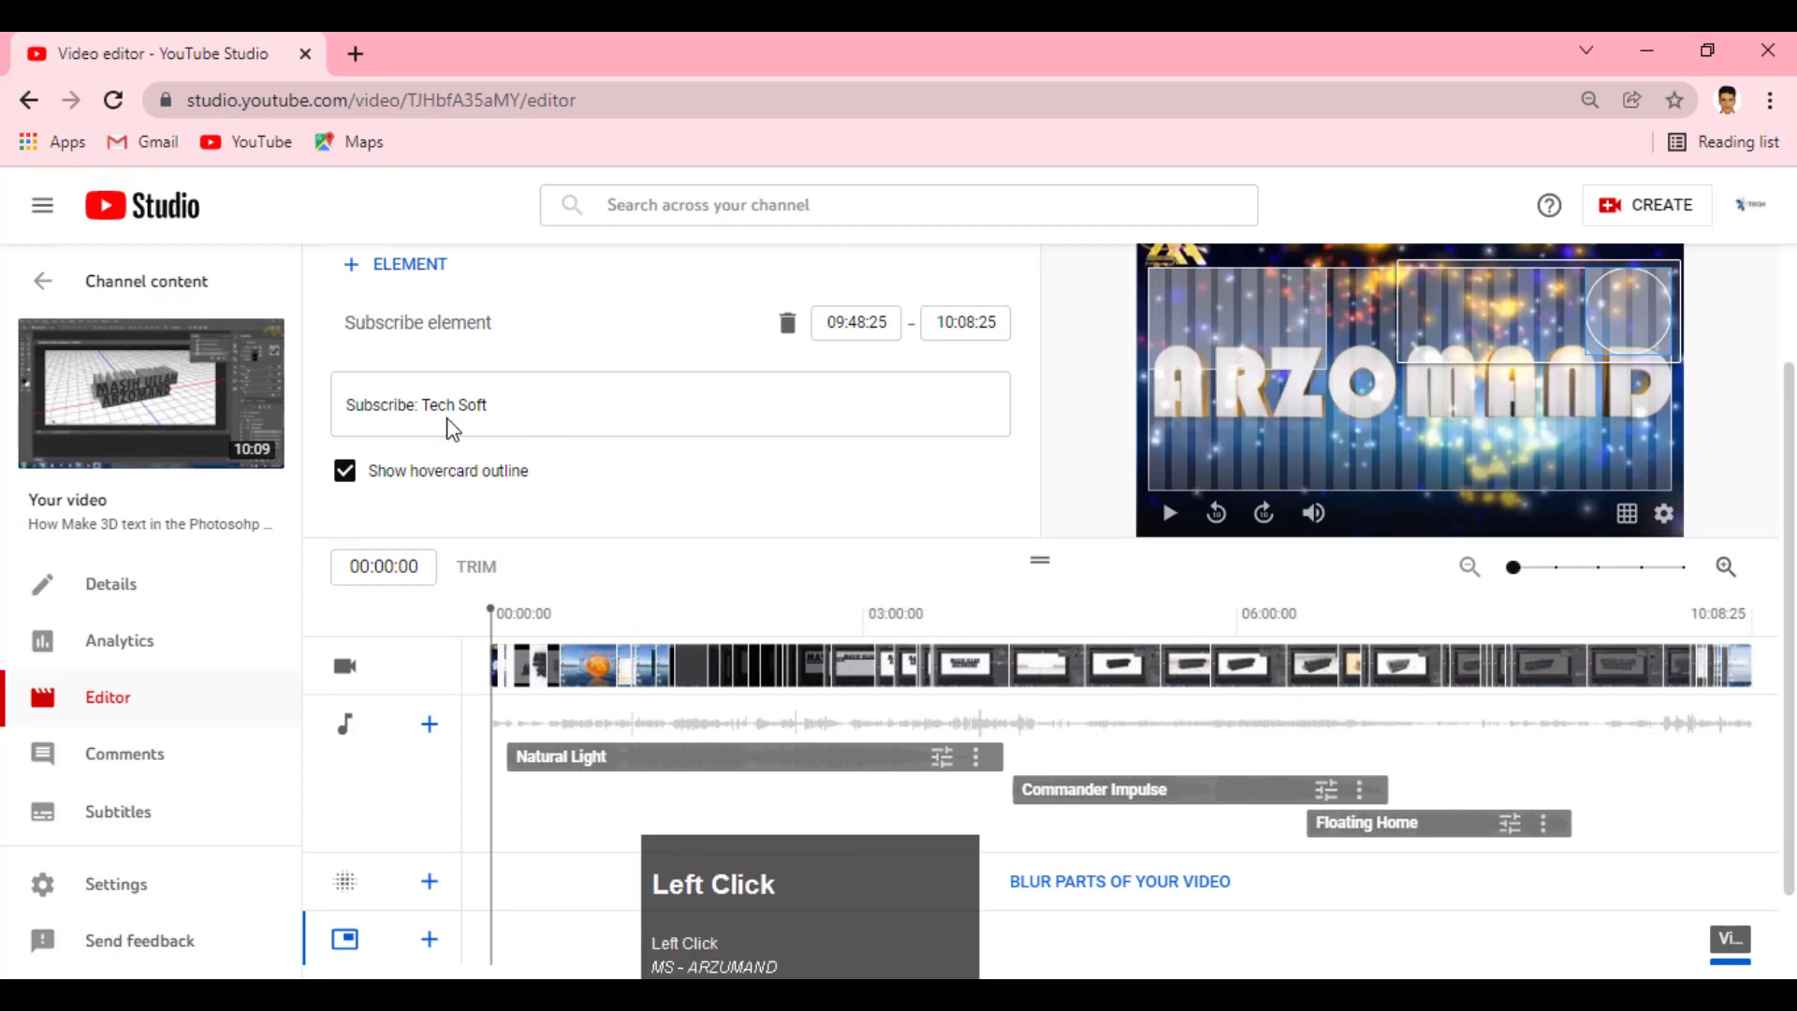
pyautogui.scroll(-3)
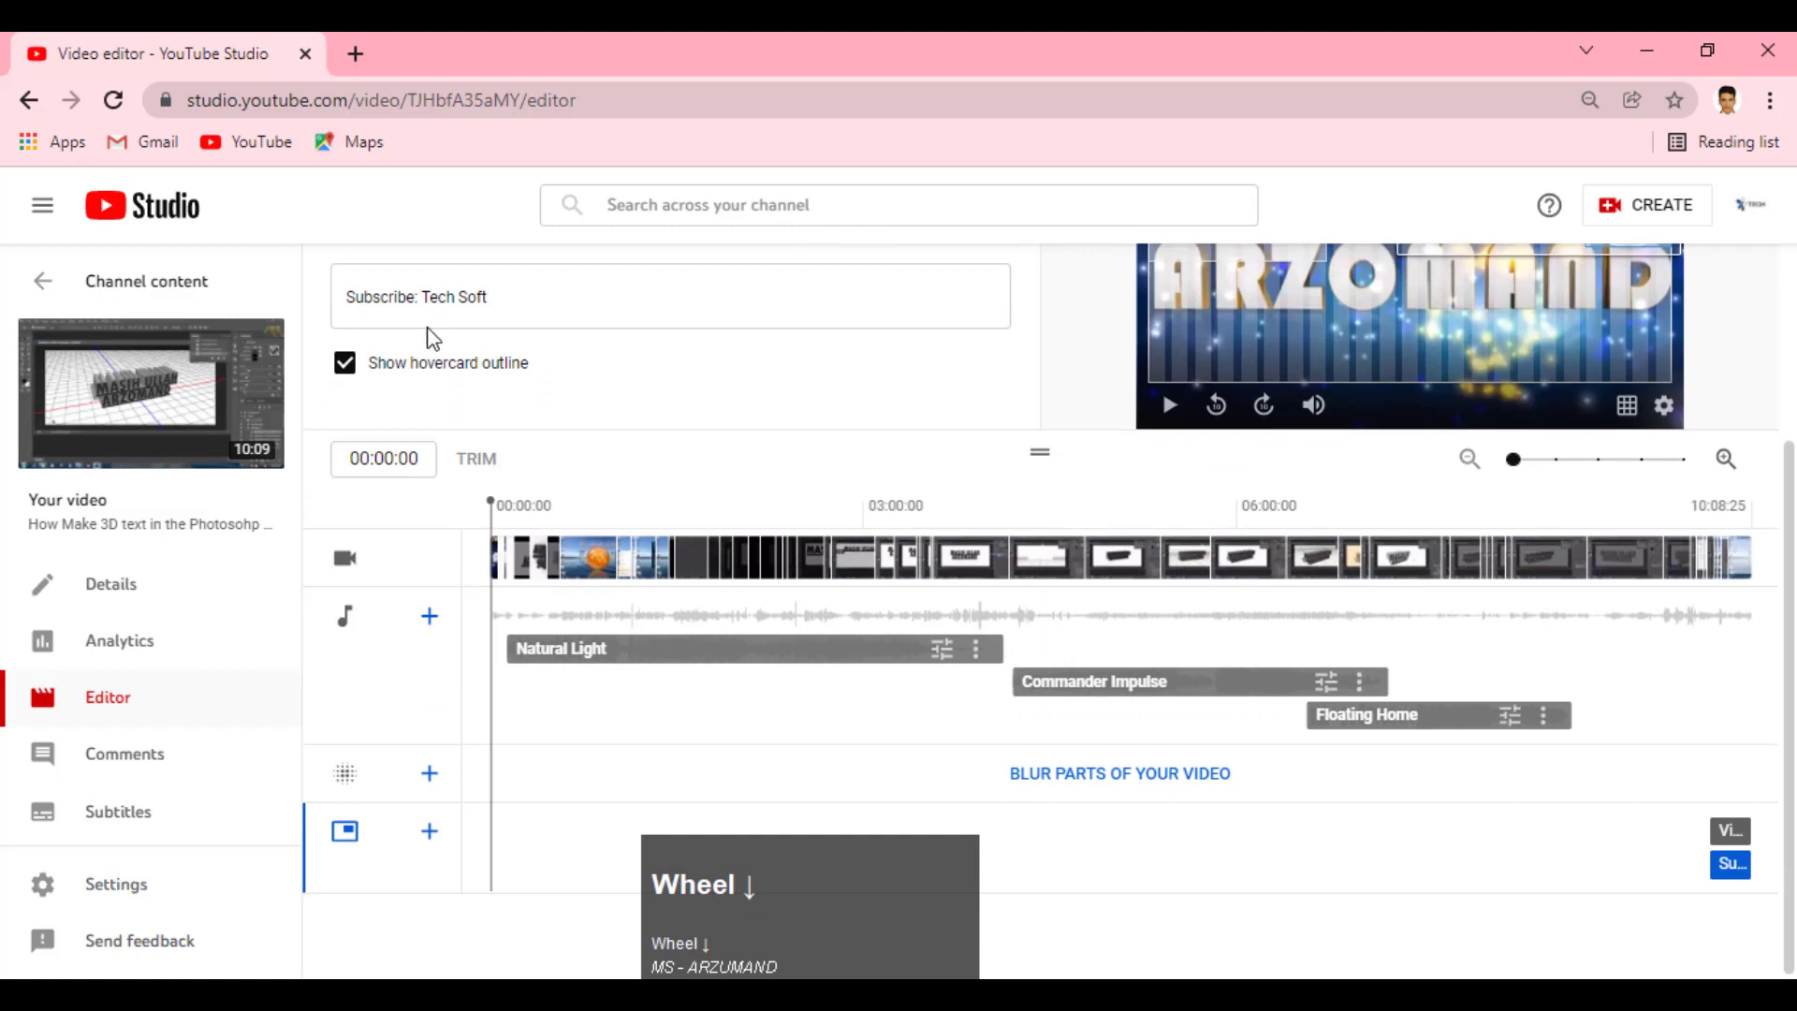
pyautogui.scroll(3)
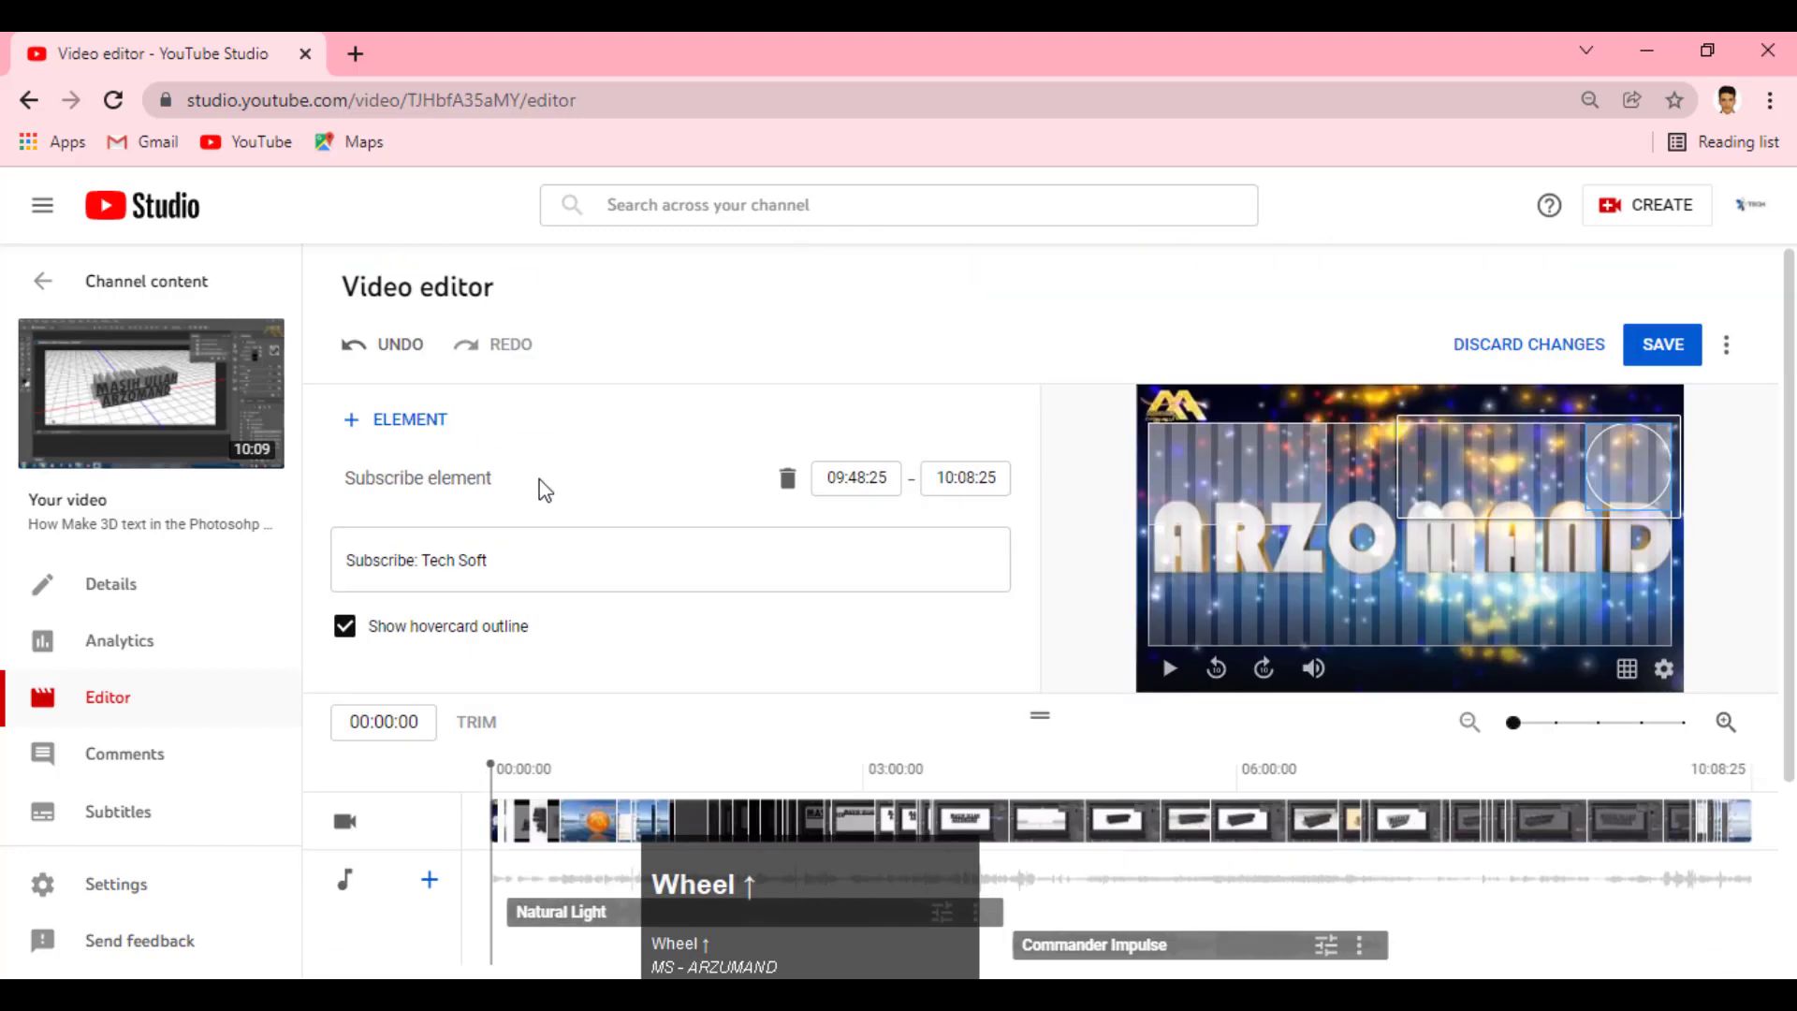
pyautogui.scroll(-3)
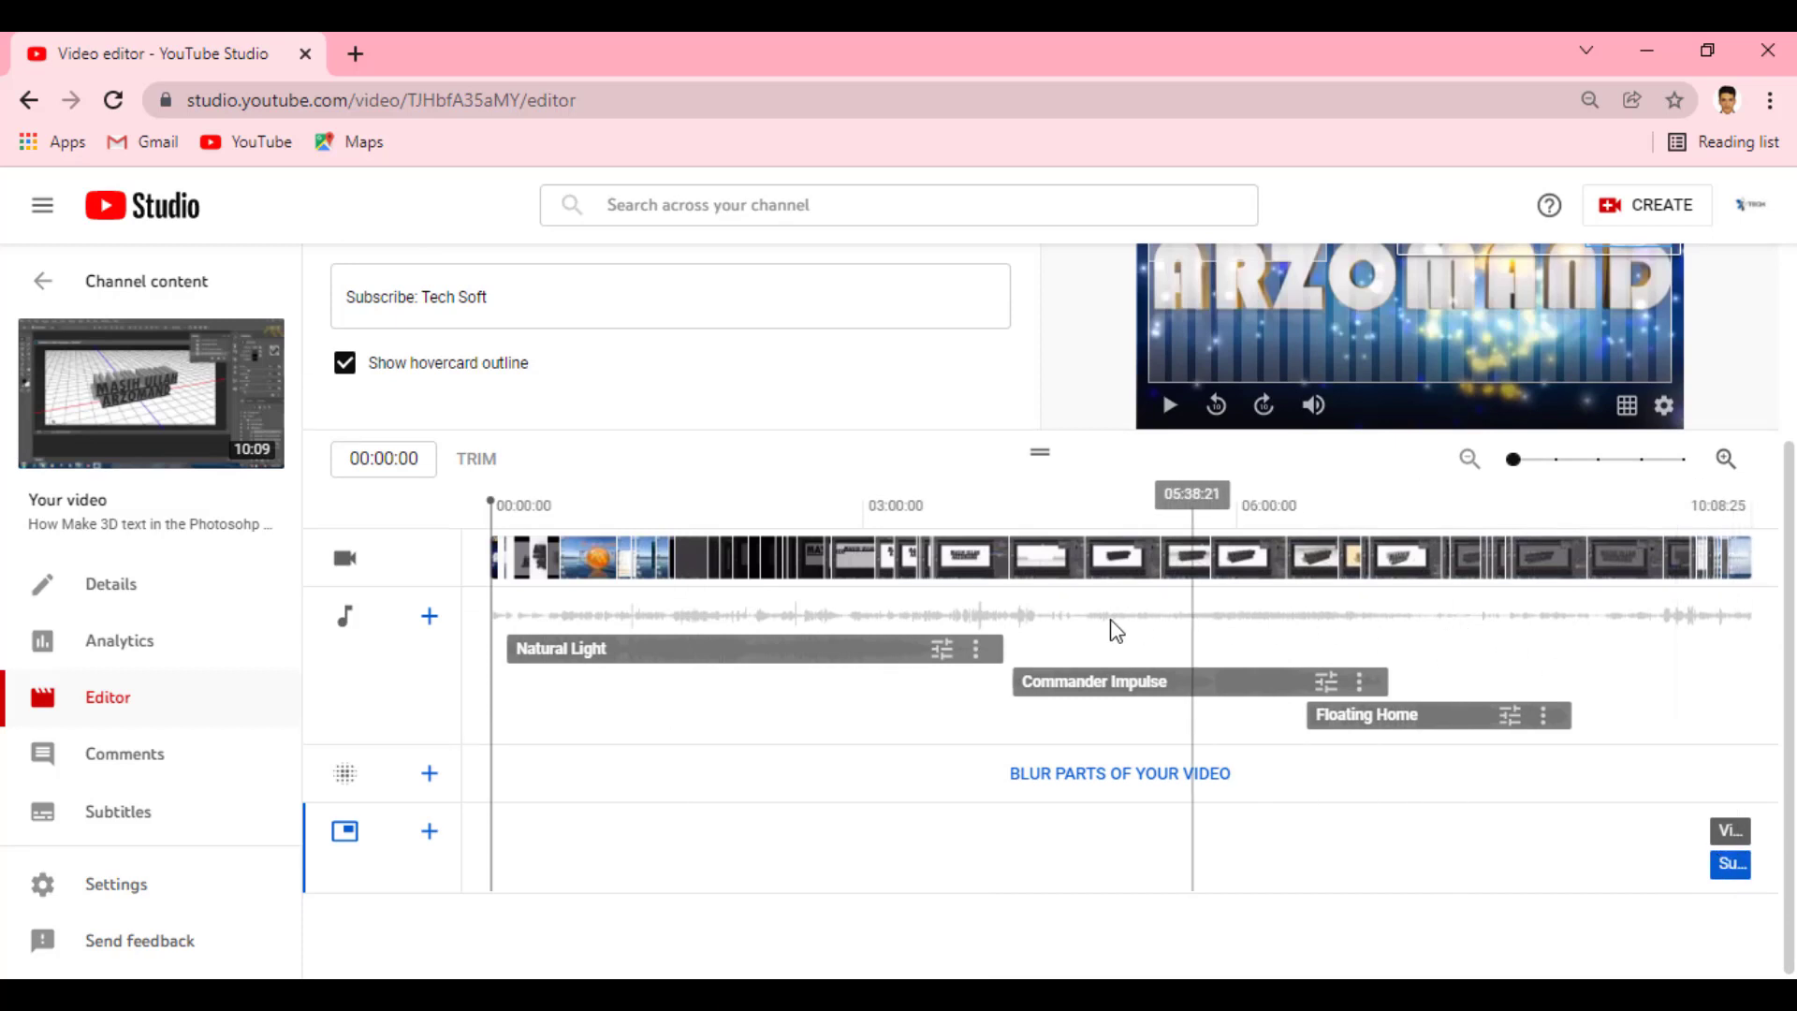
pyautogui.scroll(3)
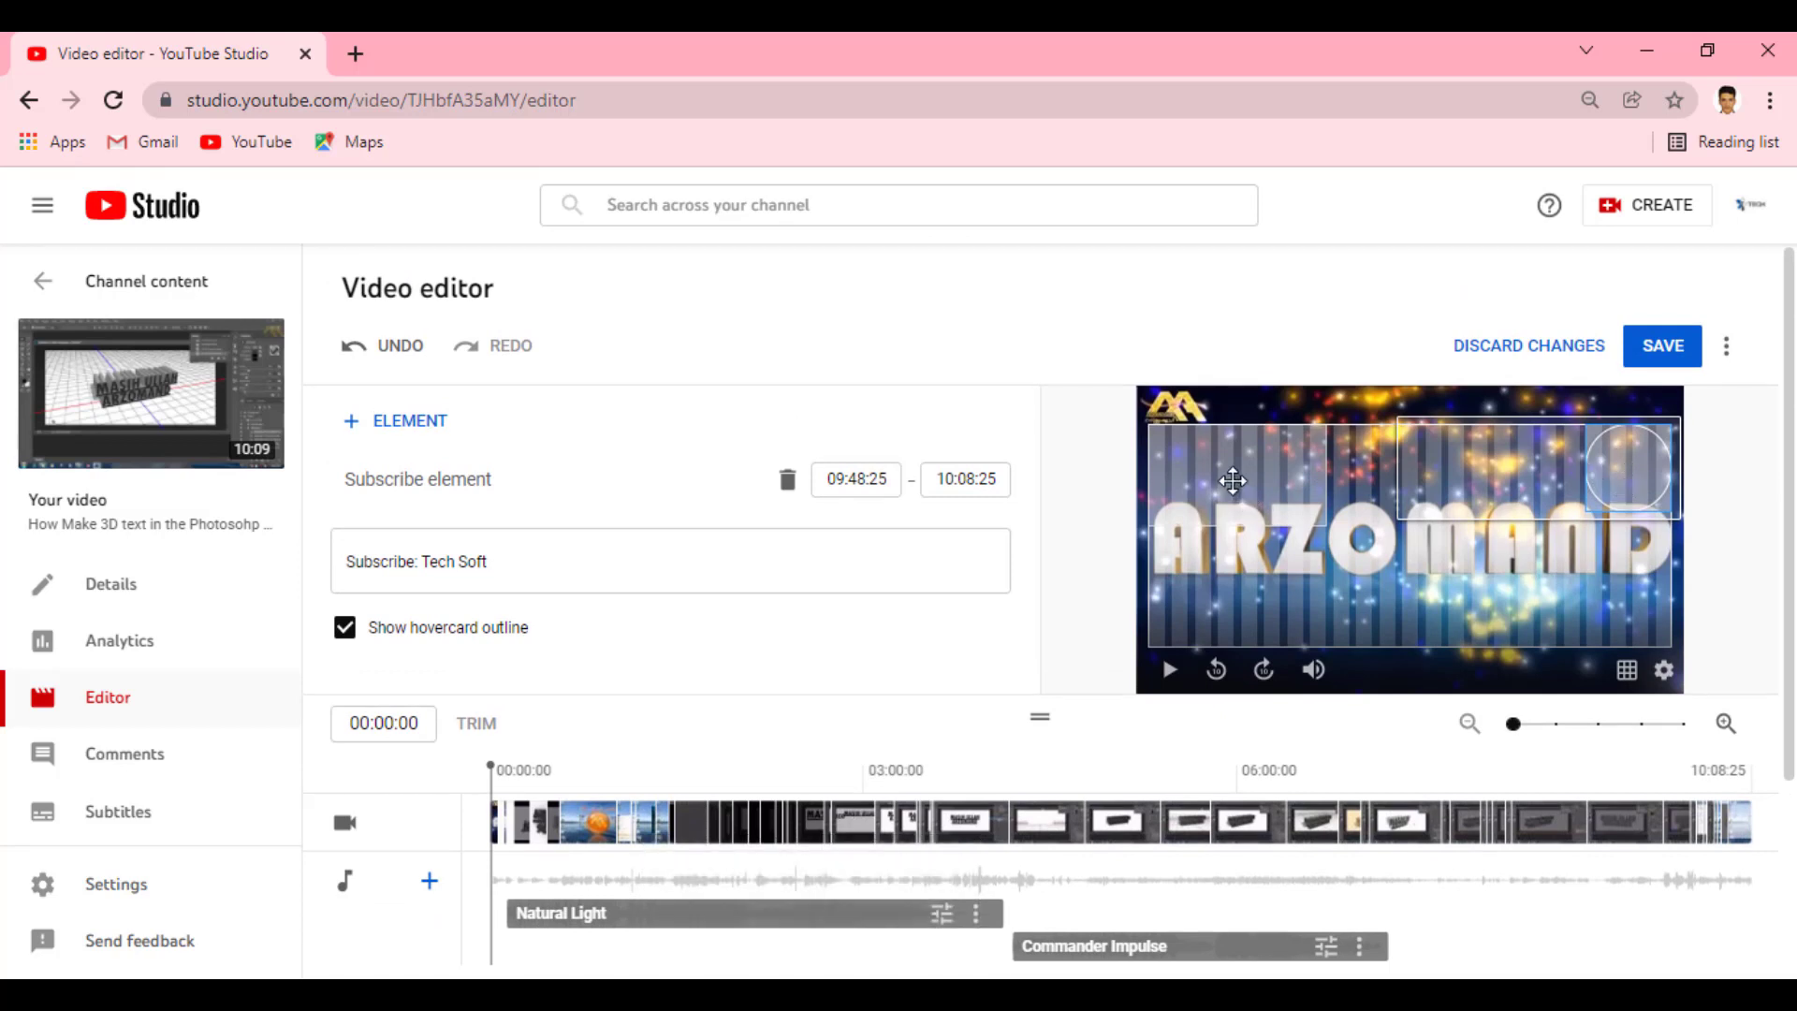
pyautogui.scroll(3)
# Add a Playlist element linking to the Photoshop CC Full Tutorial playlist
pyautogui.click(411, 430)
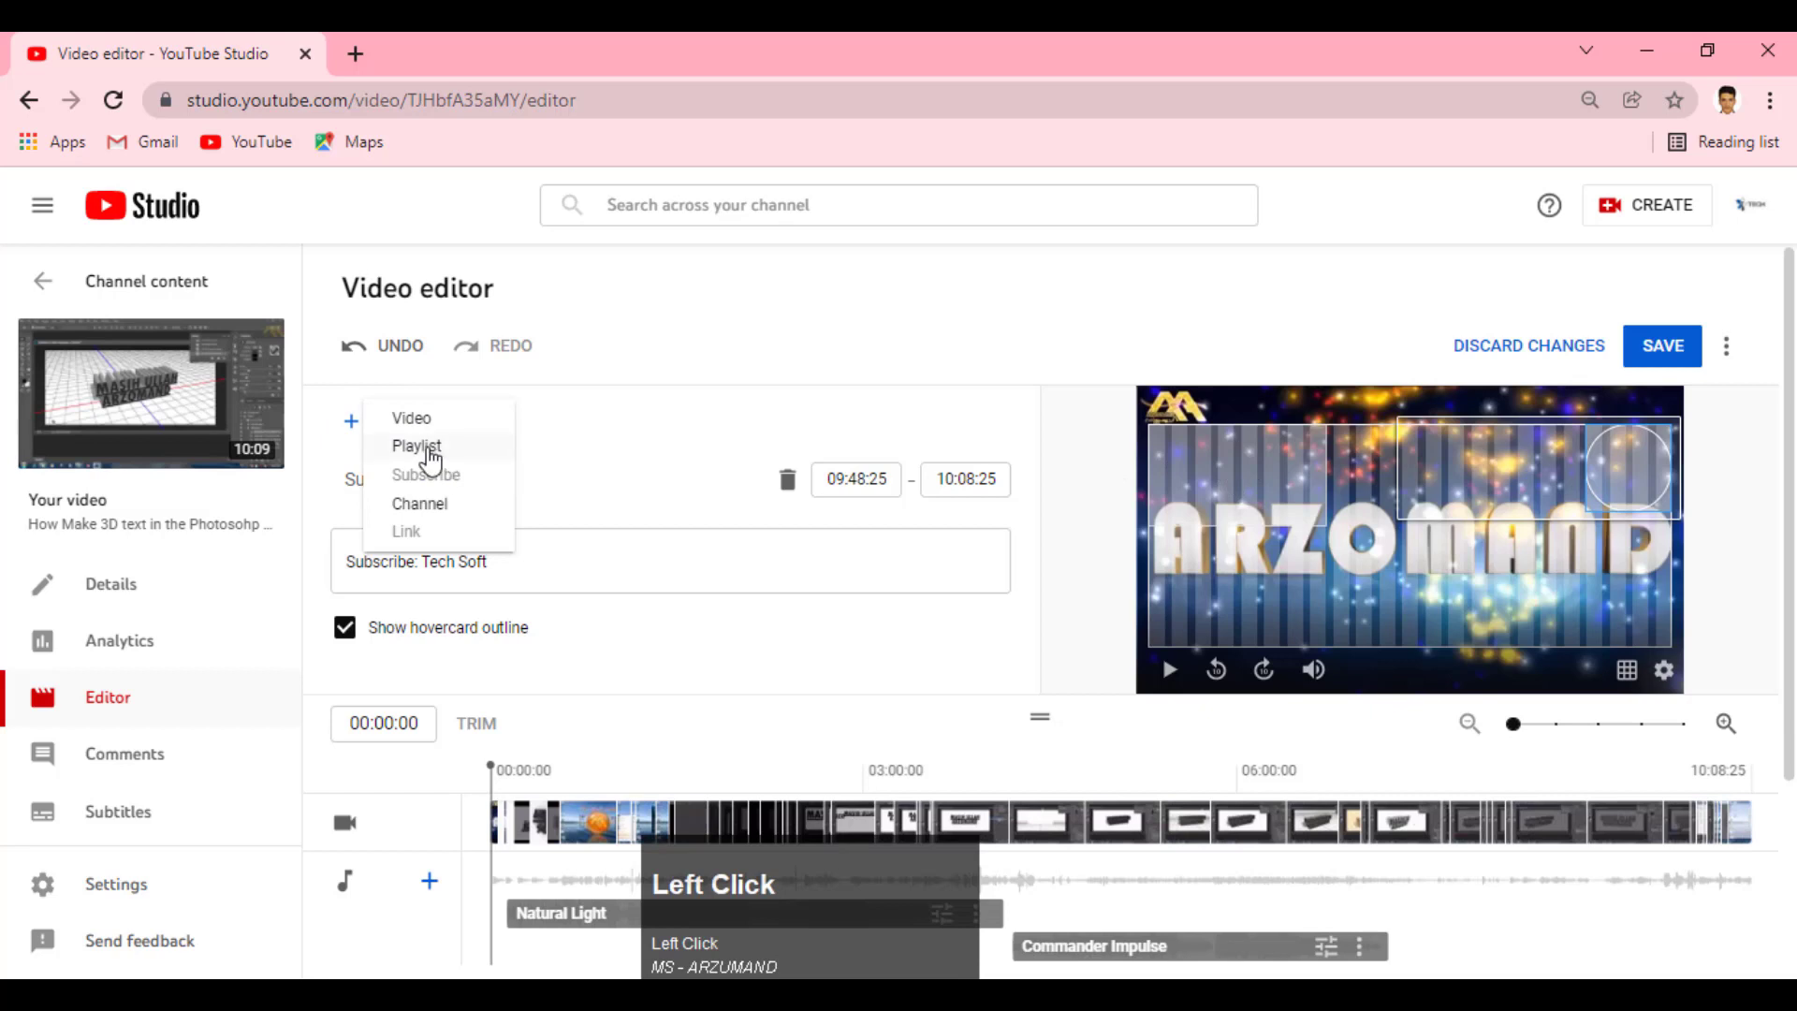
pyautogui.doubleClick(436, 463)
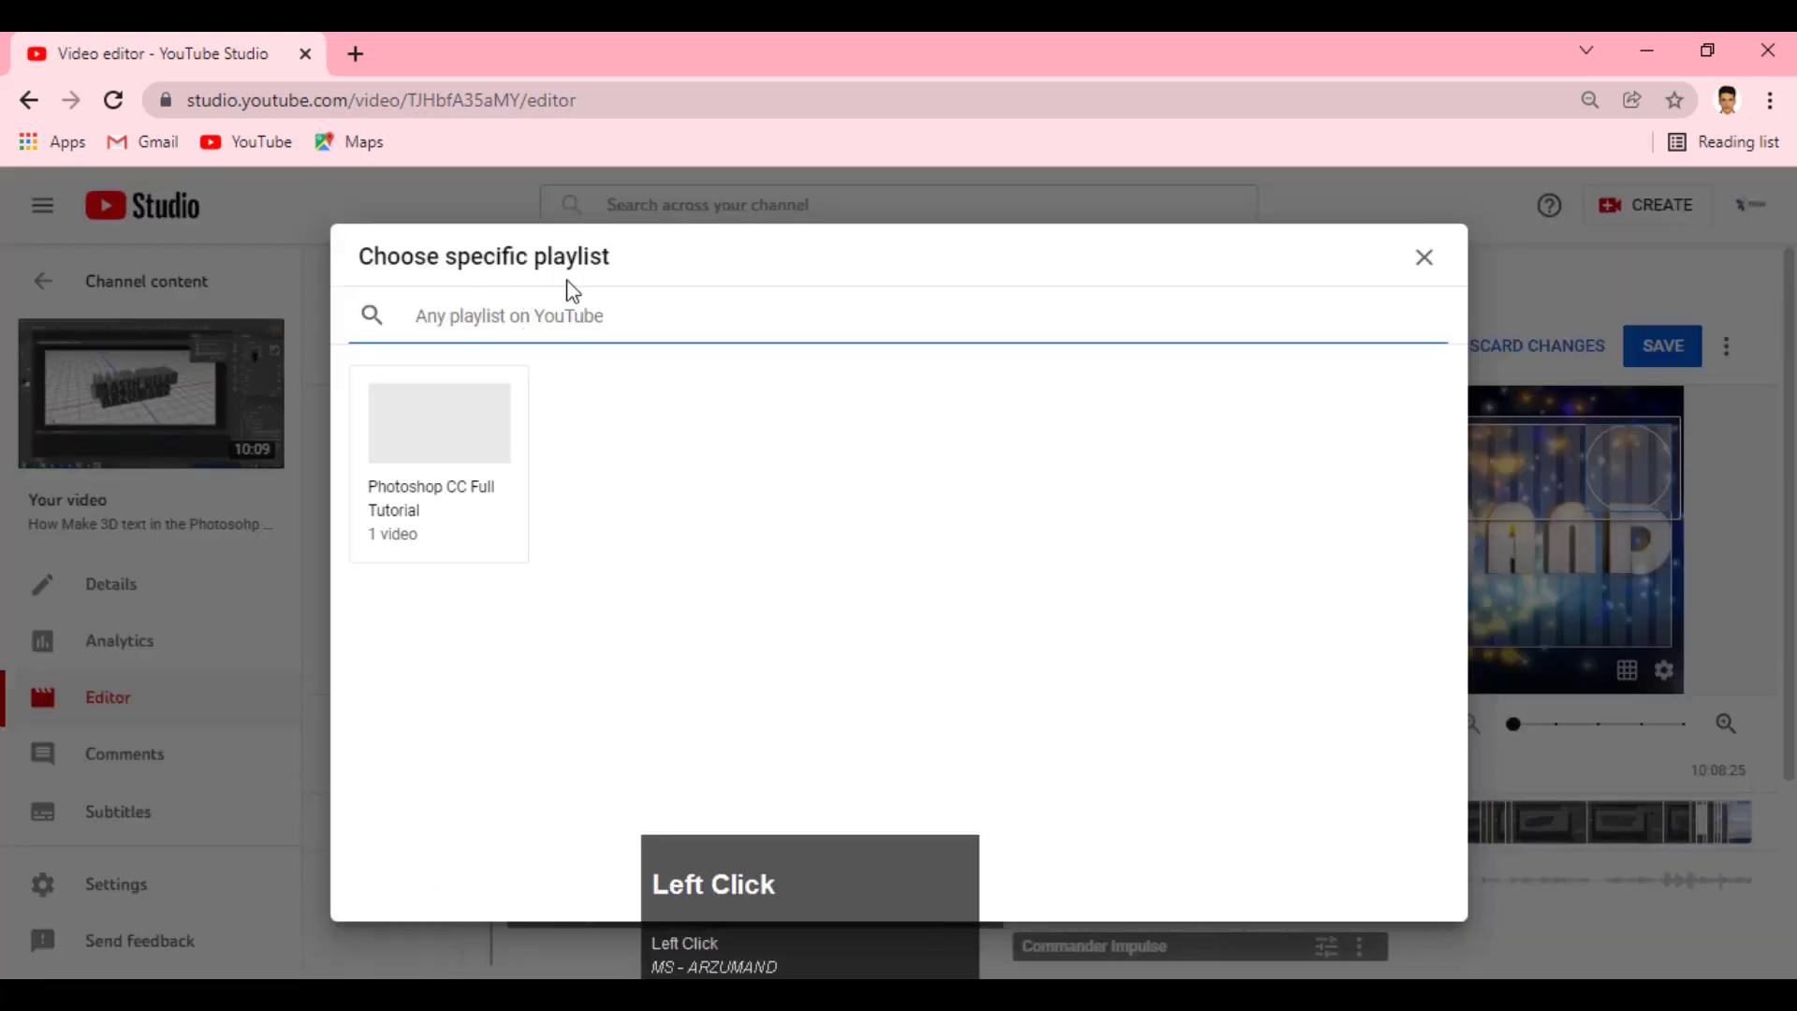
pyautogui.click(452, 471)
pyautogui.click(471, 445)
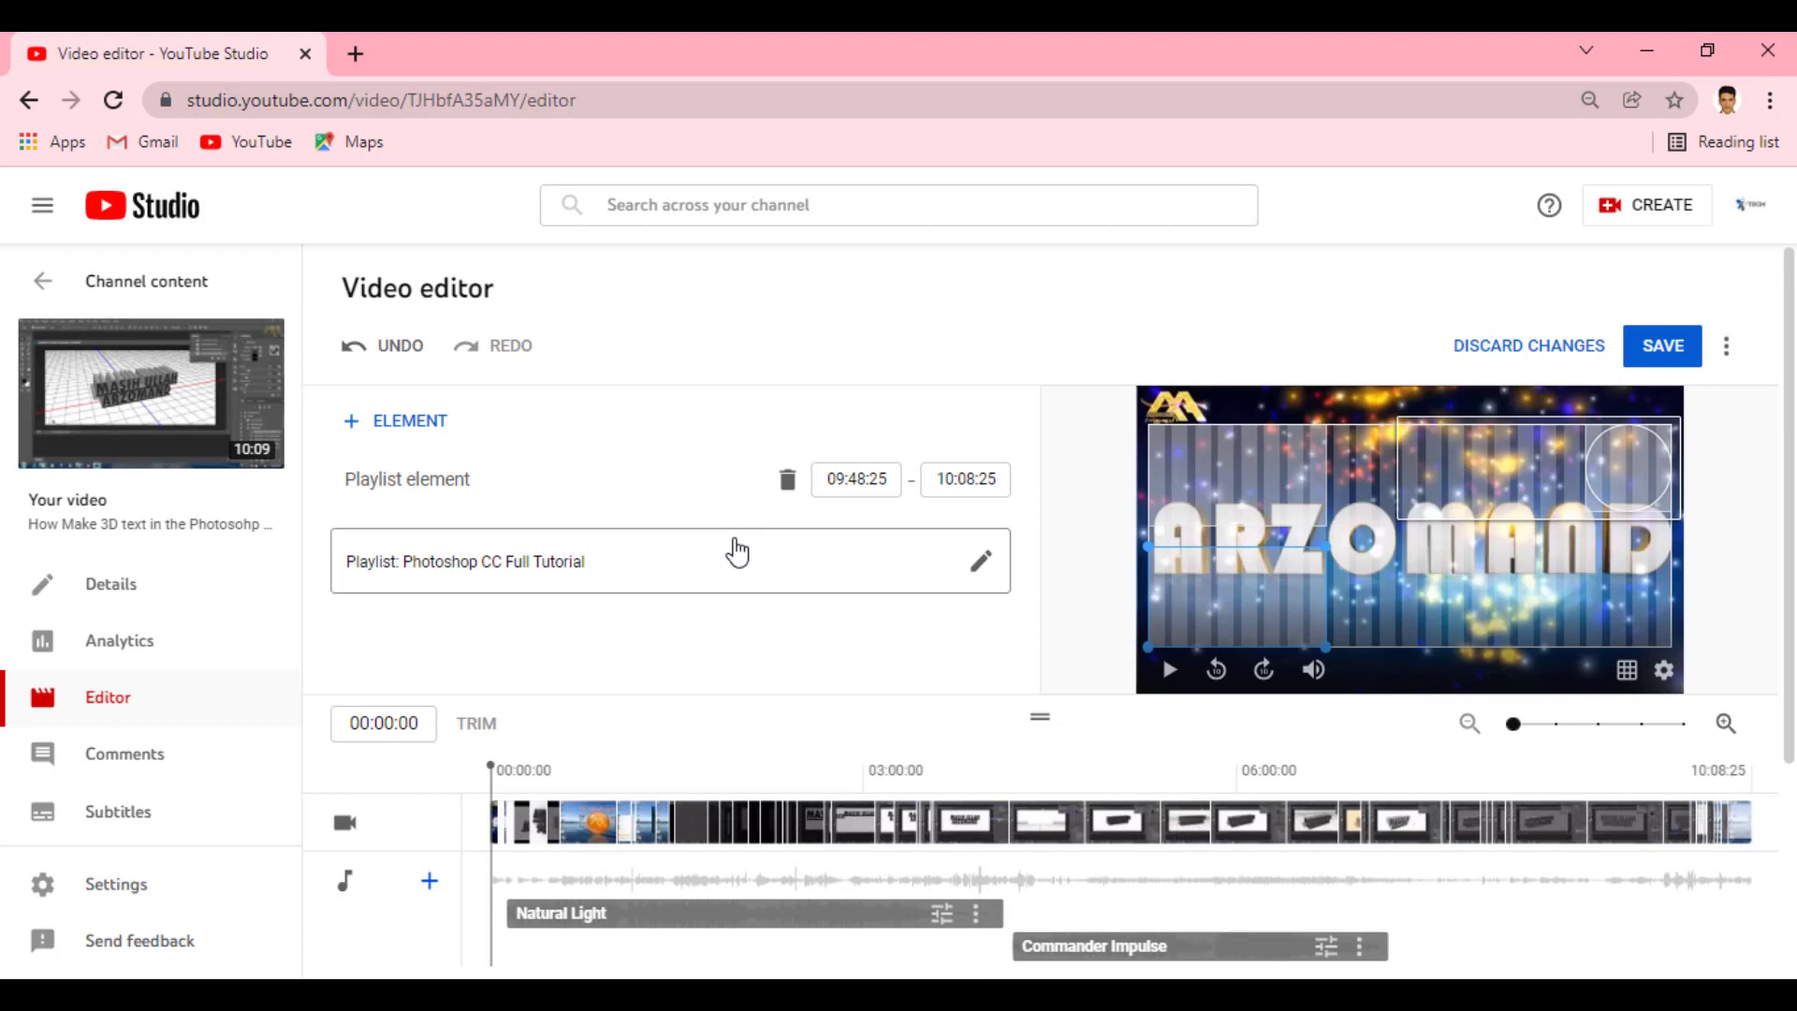
# Add a Channel element and search the channel dialog for 'smartsoft', retyping misspelled attempts
pyautogui.doubleClick(393, 434)
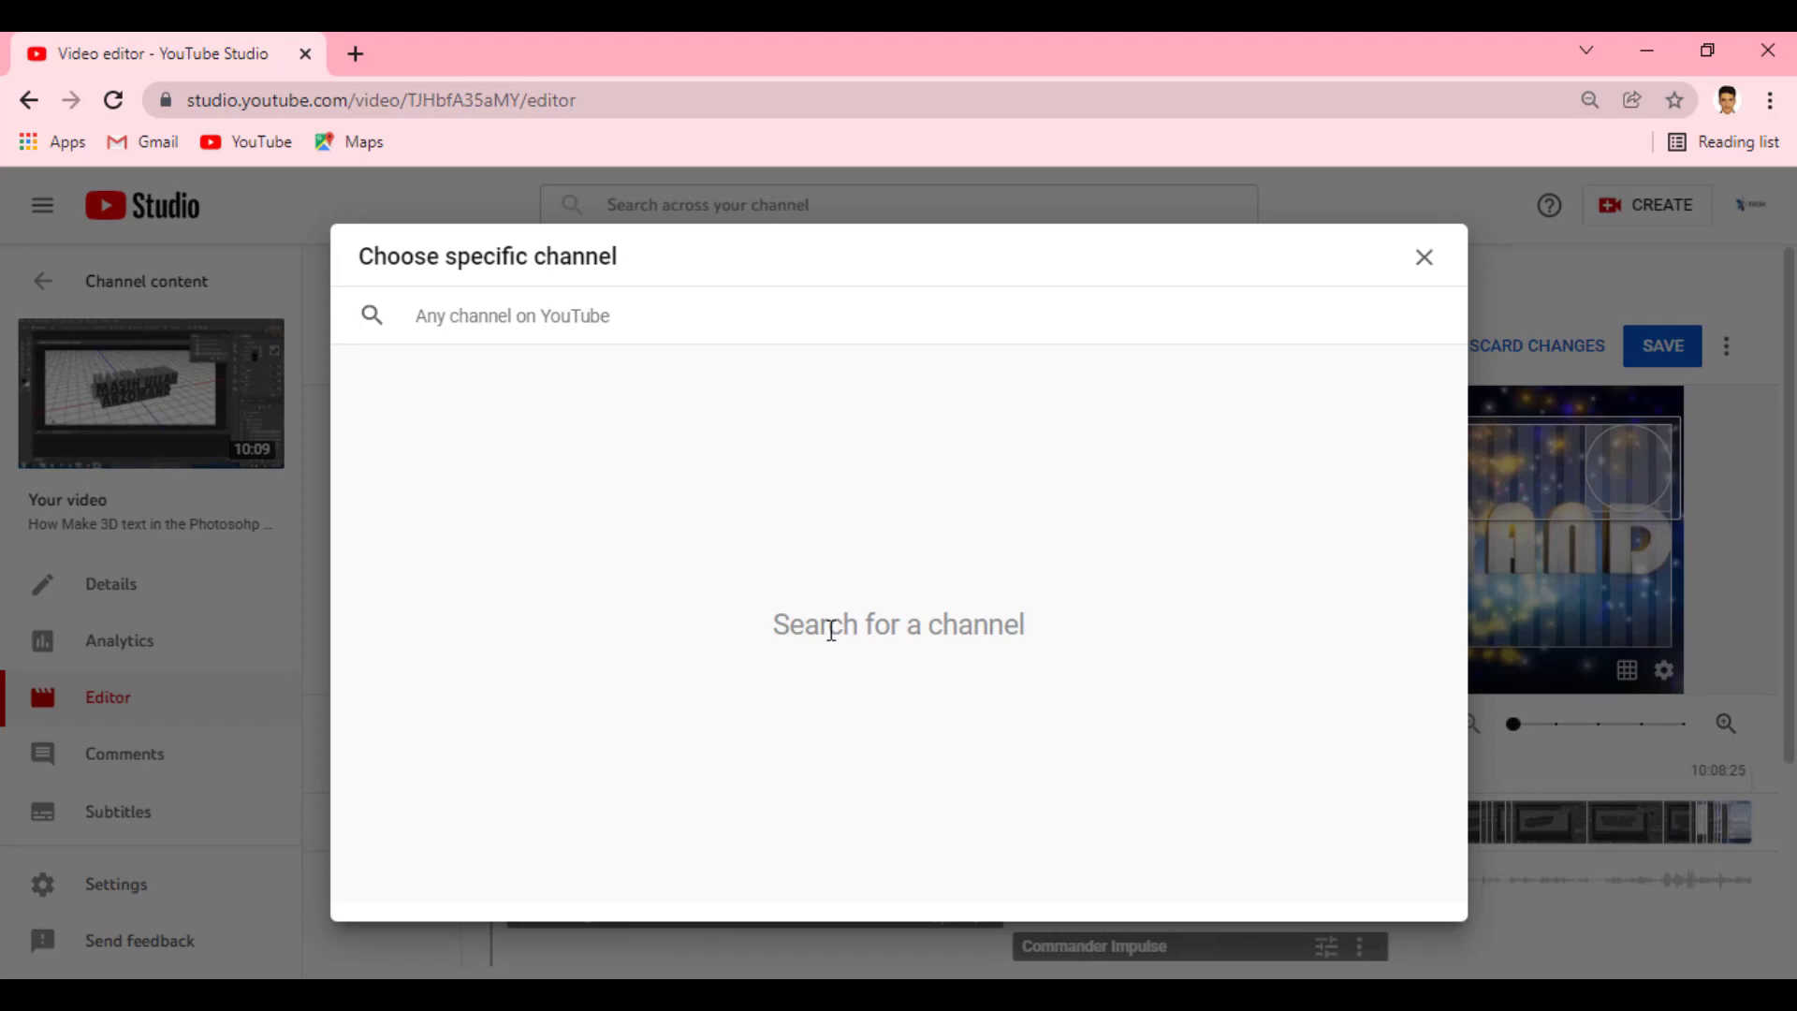
pyautogui.click(517, 324)
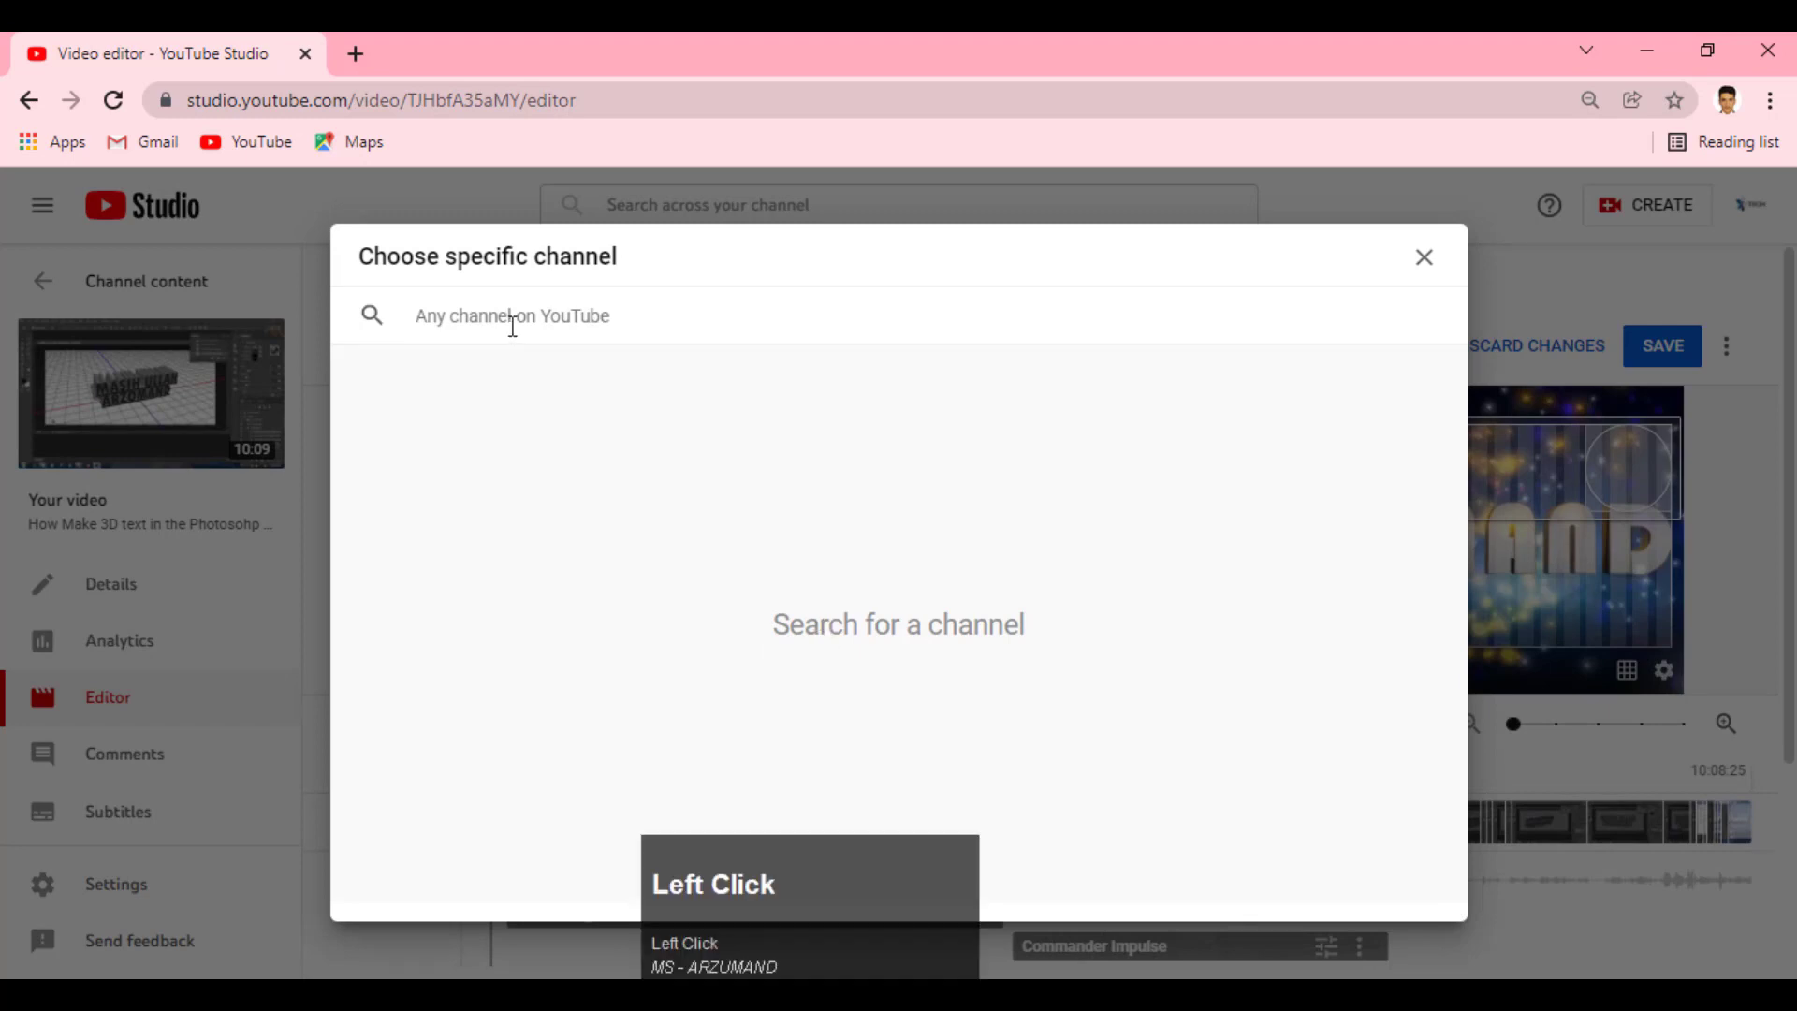
pyautogui.write('smartsof')
pyautogui.press('ctrl+a')
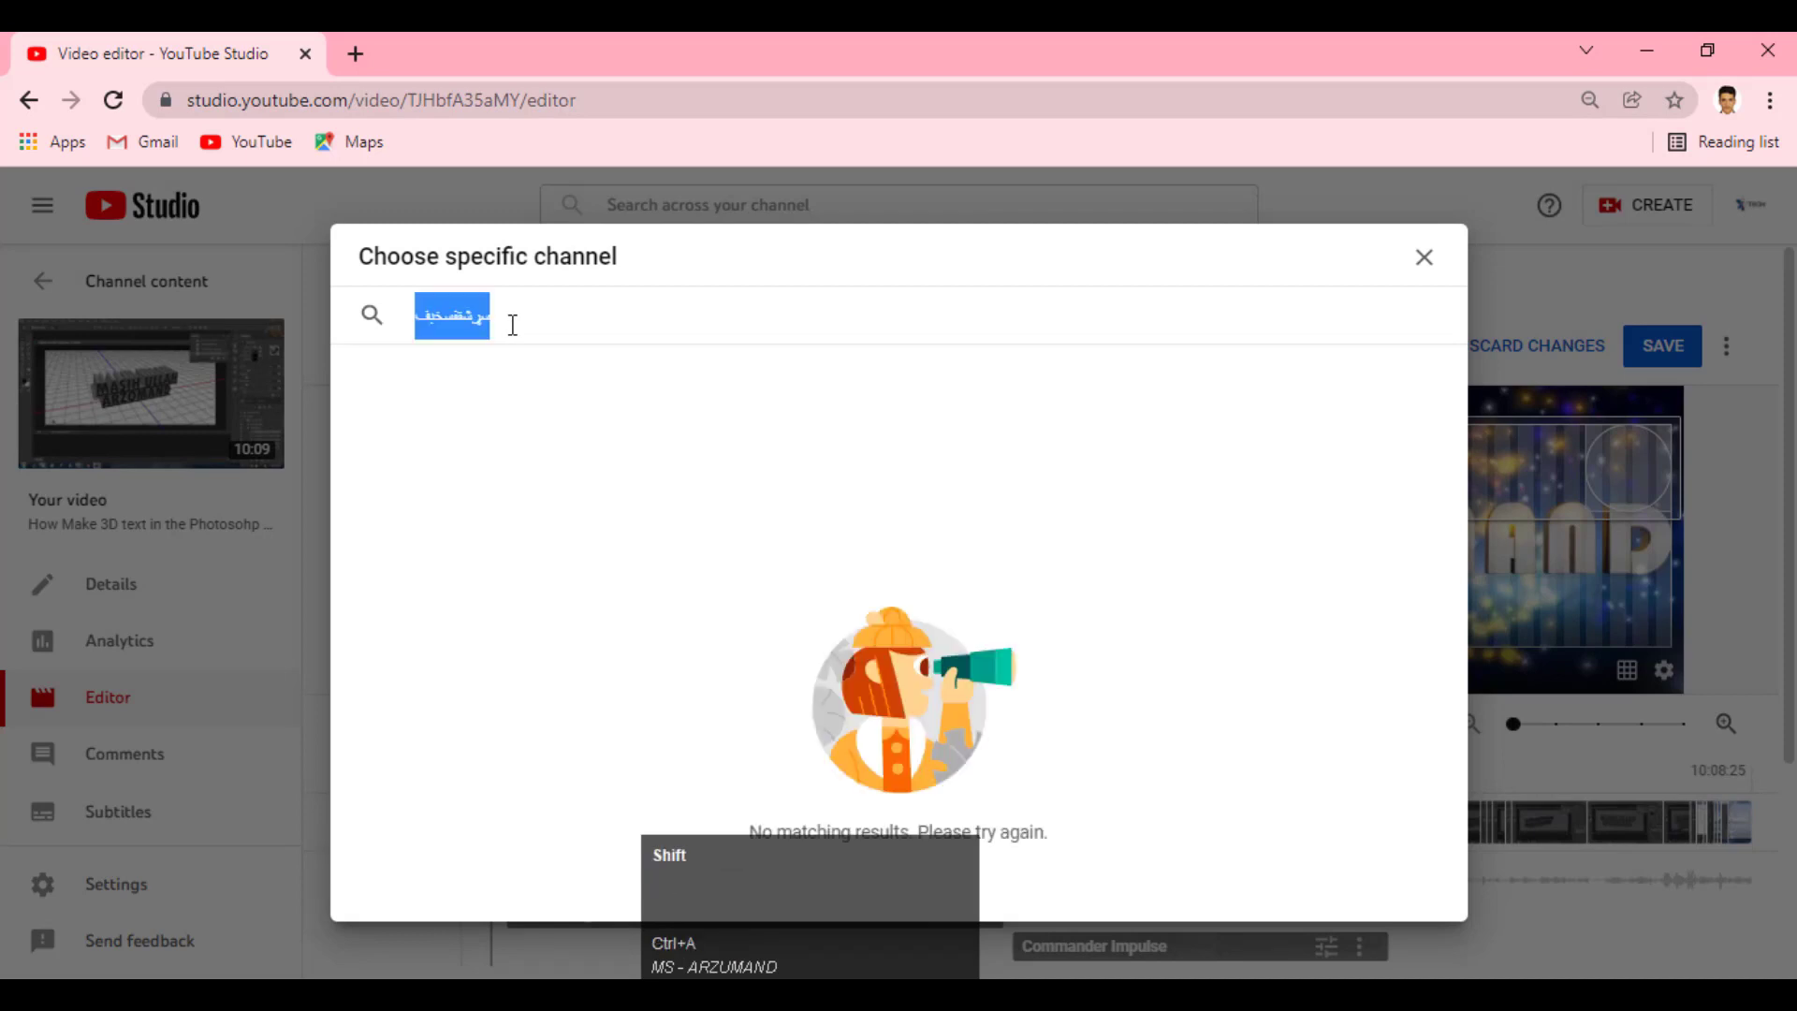
pyautogui.write('morat')
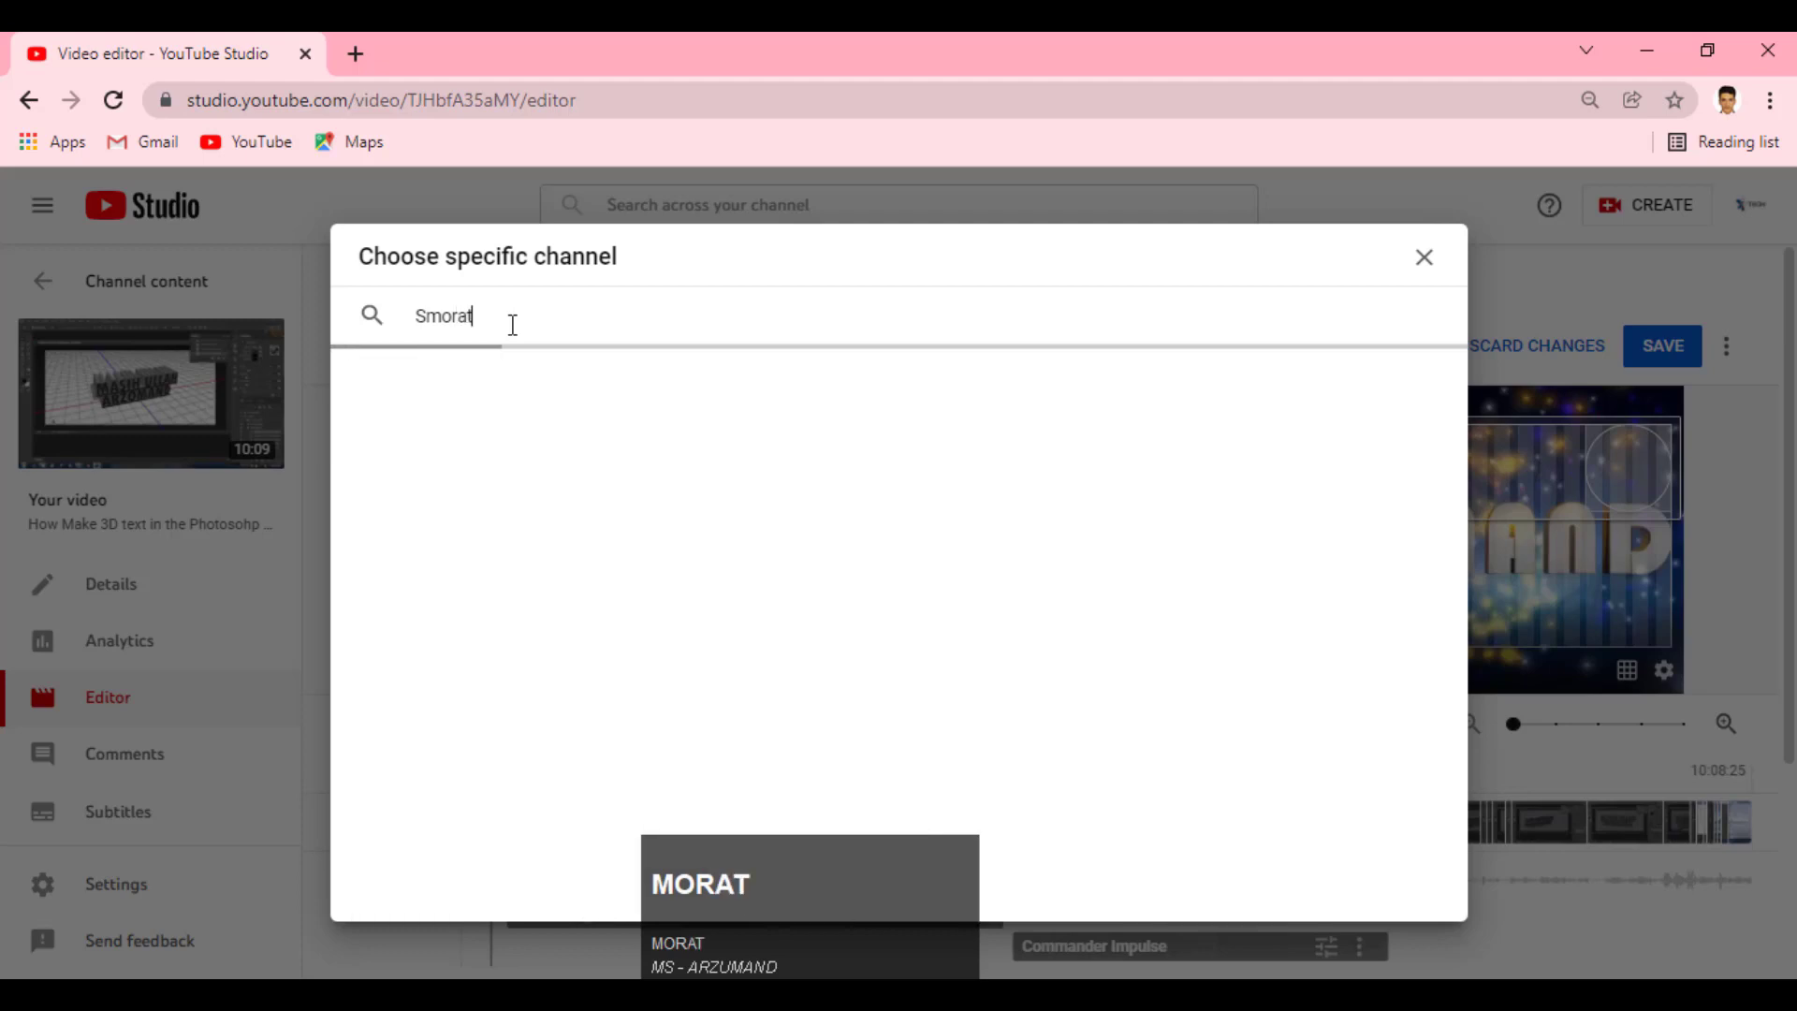
pyautogui.write('ft')
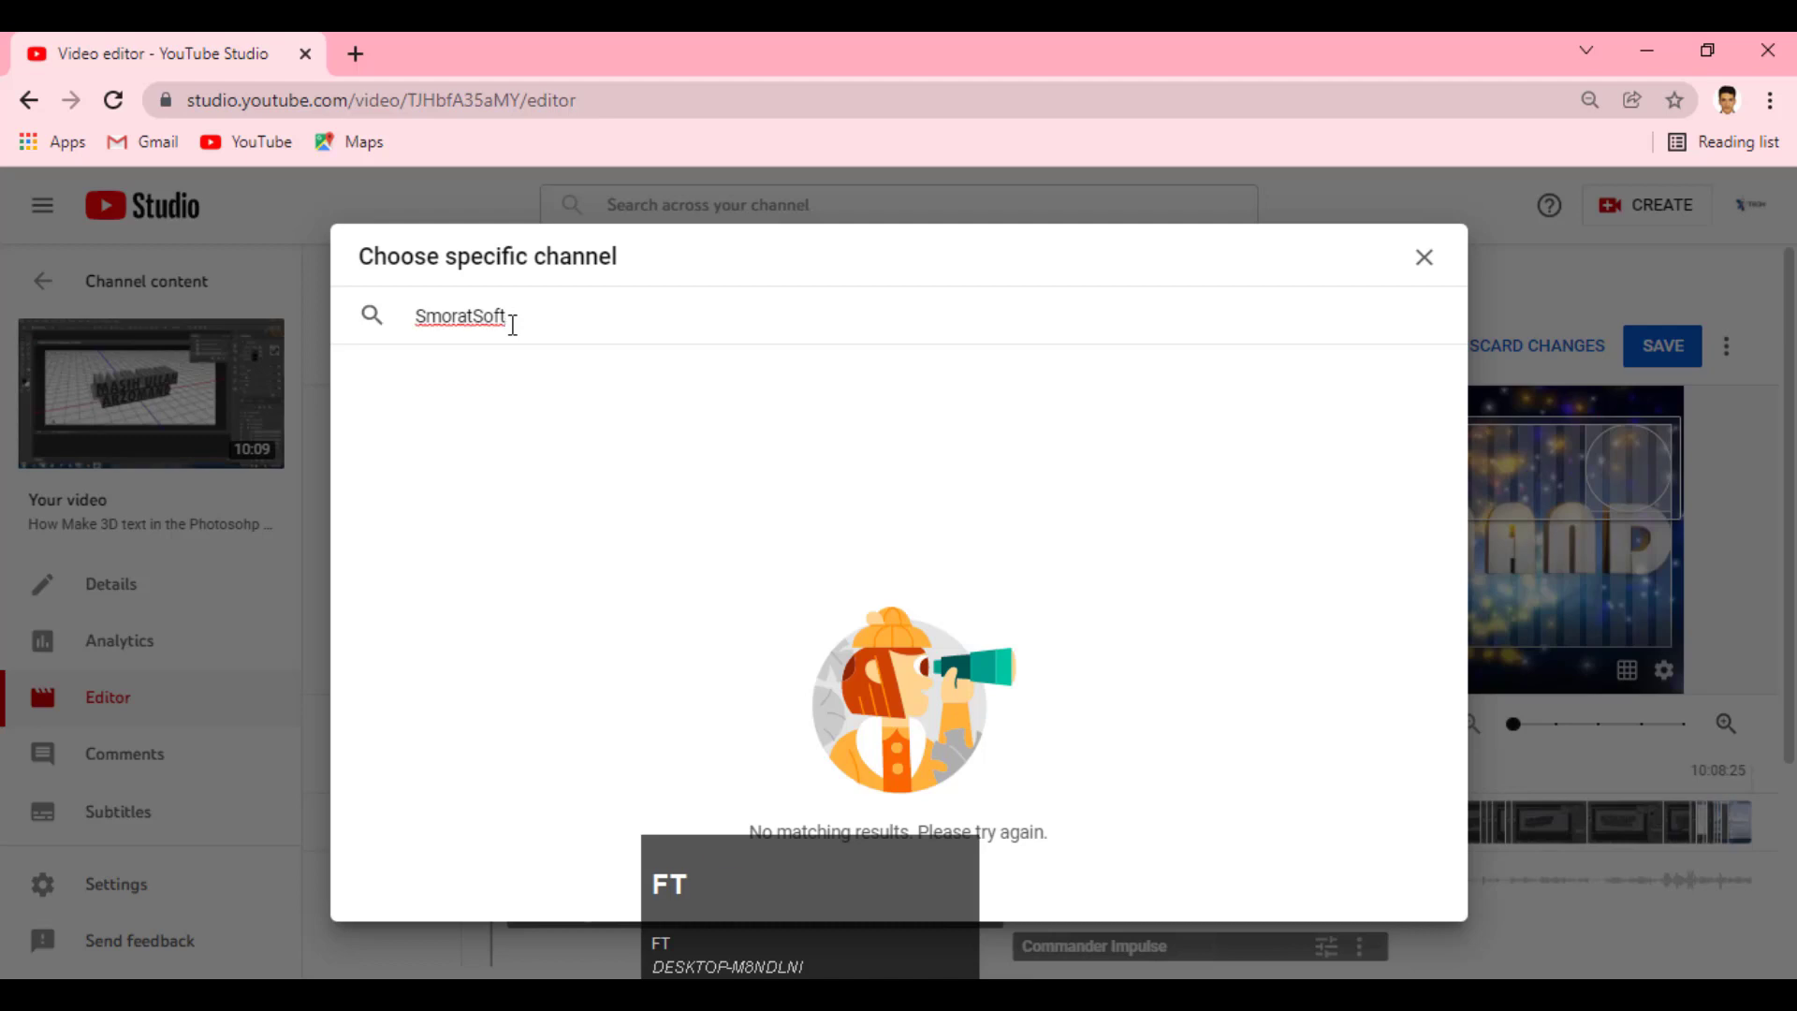
pyautogui.press('ctrl+a')
# Finish the 'smartsoft' search and choose the SMARTSOFT channel for the element
pyautogui.write('mart')
pyautogui.write('oft')
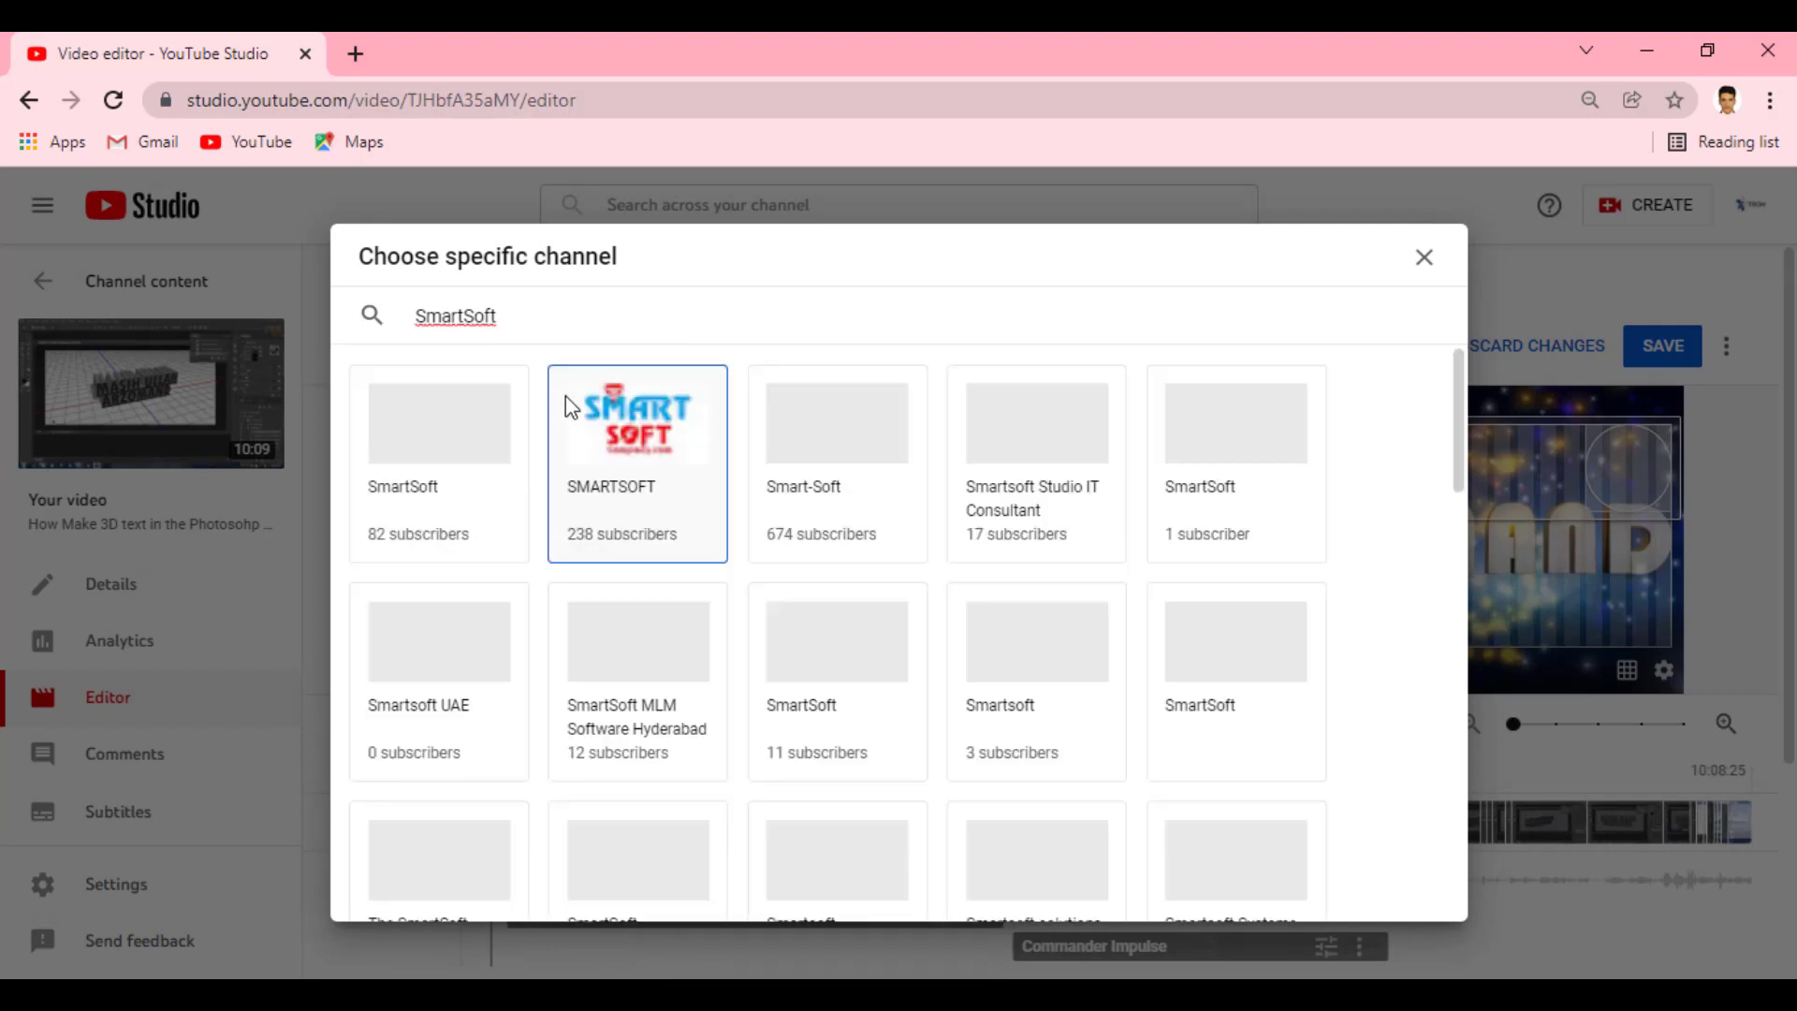
pyautogui.write('oft')
pyautogui.click(605, 408)
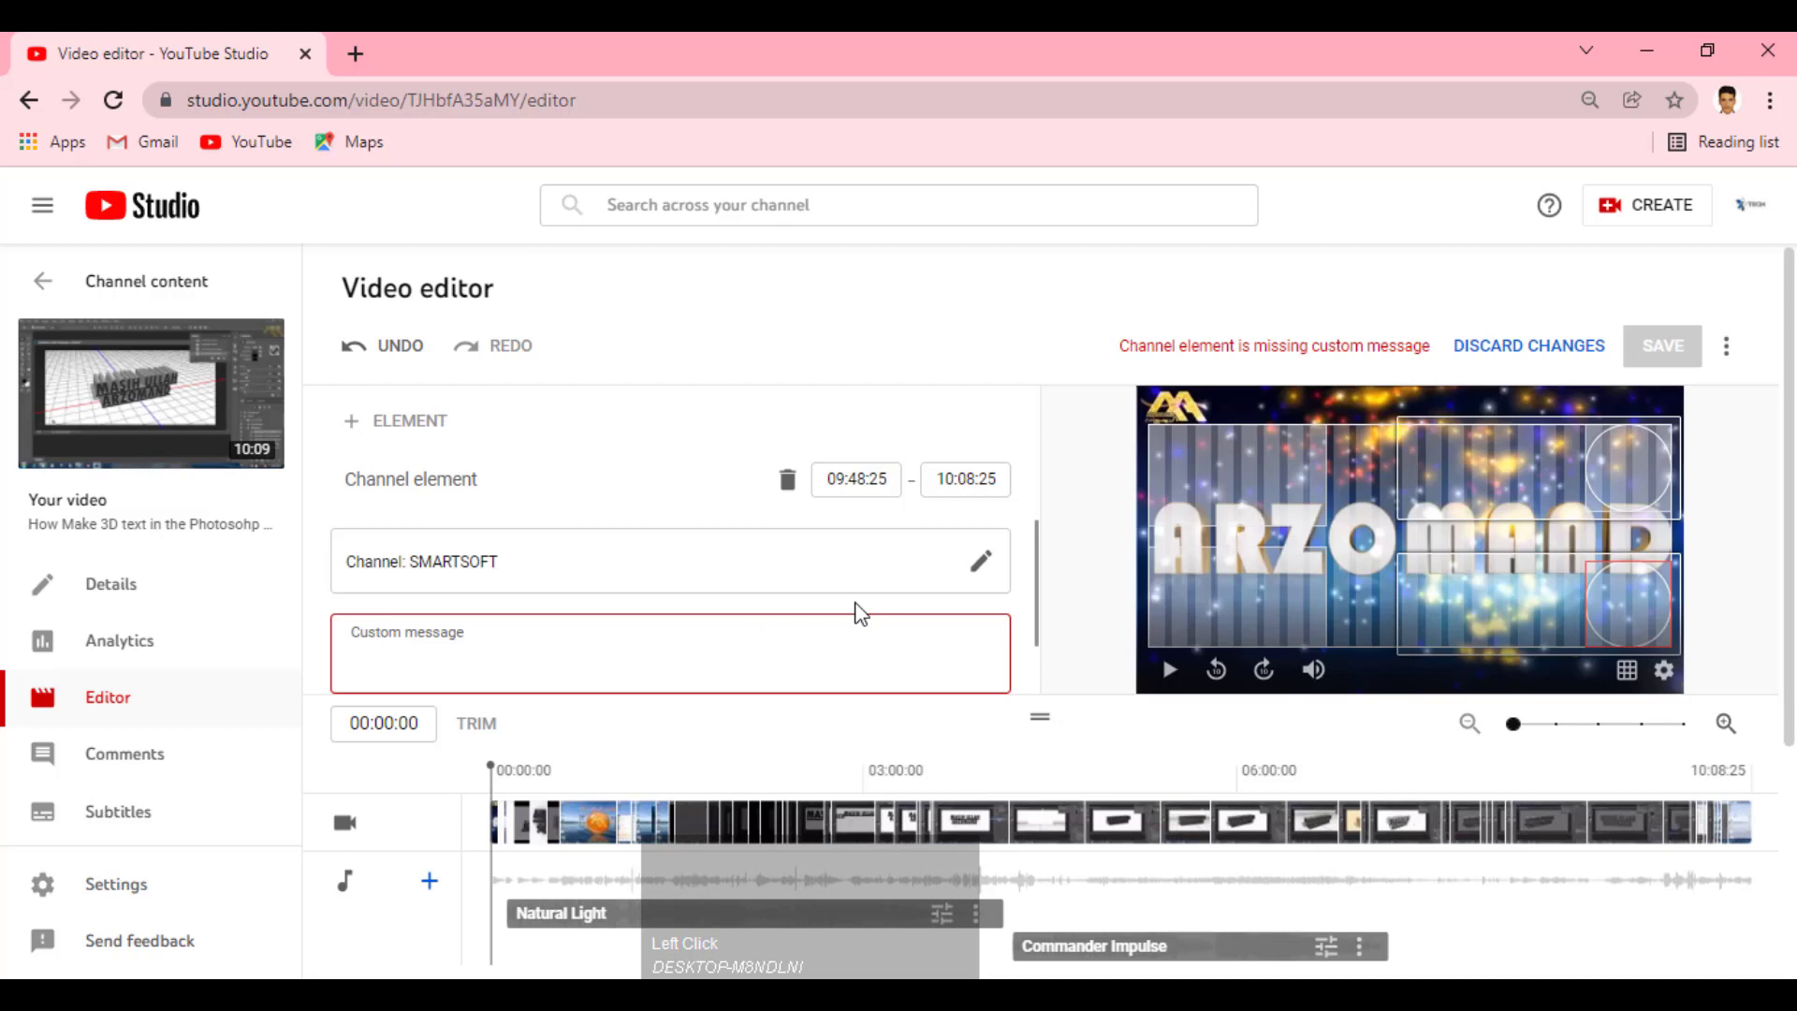
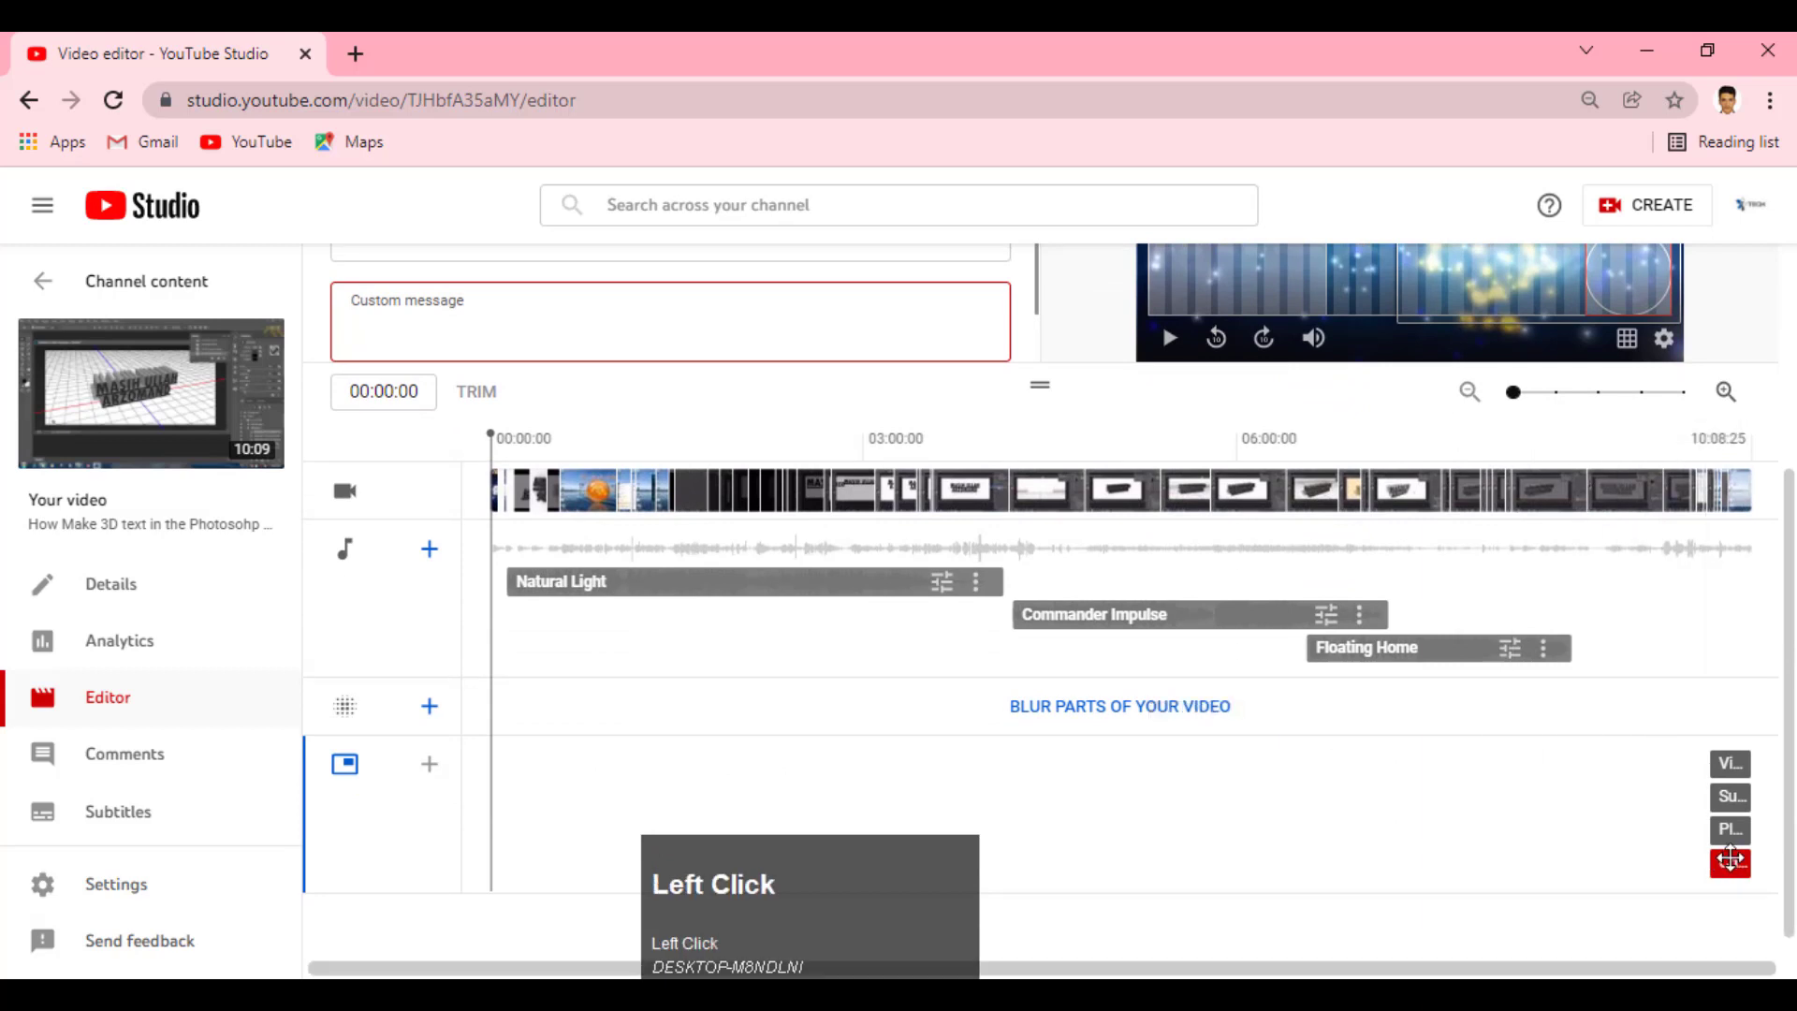
# Save the end screen with its video, subscribe and playlist elements and review the editor timeline
pyautogui.scroll(3)
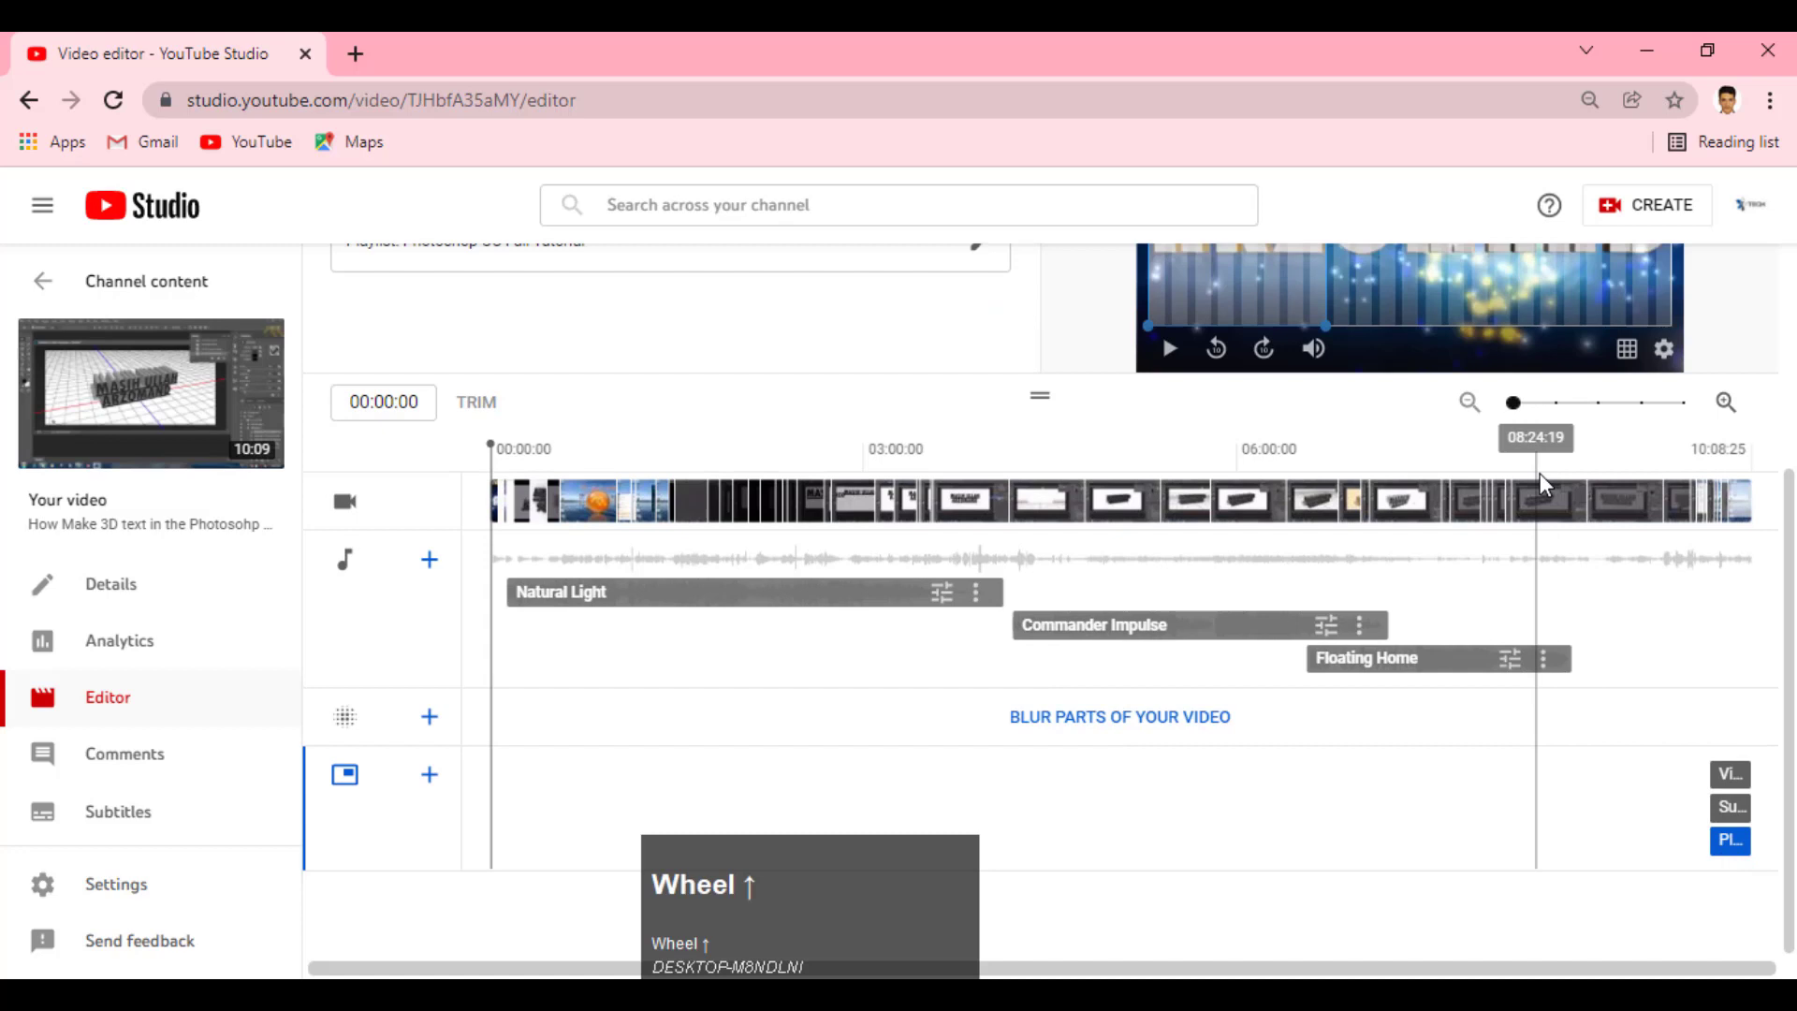
pyautogui.scroll(3)
pyautogui.click(1590, 472)
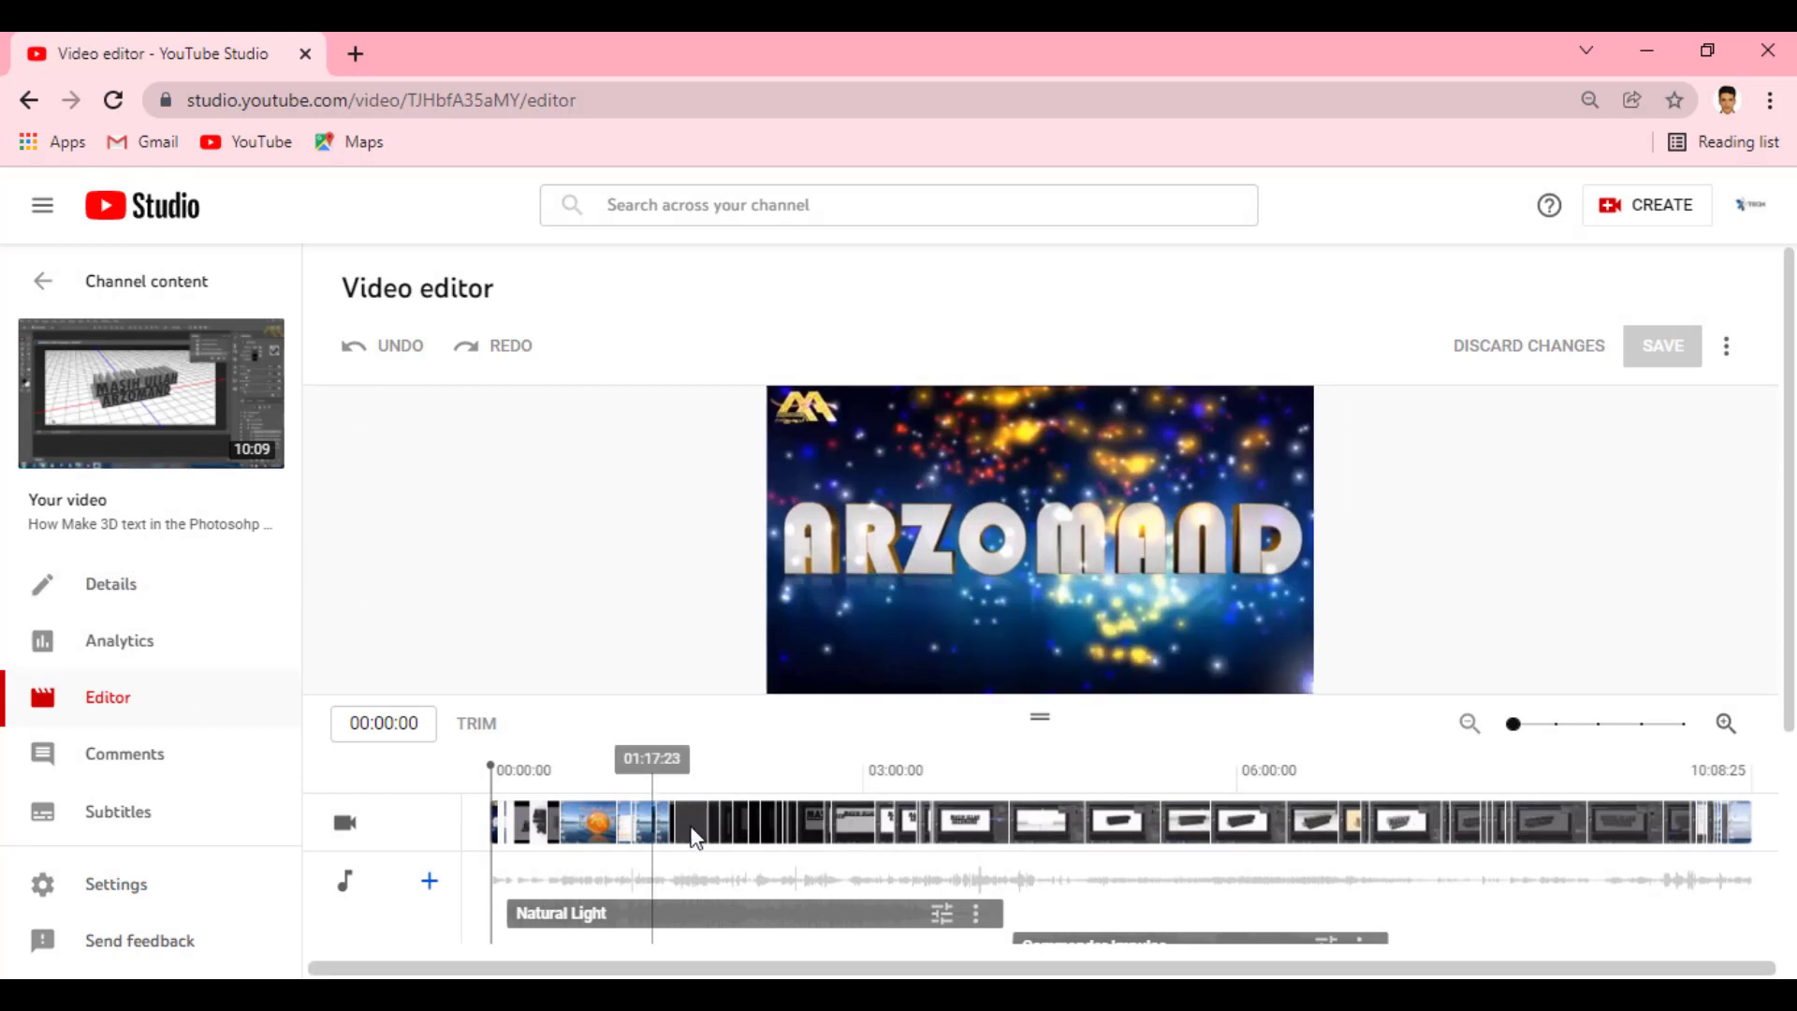
pyautogui.click(591, 804)
pyautogui.scroll(-3)
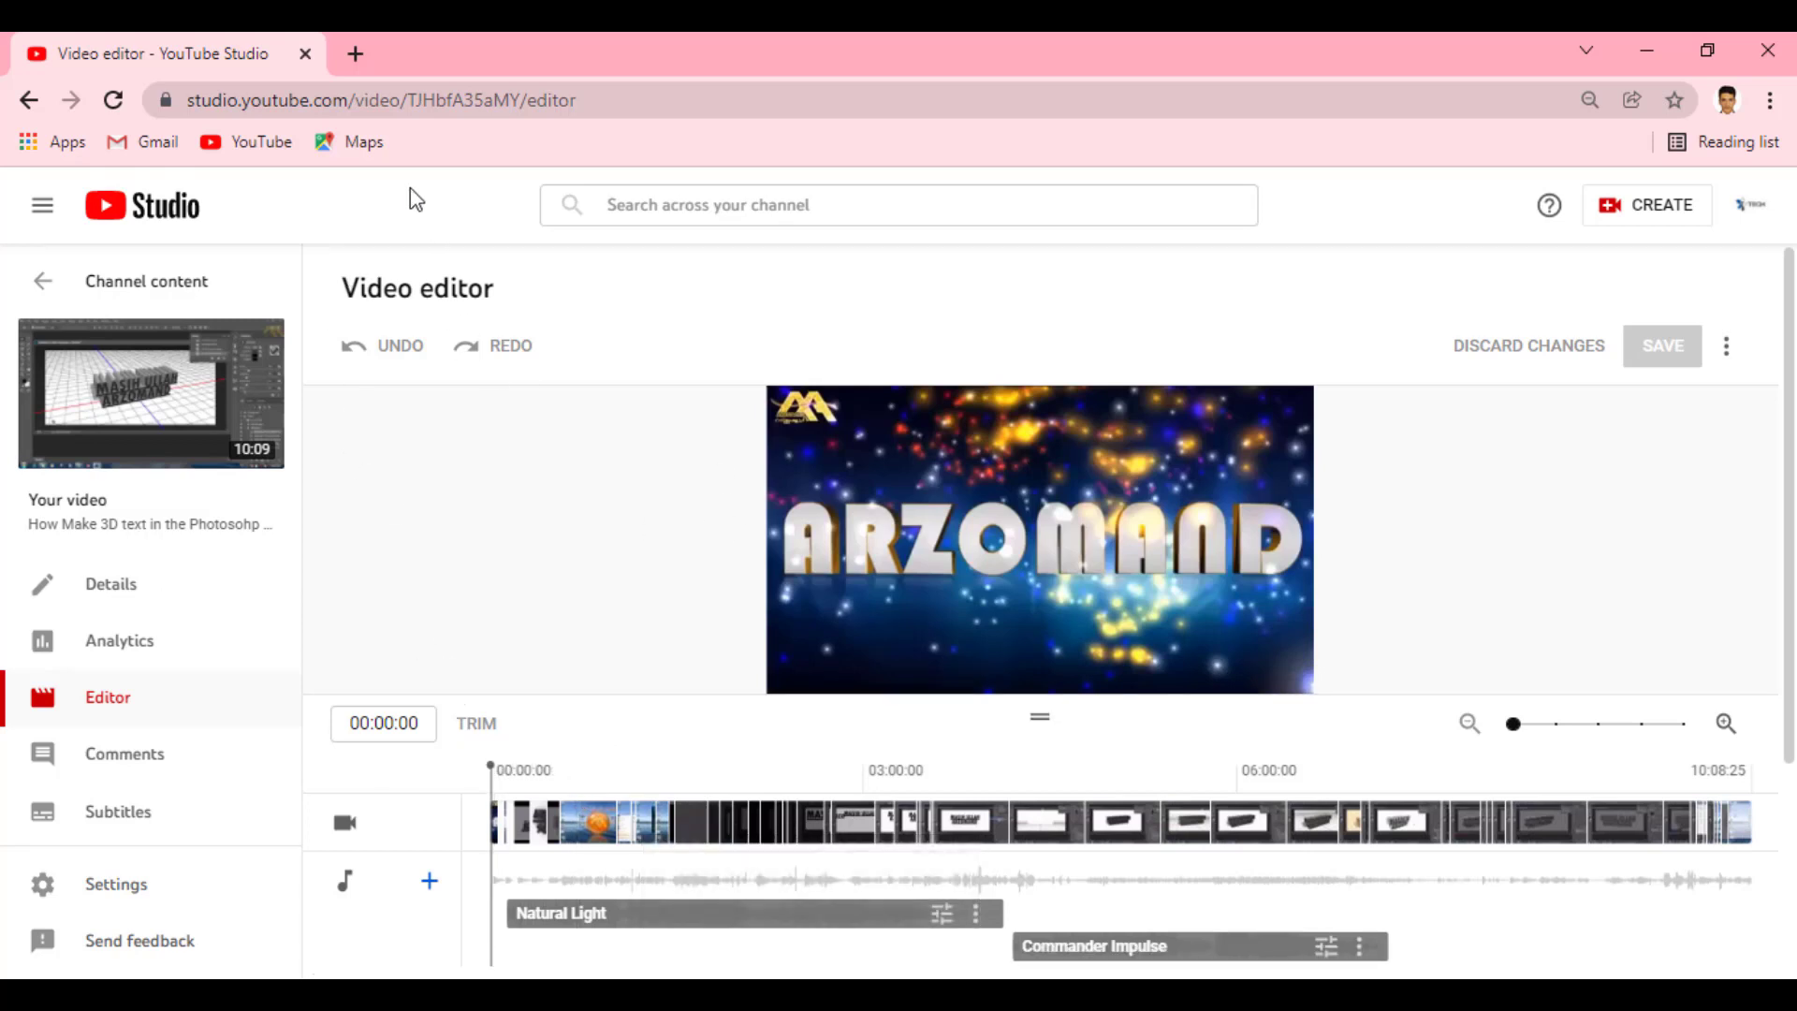
pyautogui.scroll(-3)
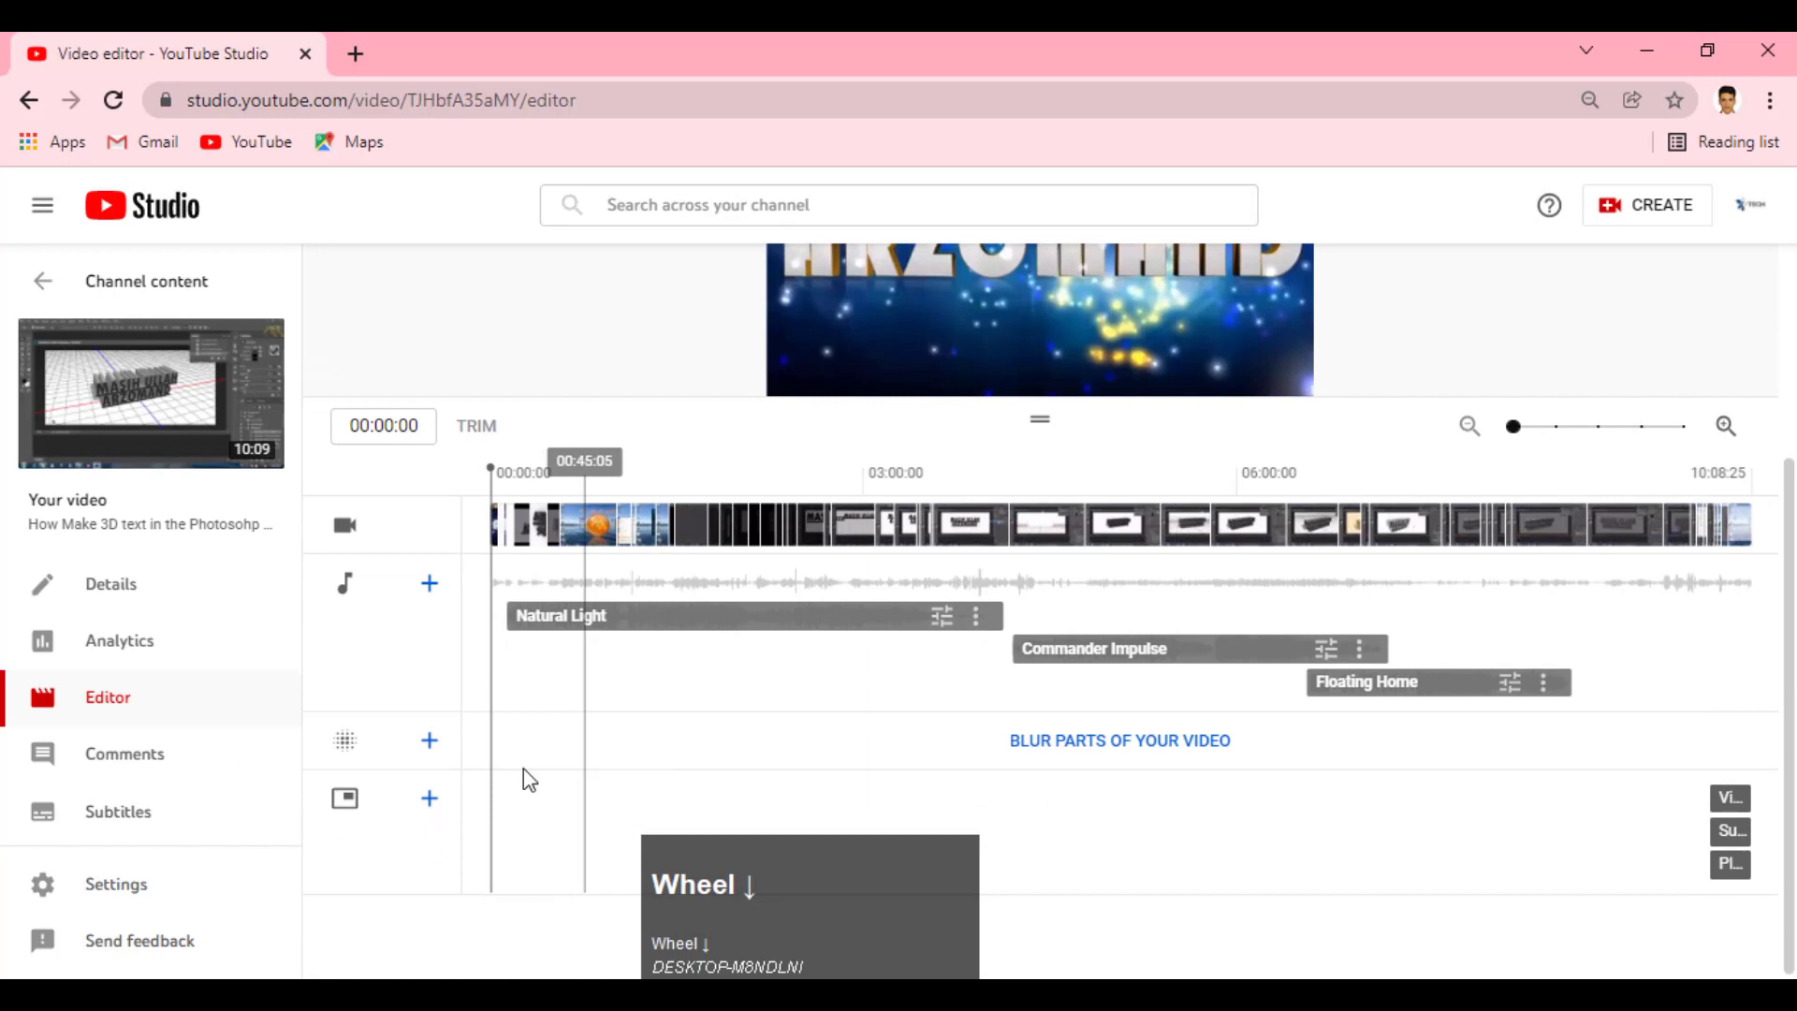
pyautogui.scroll(-3)
pyautogui.scroll(3)
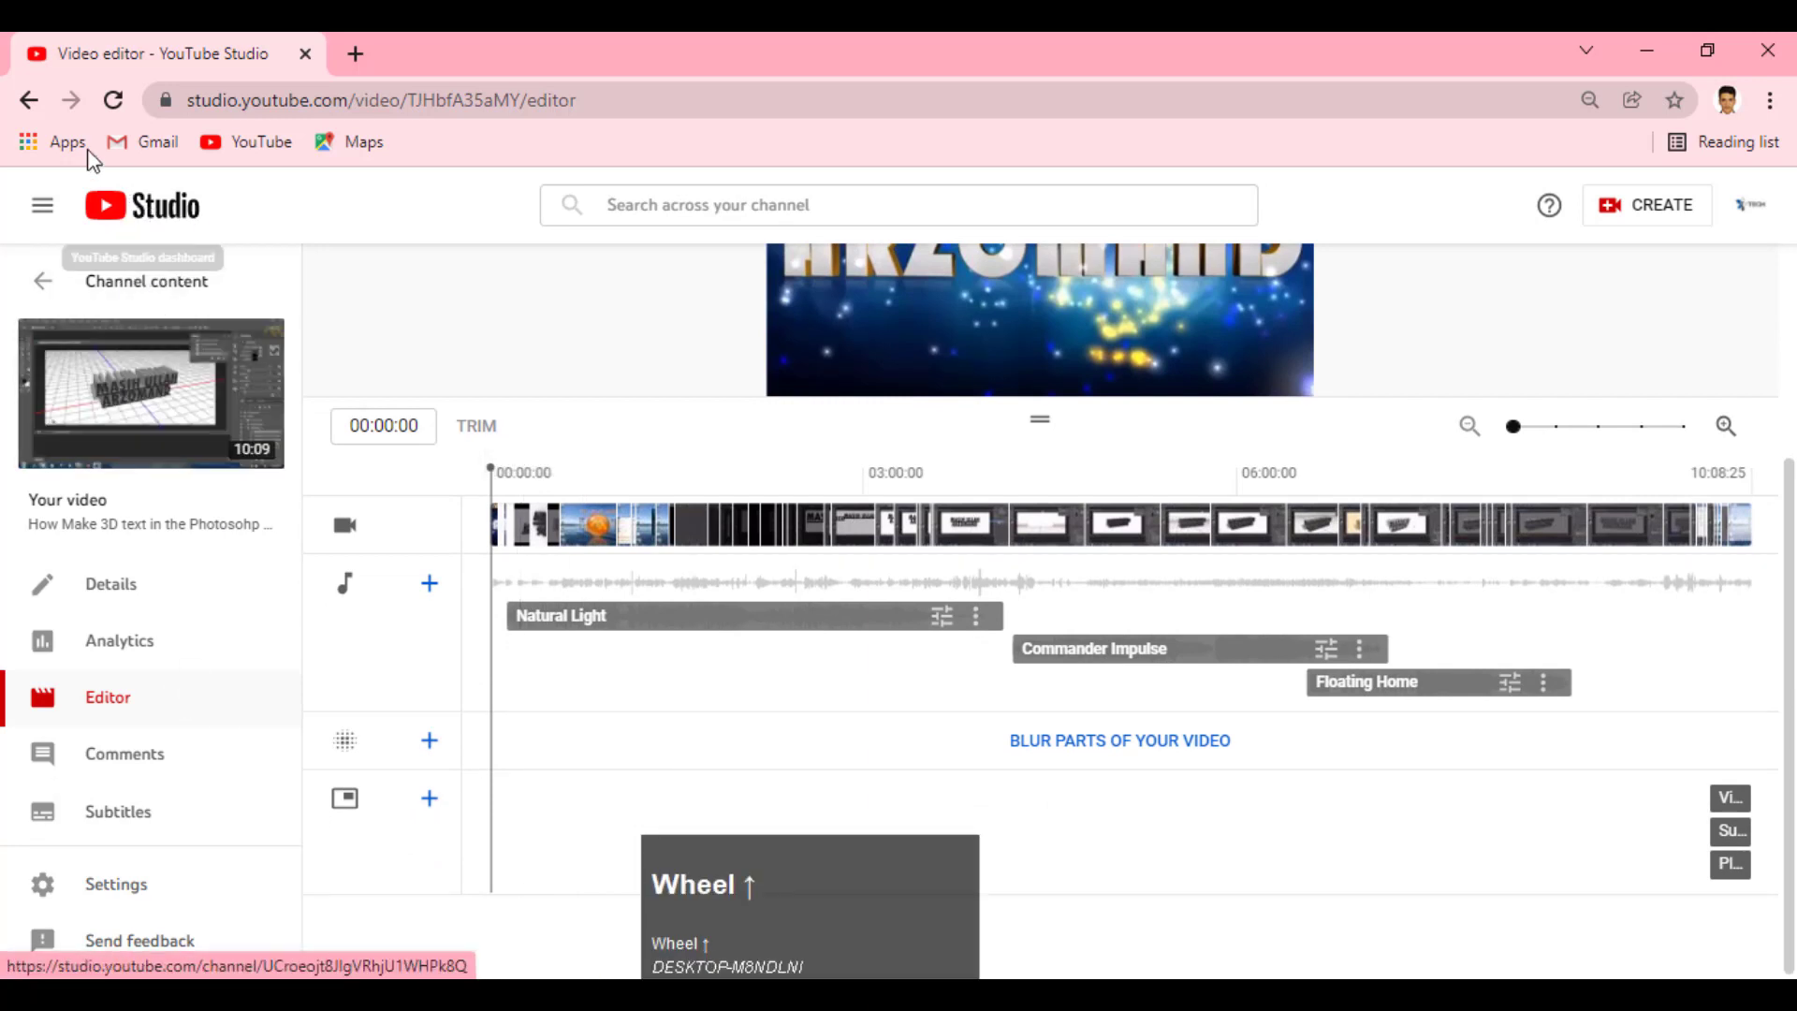
# Go back to the video's analytics overview reporting 7 views since publishing
pyautogui.click(54, 121)
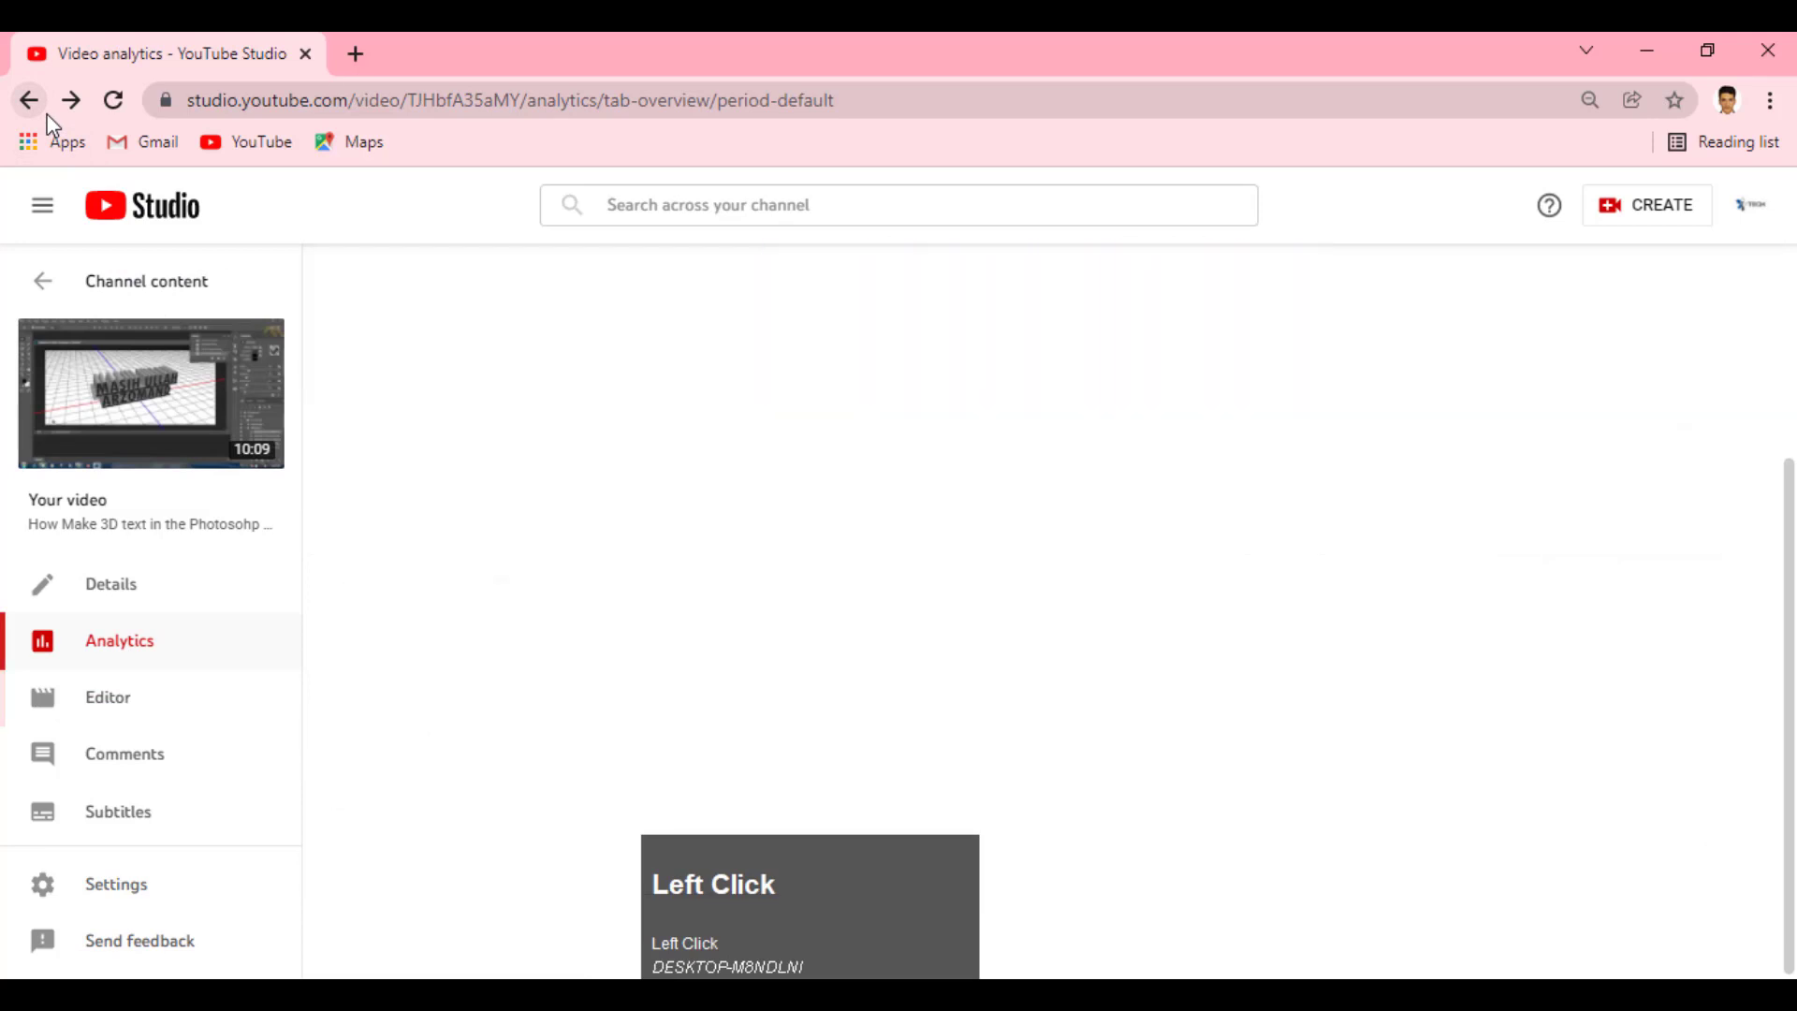
pyautogui.scroll(3)
pyautogui.scroll(3)
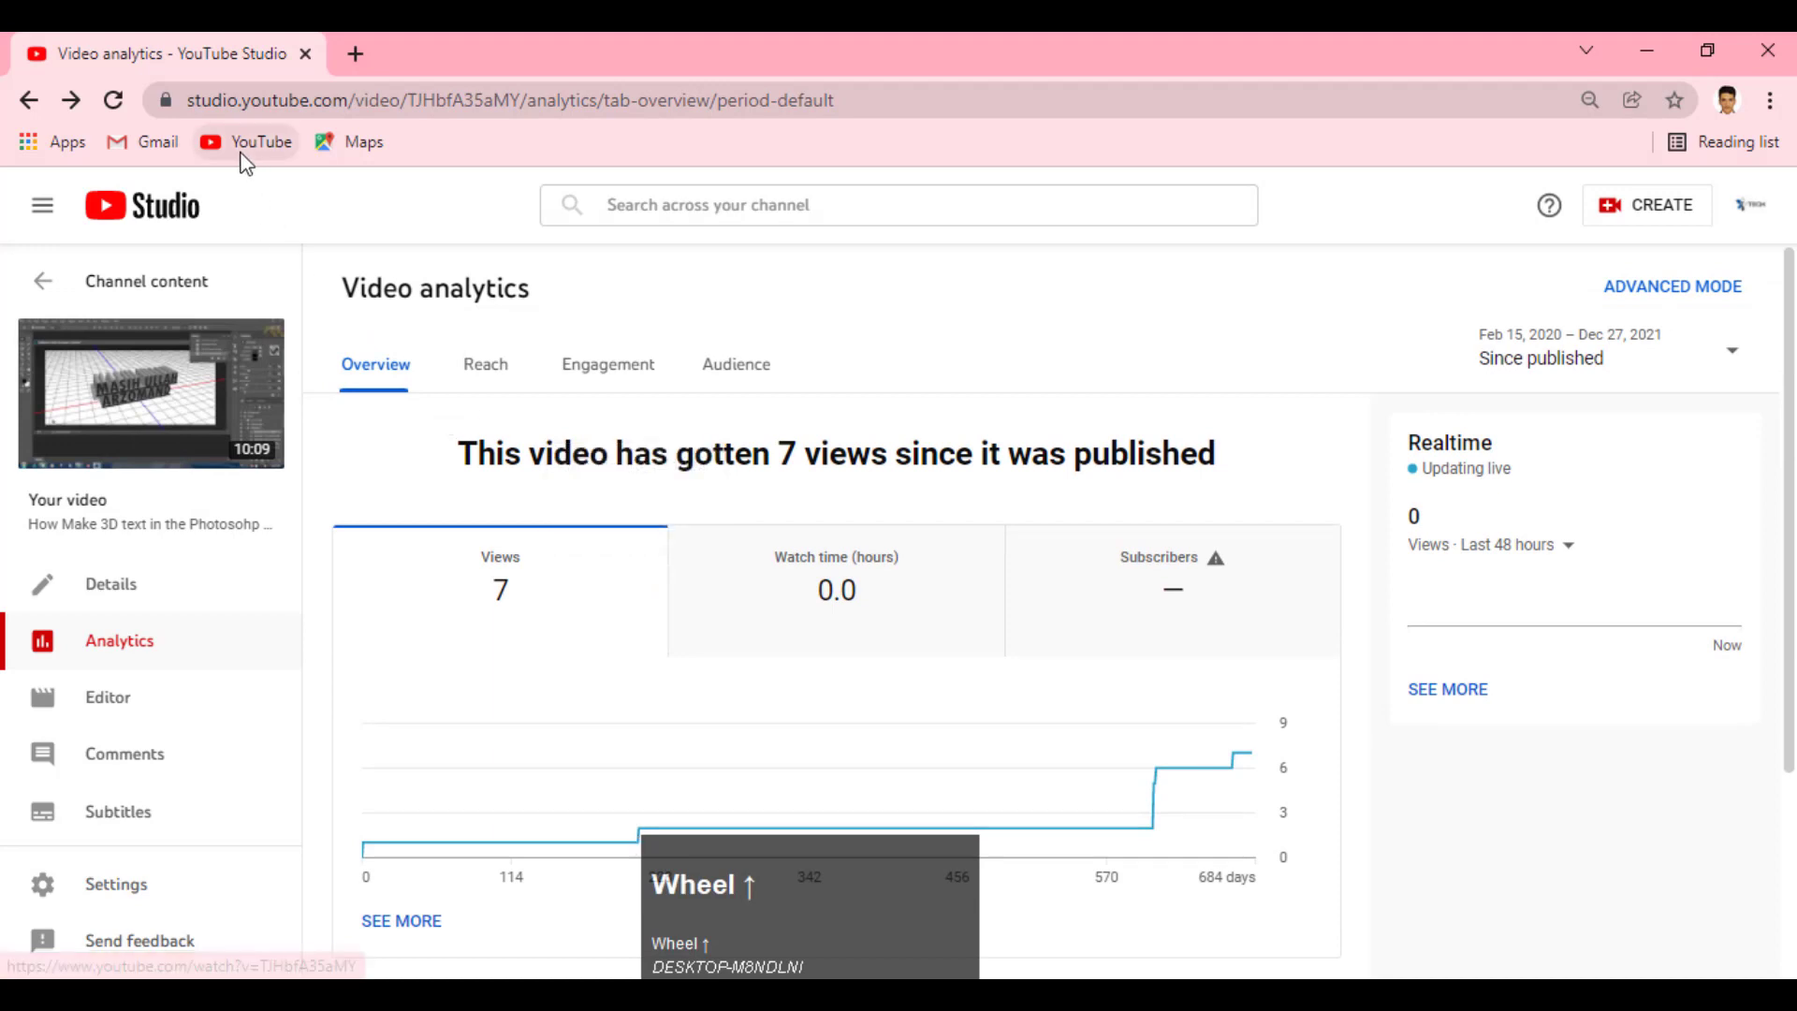
pyautogui.scroll(3)
# Go to the YouTube home page and launch YouTube Studio for the channel in a new tab
pyautogui.click(248, 159)
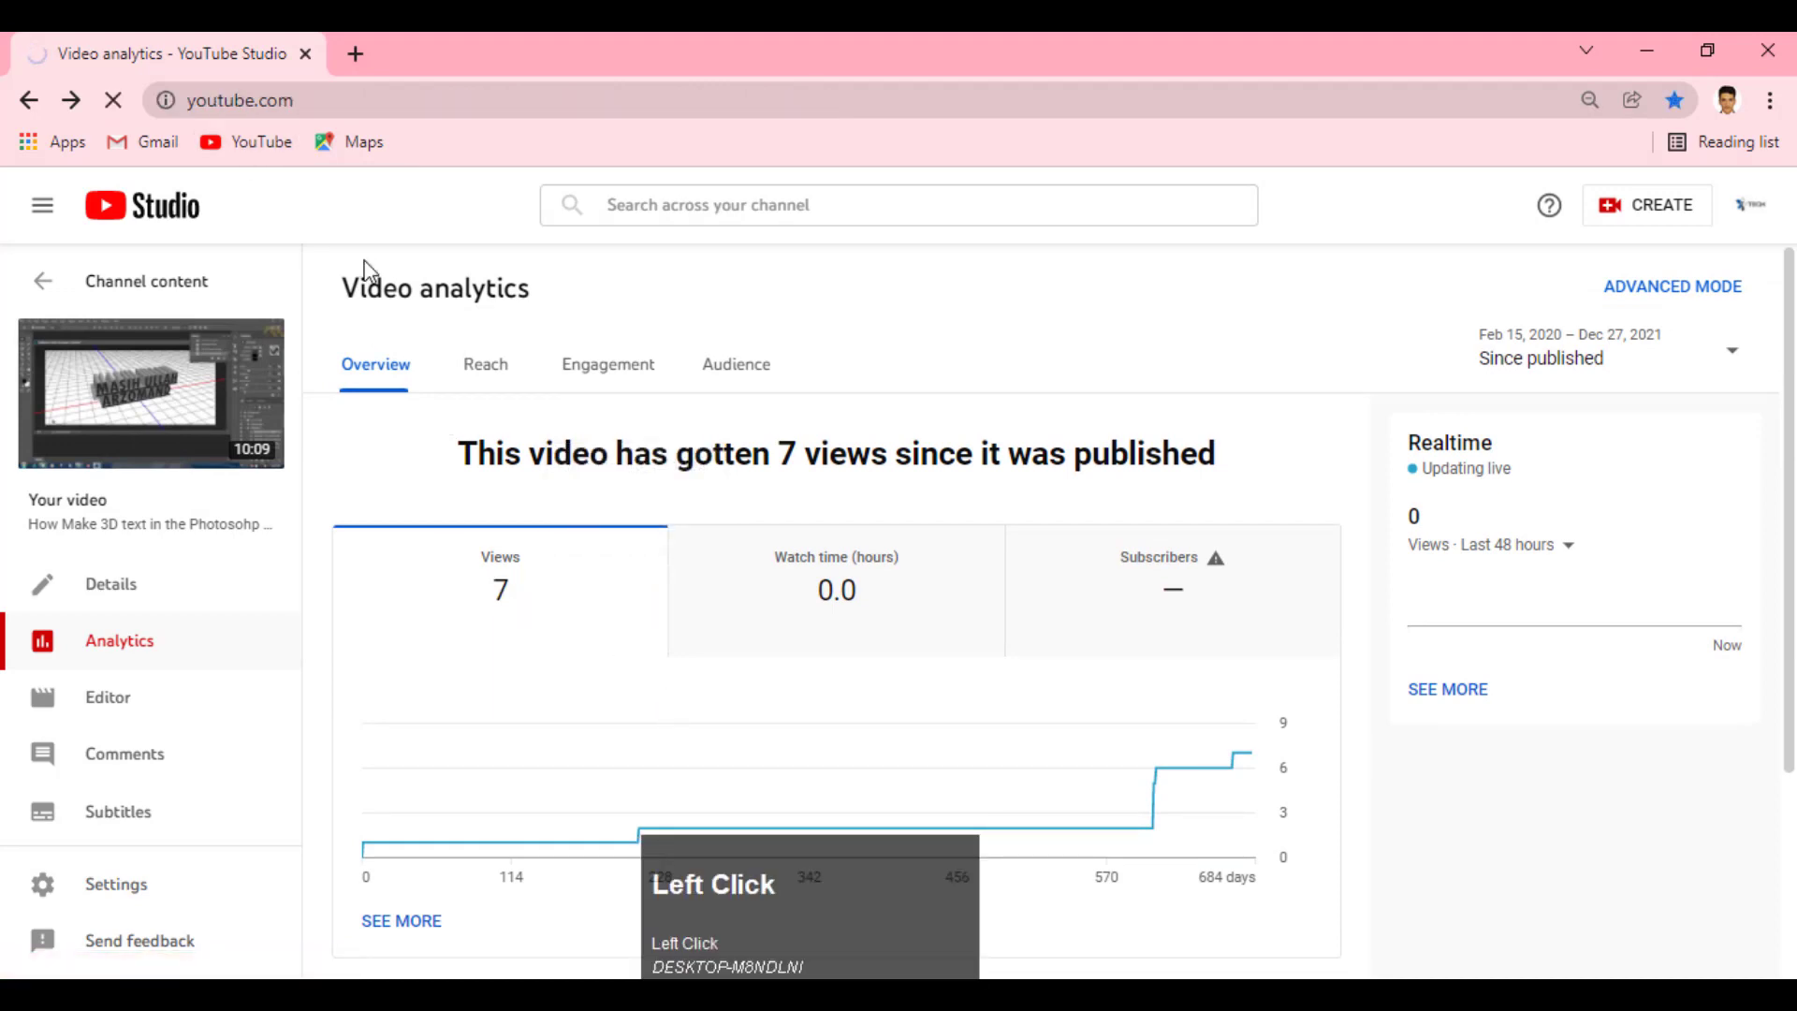
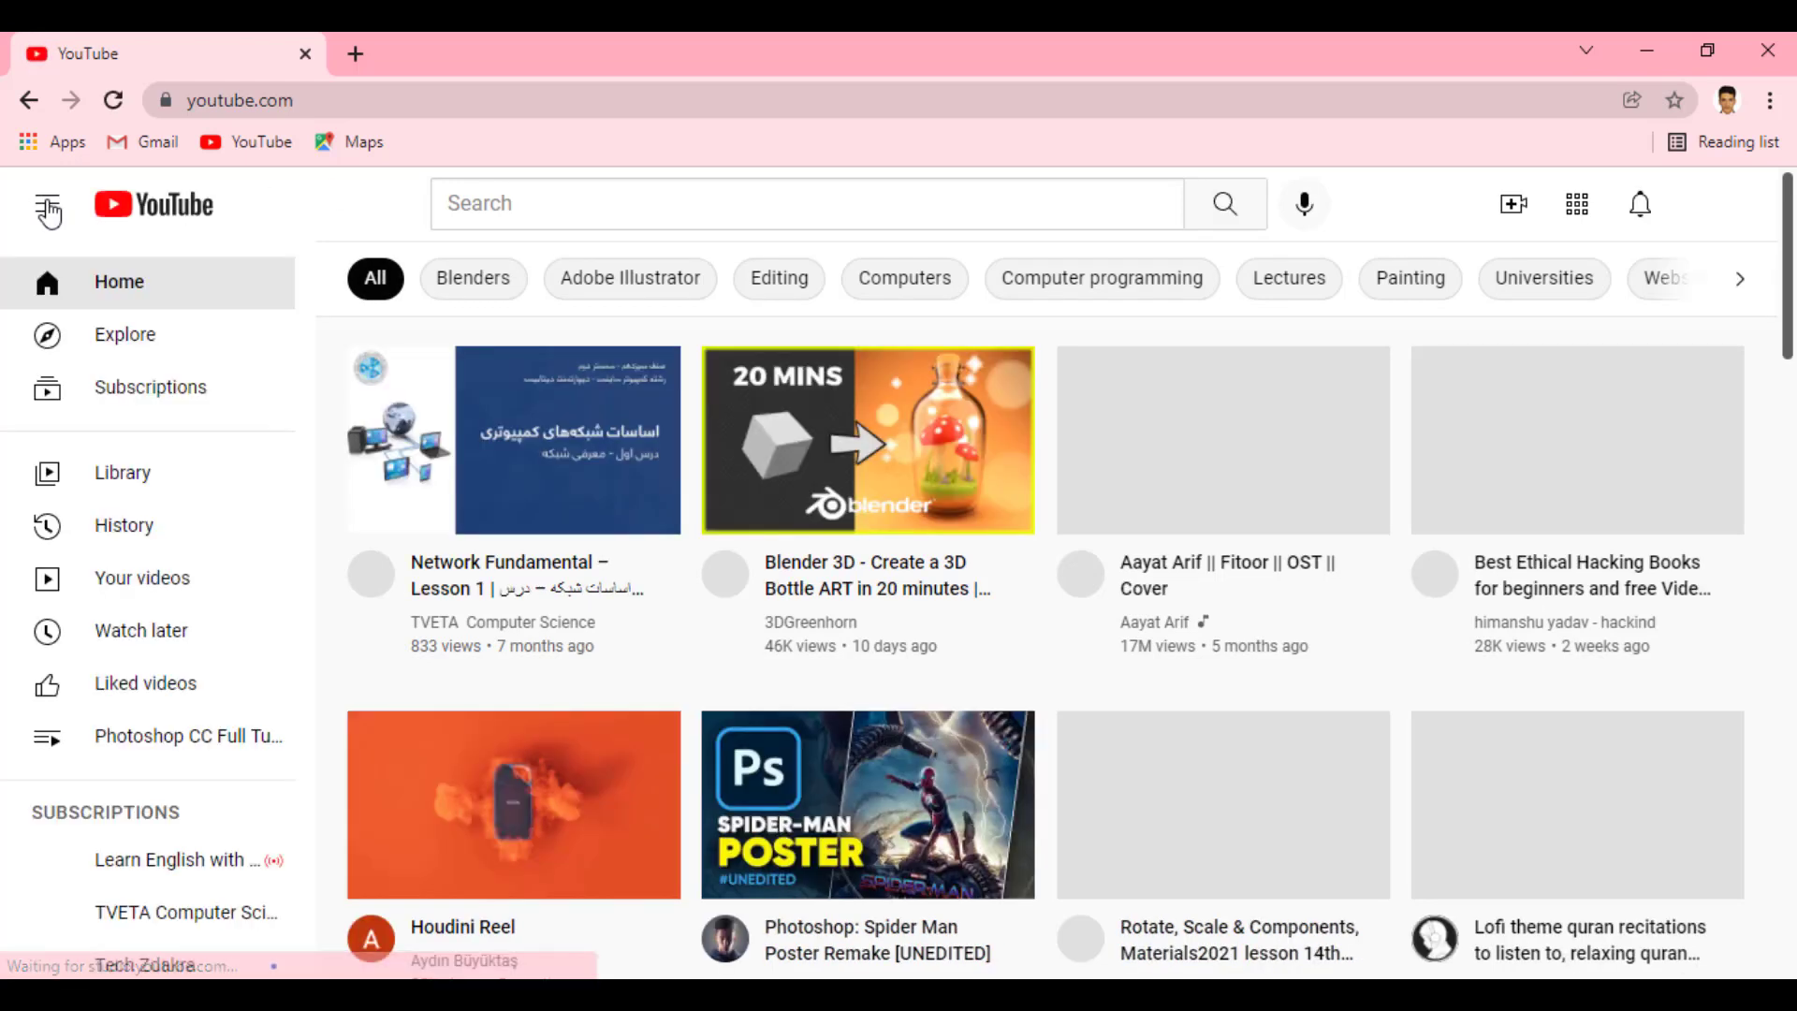
pyautogui.doubleClick(164, 596)
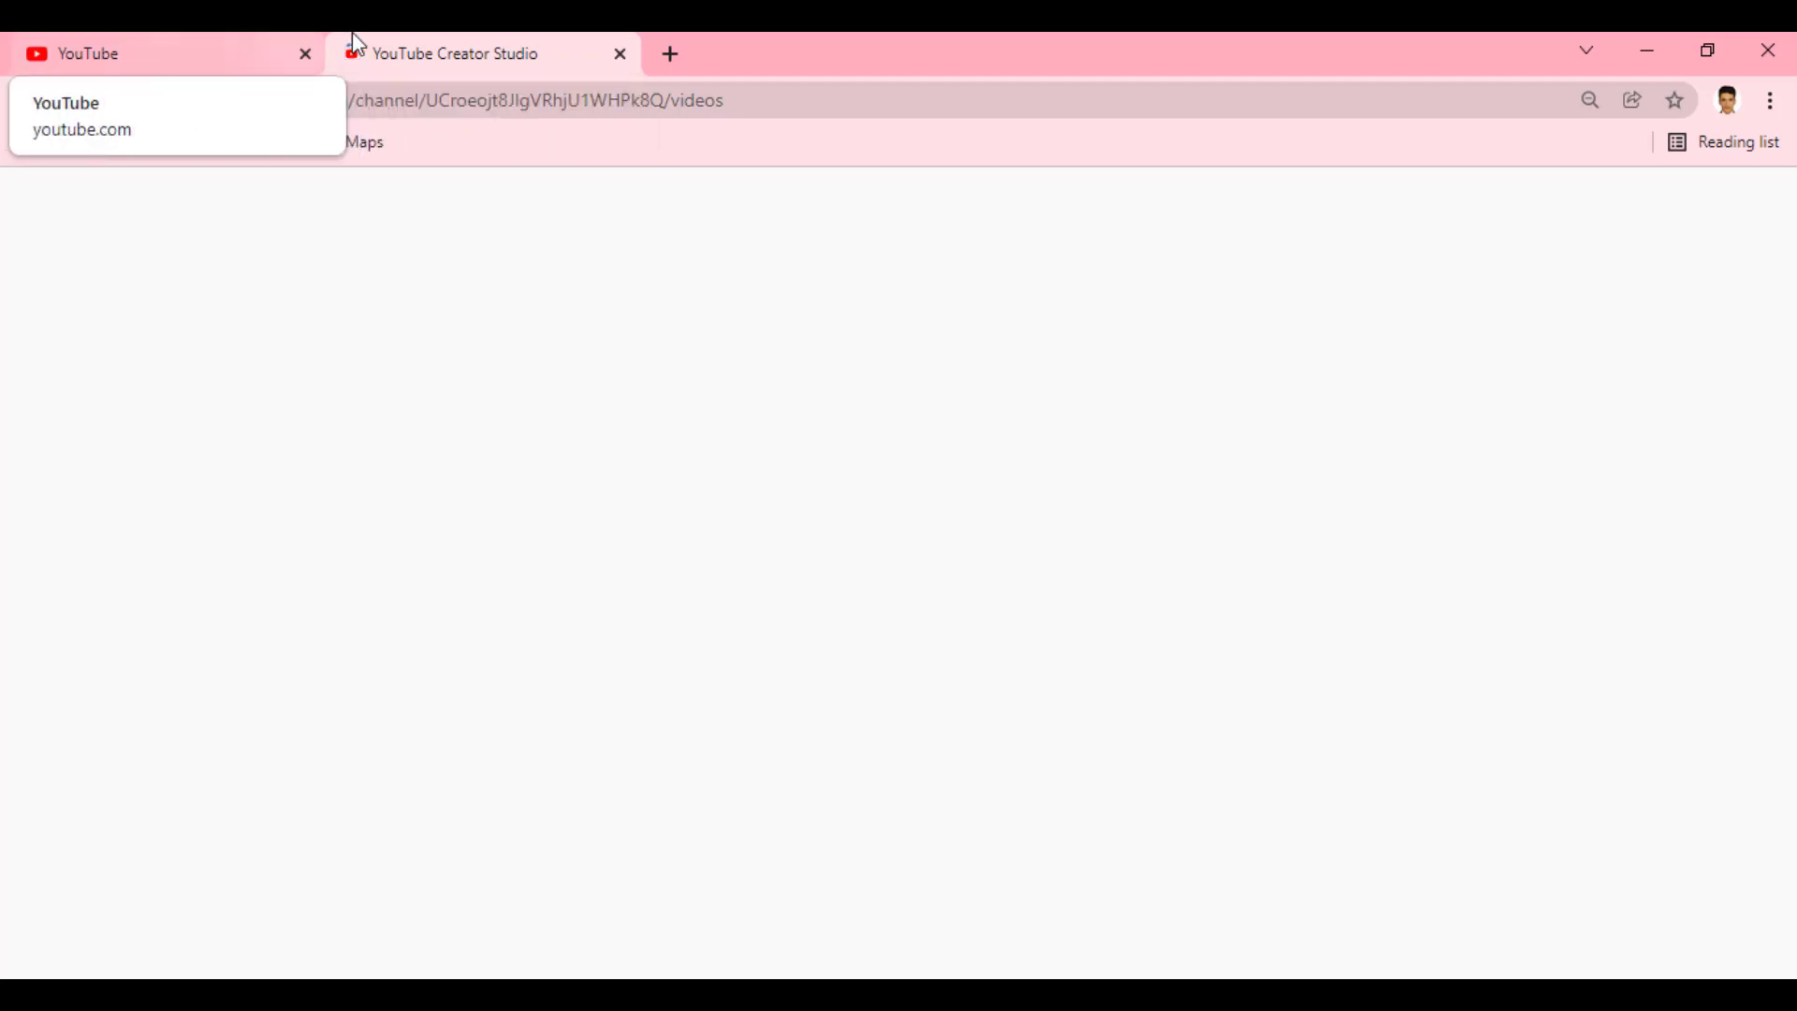
# Switch to the Studio tab showing the channel's four uploaded videos
pyautogui.doubleClick(436, 42)
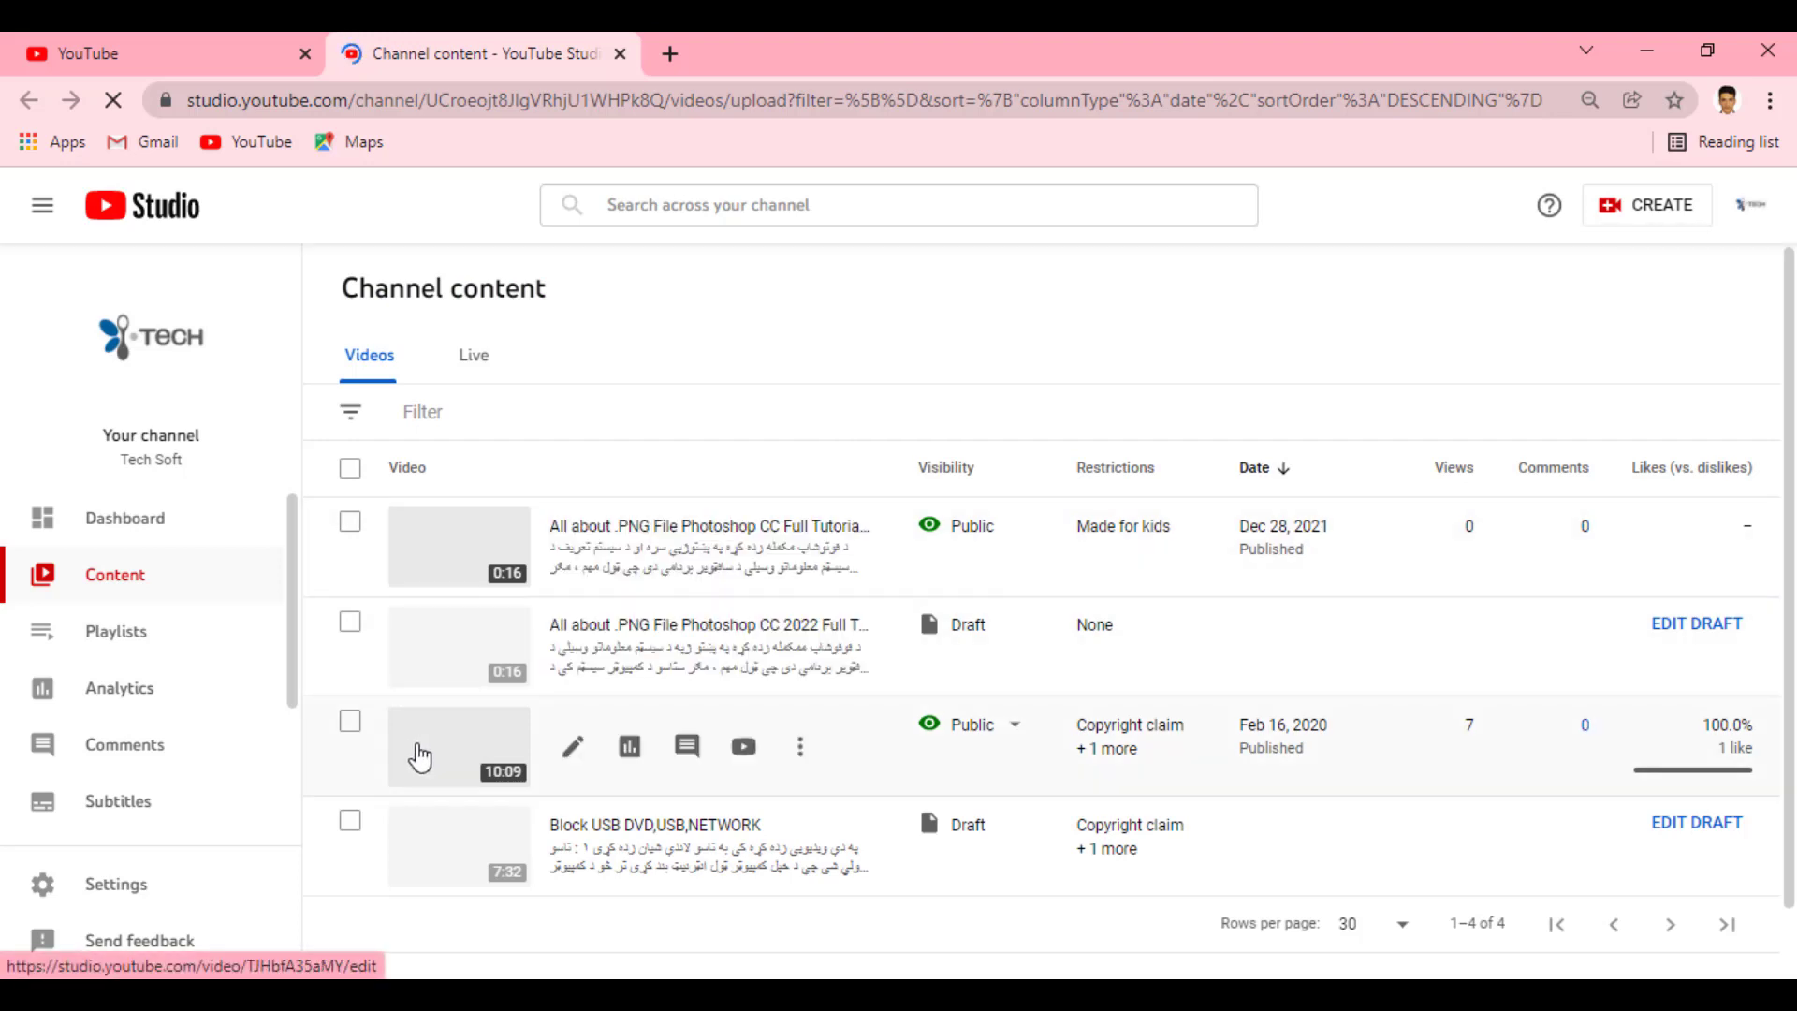
pyautogui.click(757, 757)
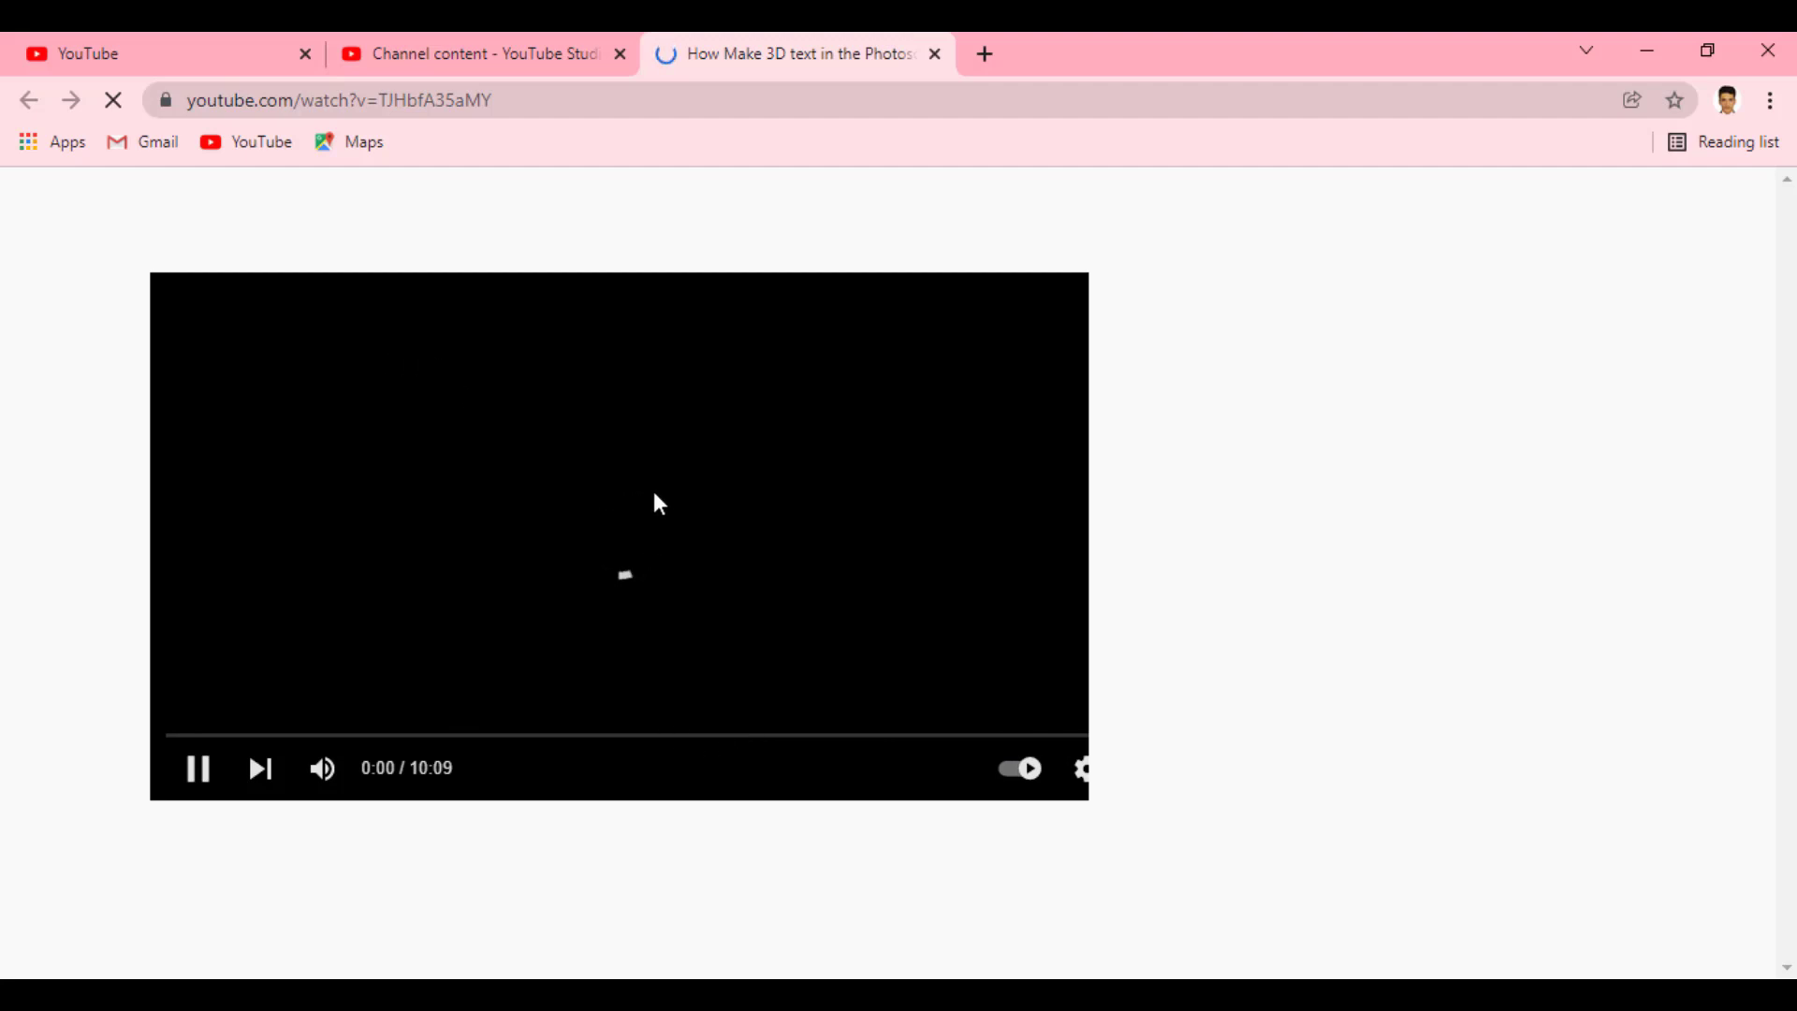
# Preview the end screen featuring the How to Clean Face on Photoshop lesson near the video's end
pyautogui.press('F9')
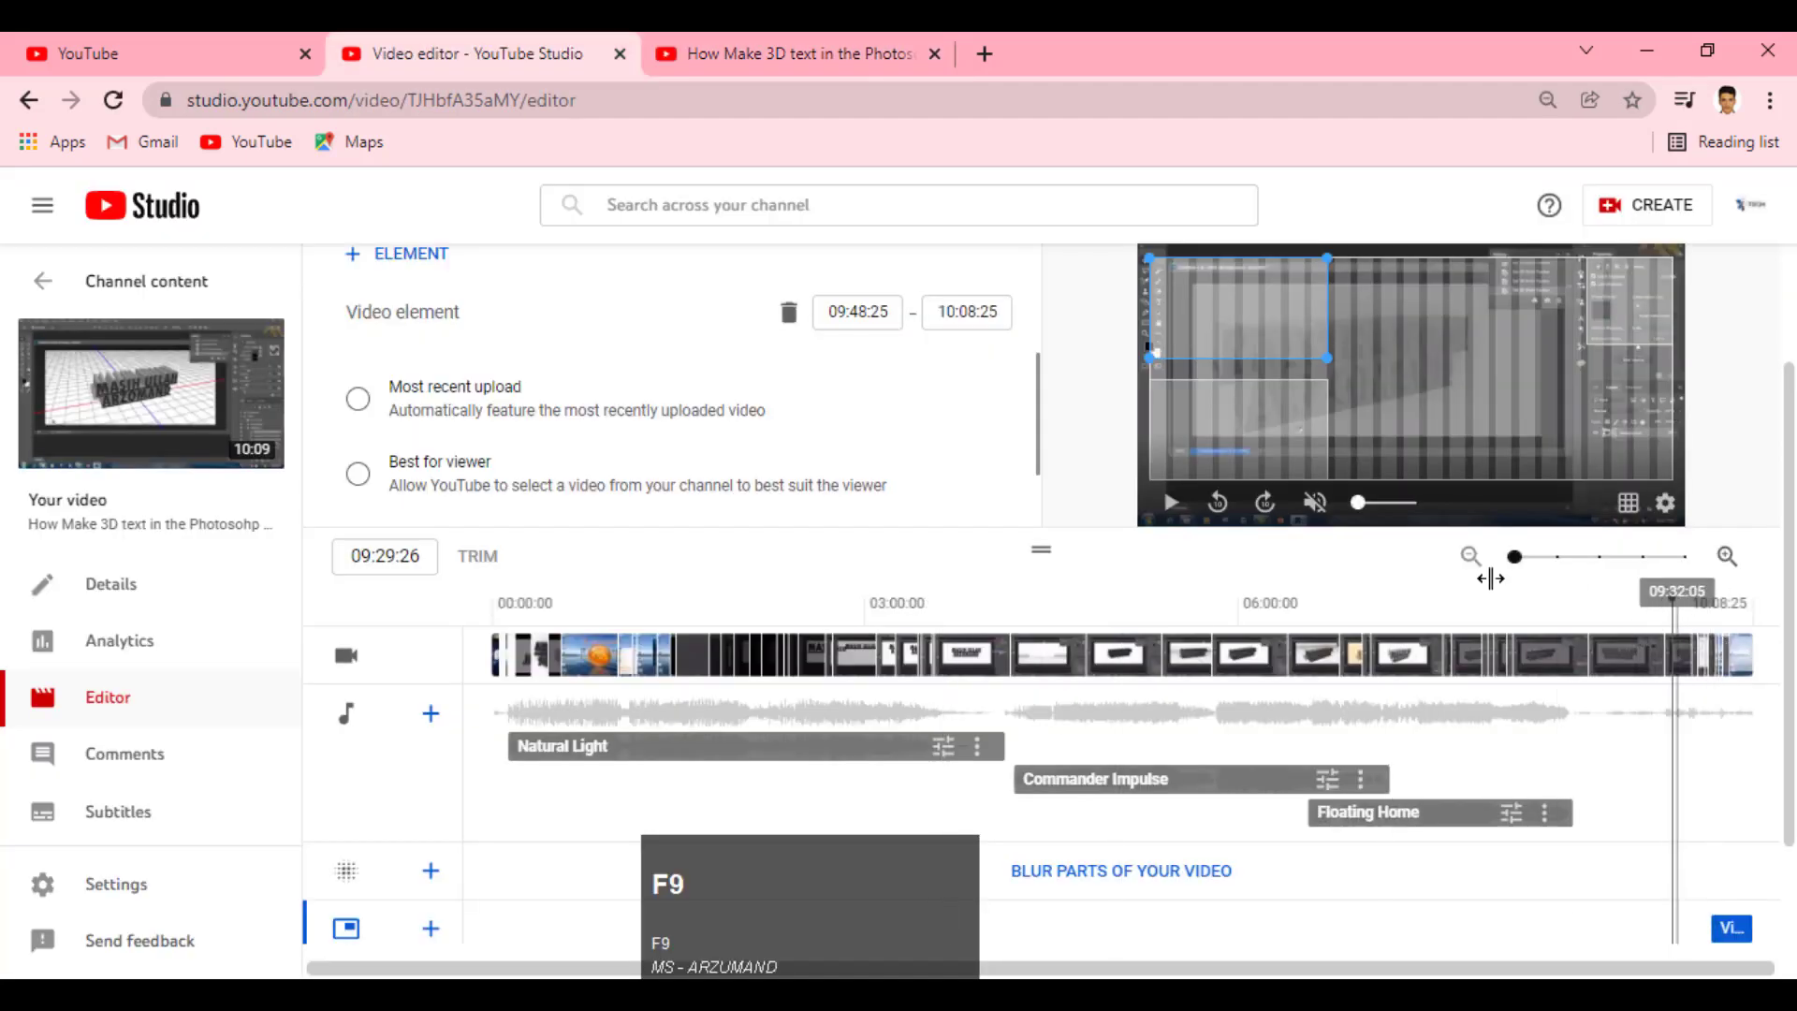
pyautogui.scroll(-3)
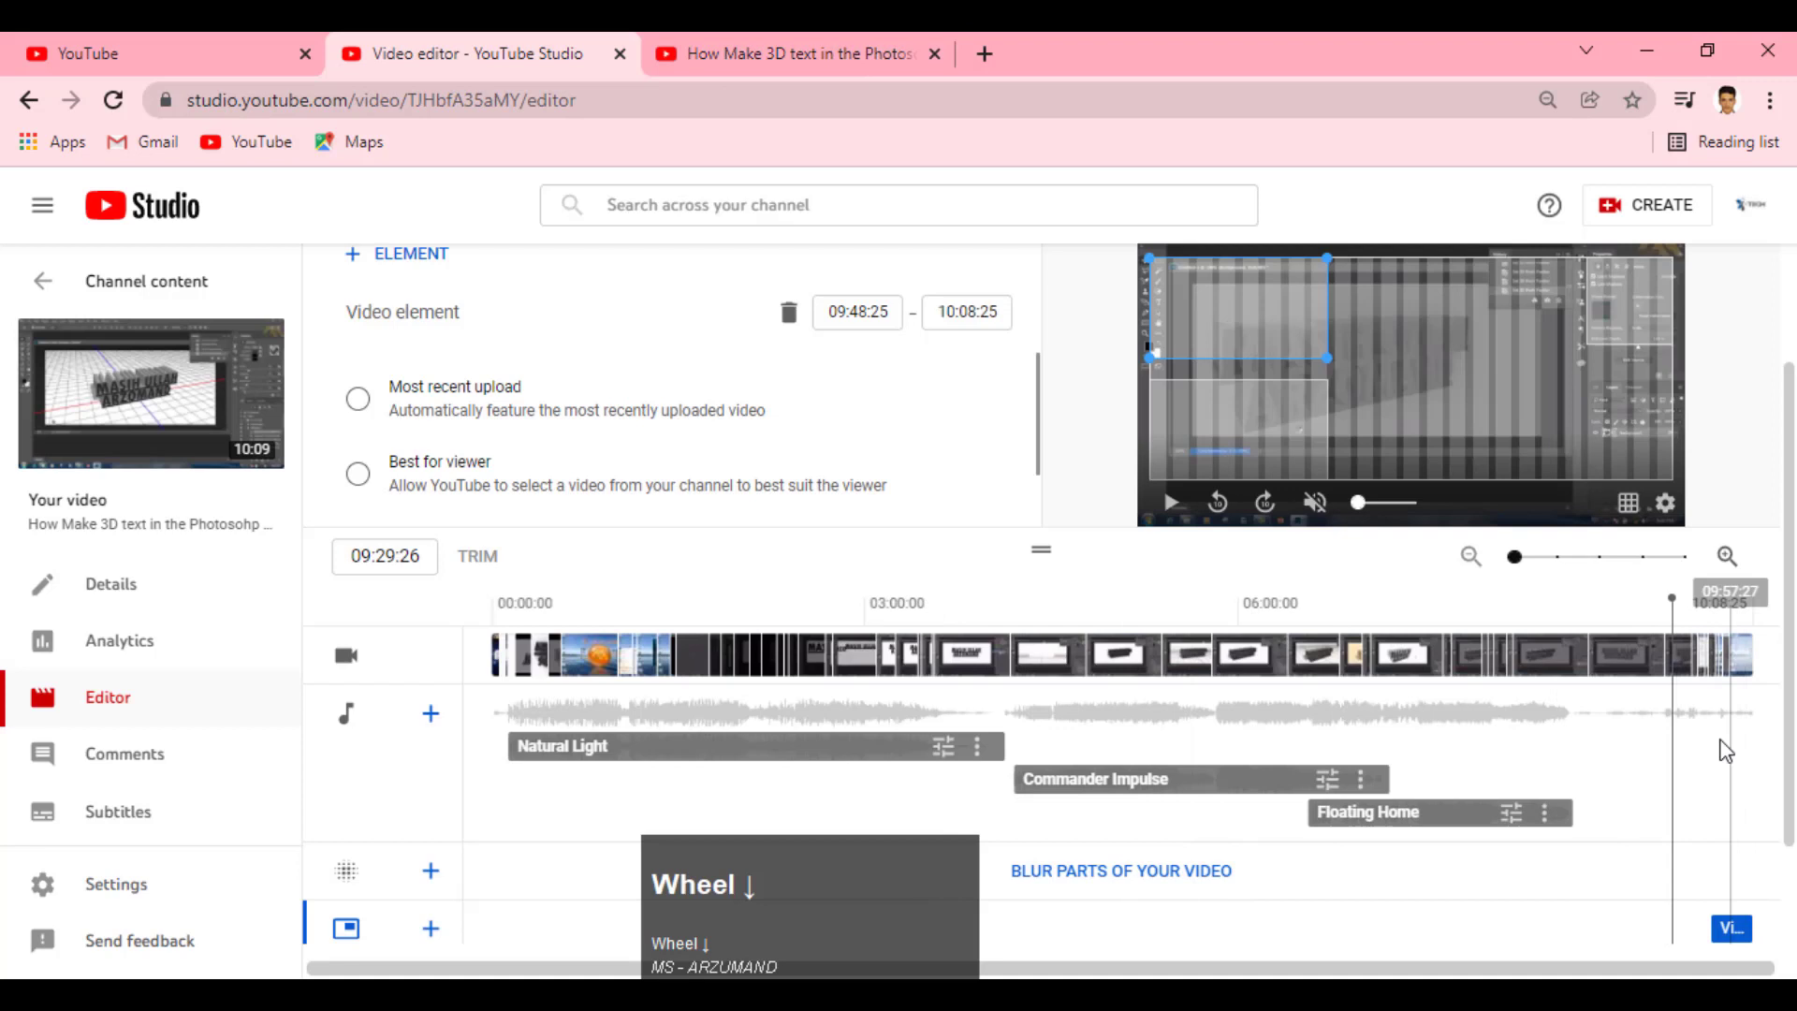
pyautogui.click(1712, 619)
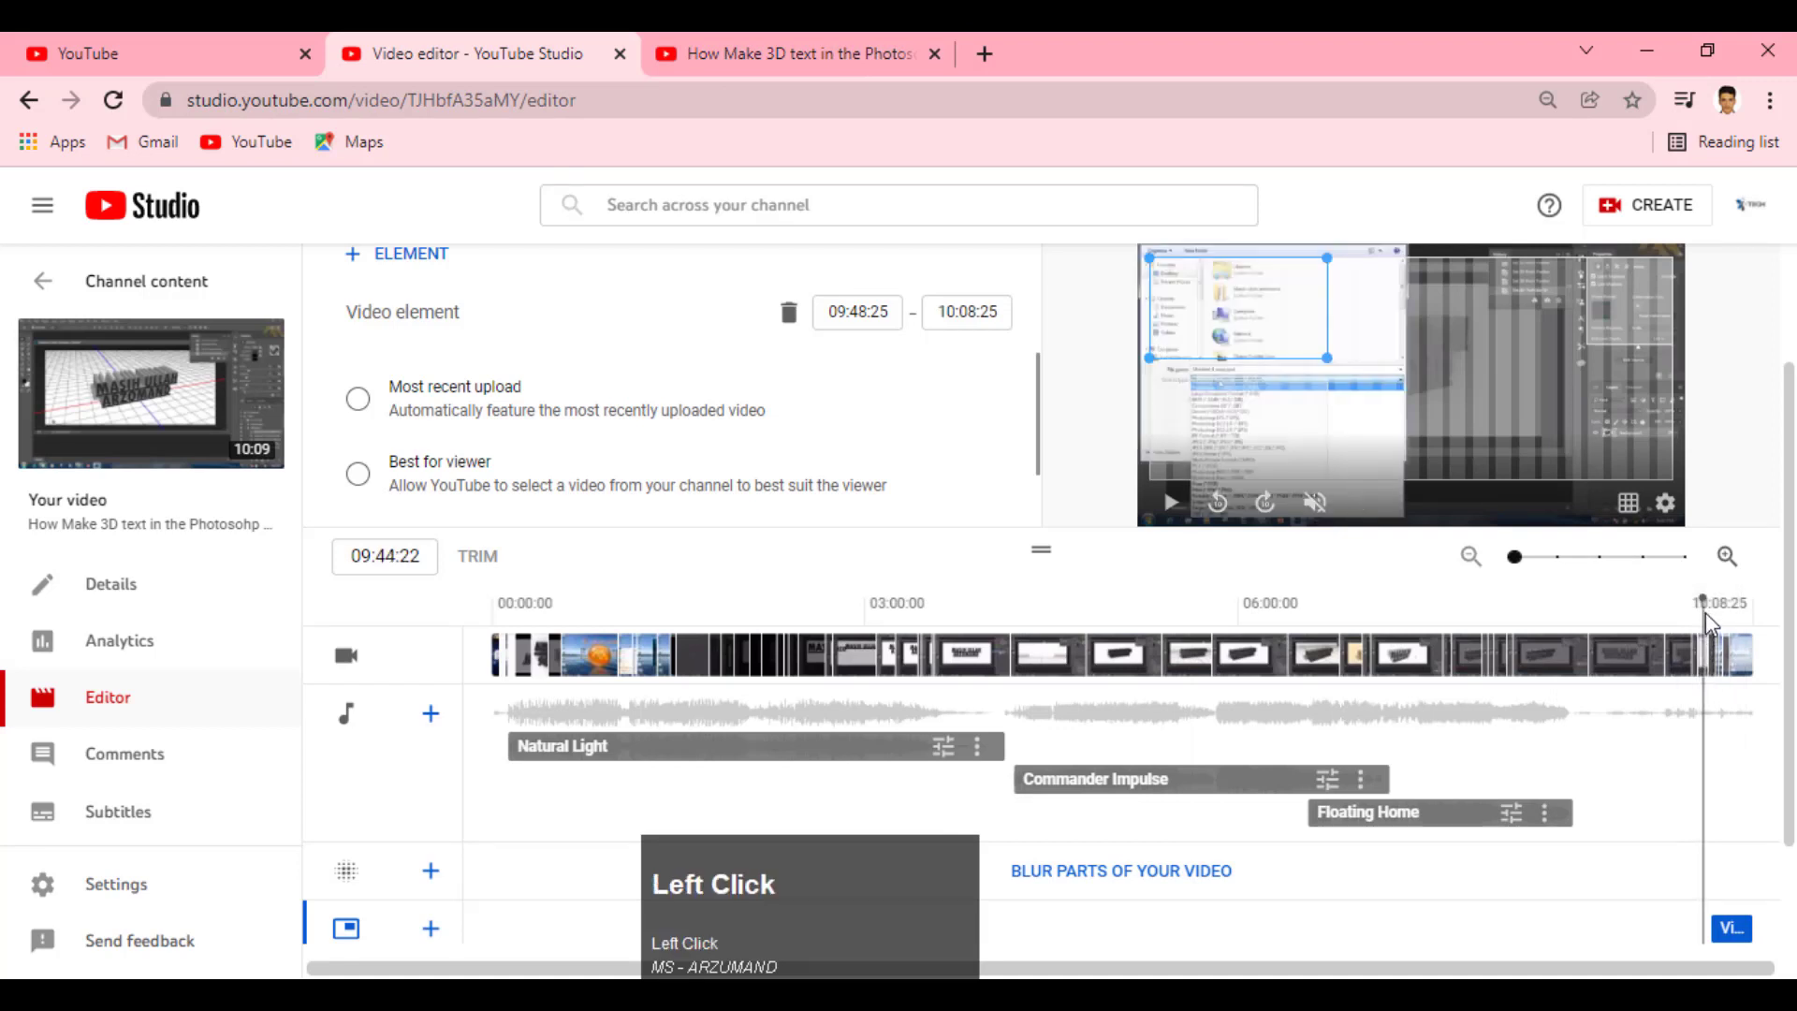
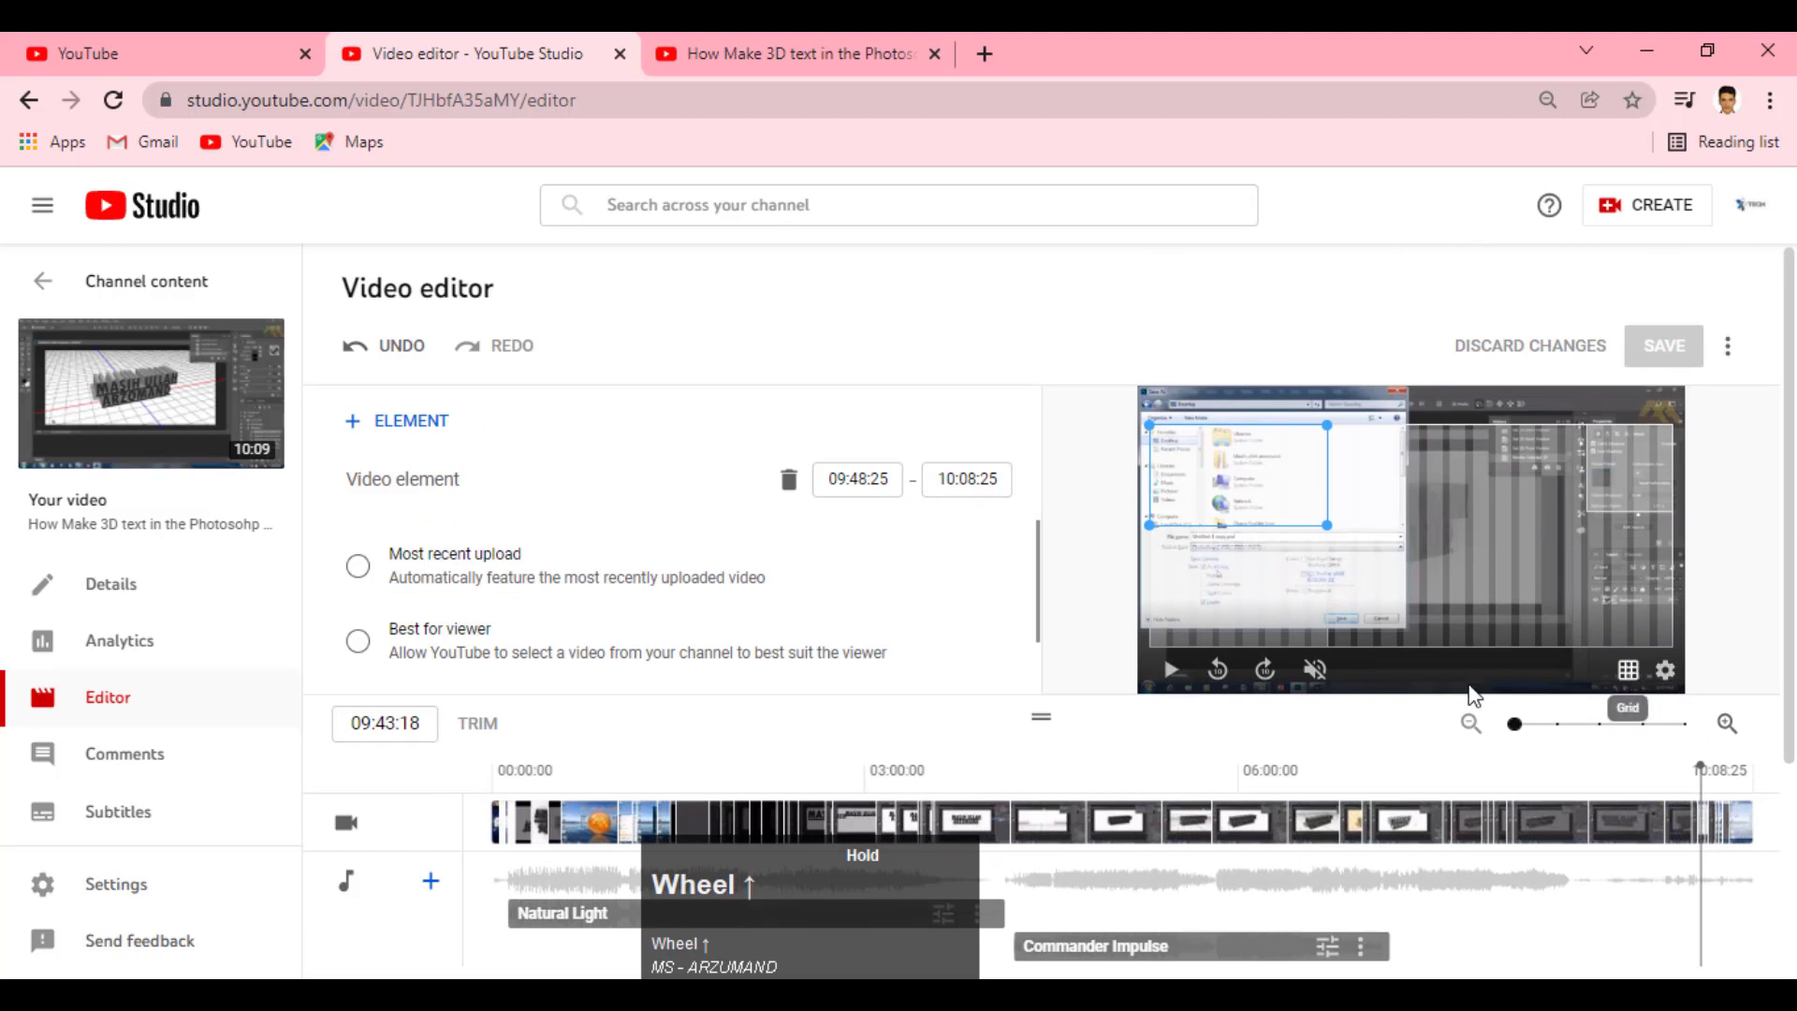
pyautogui.click(1185, 680)
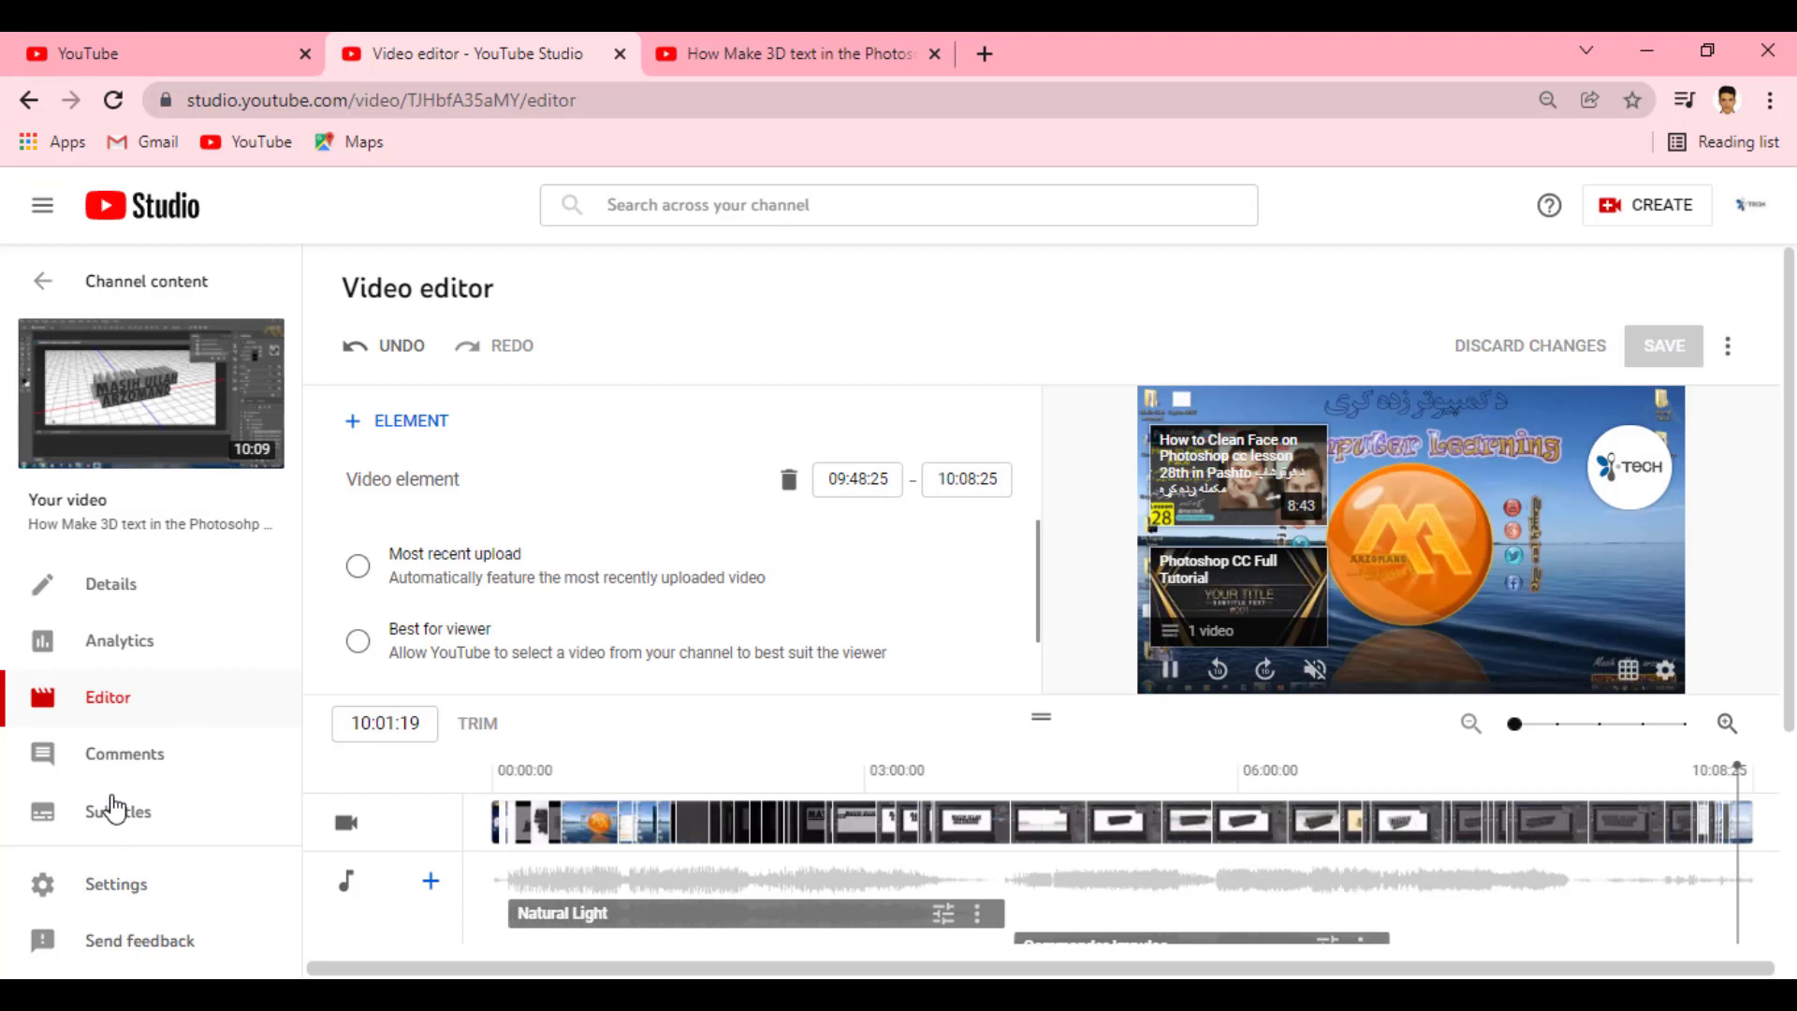
pyautogui.scroll(-3)
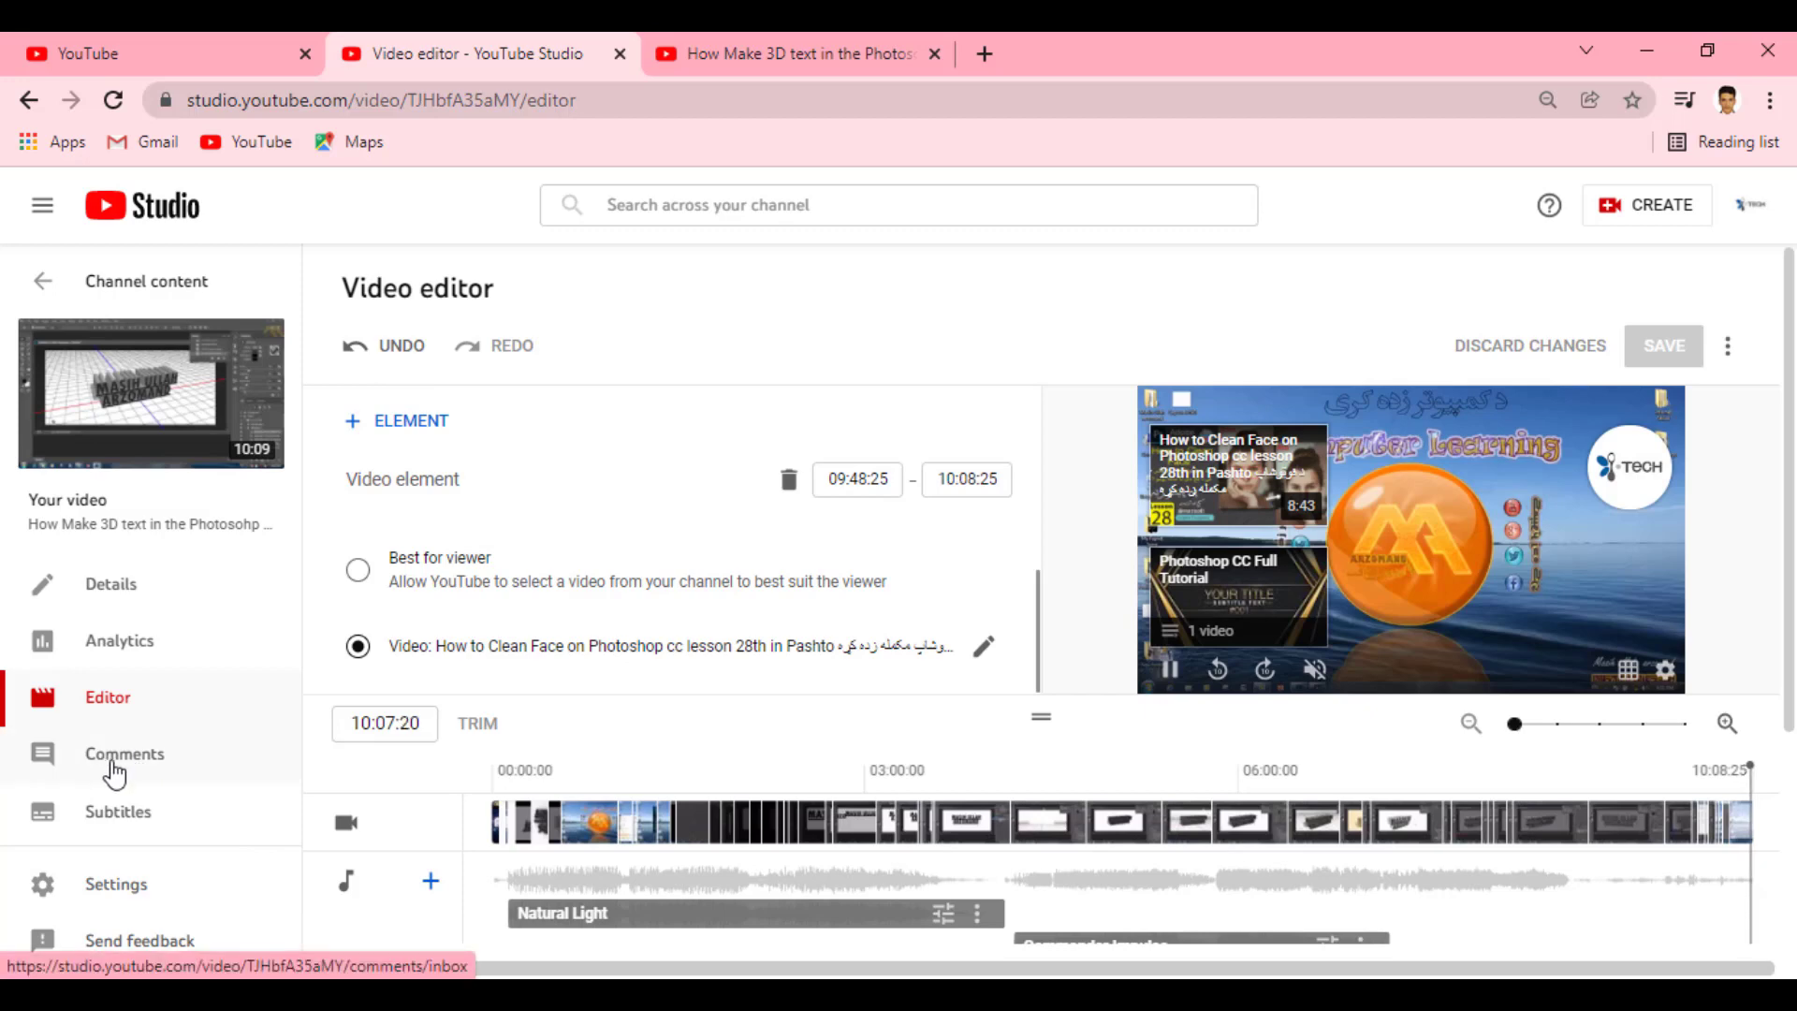
pyautogui.scroll(-3)
# Review the video's published comments with no unanswered ones, then head to its Subtitles page
pyautogui.click(169, 753)
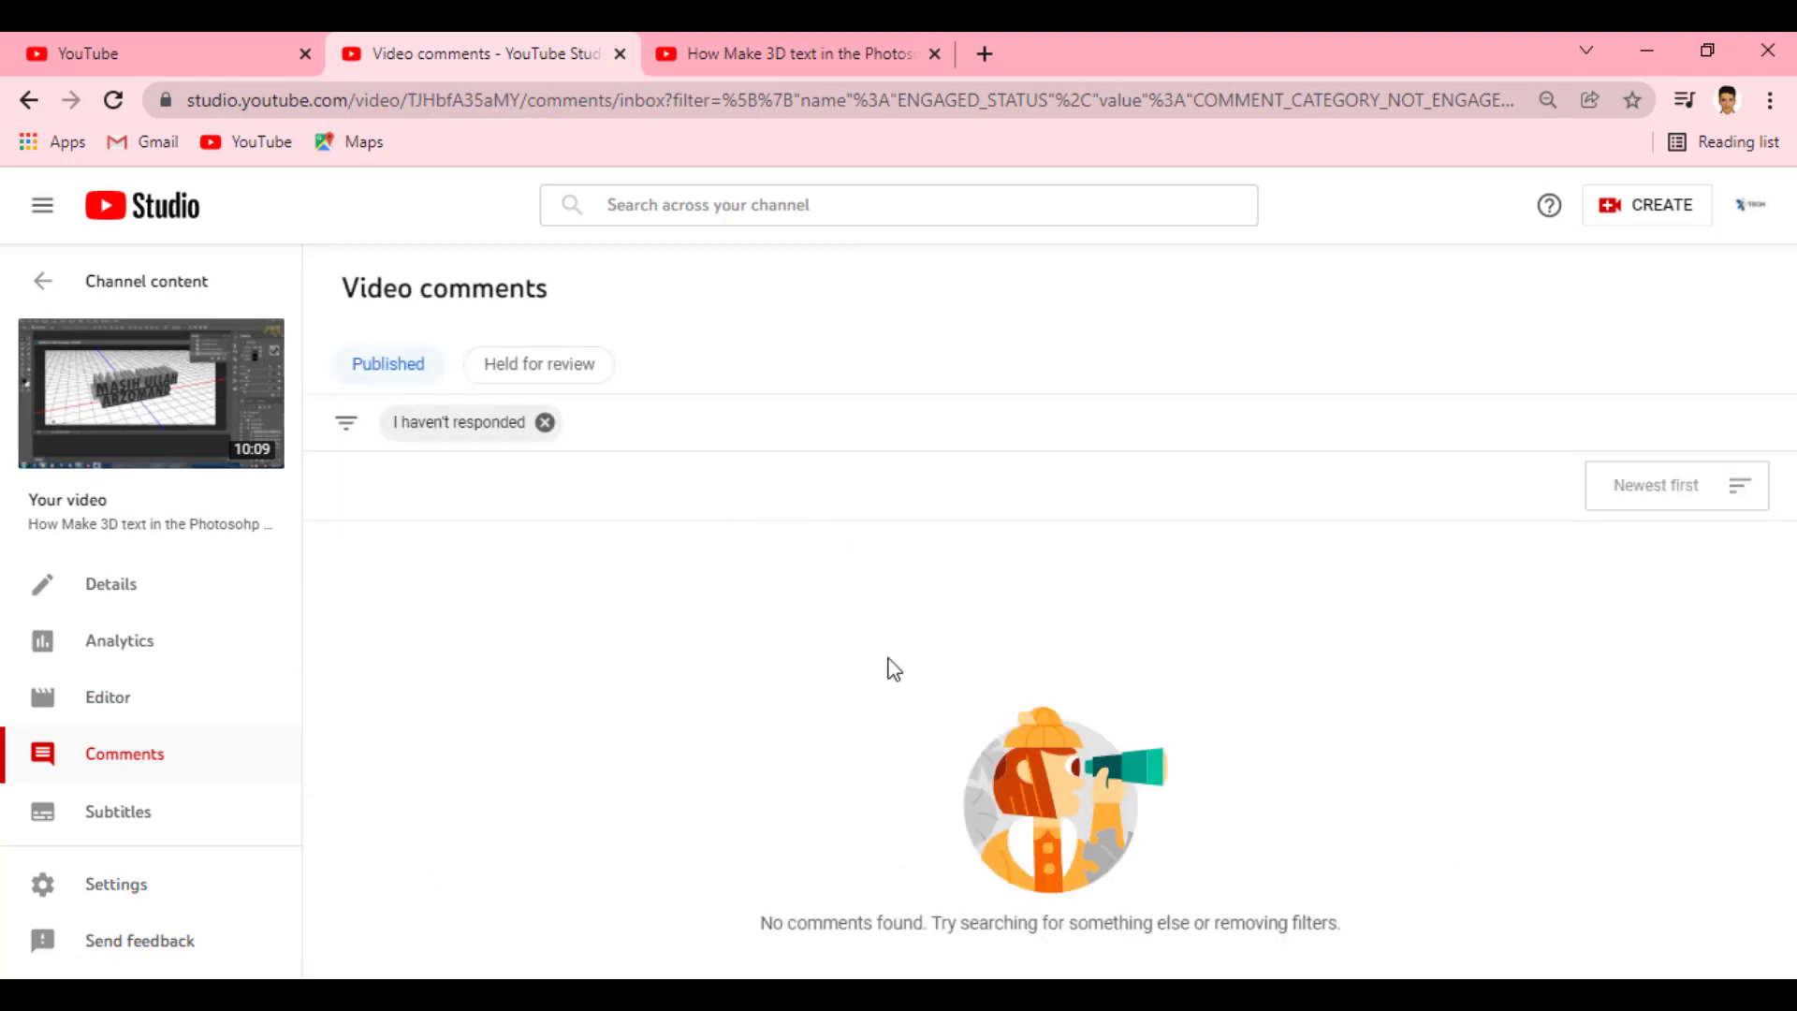
pyautogui.click(673, 658)
pyautogui.scroll(-3)
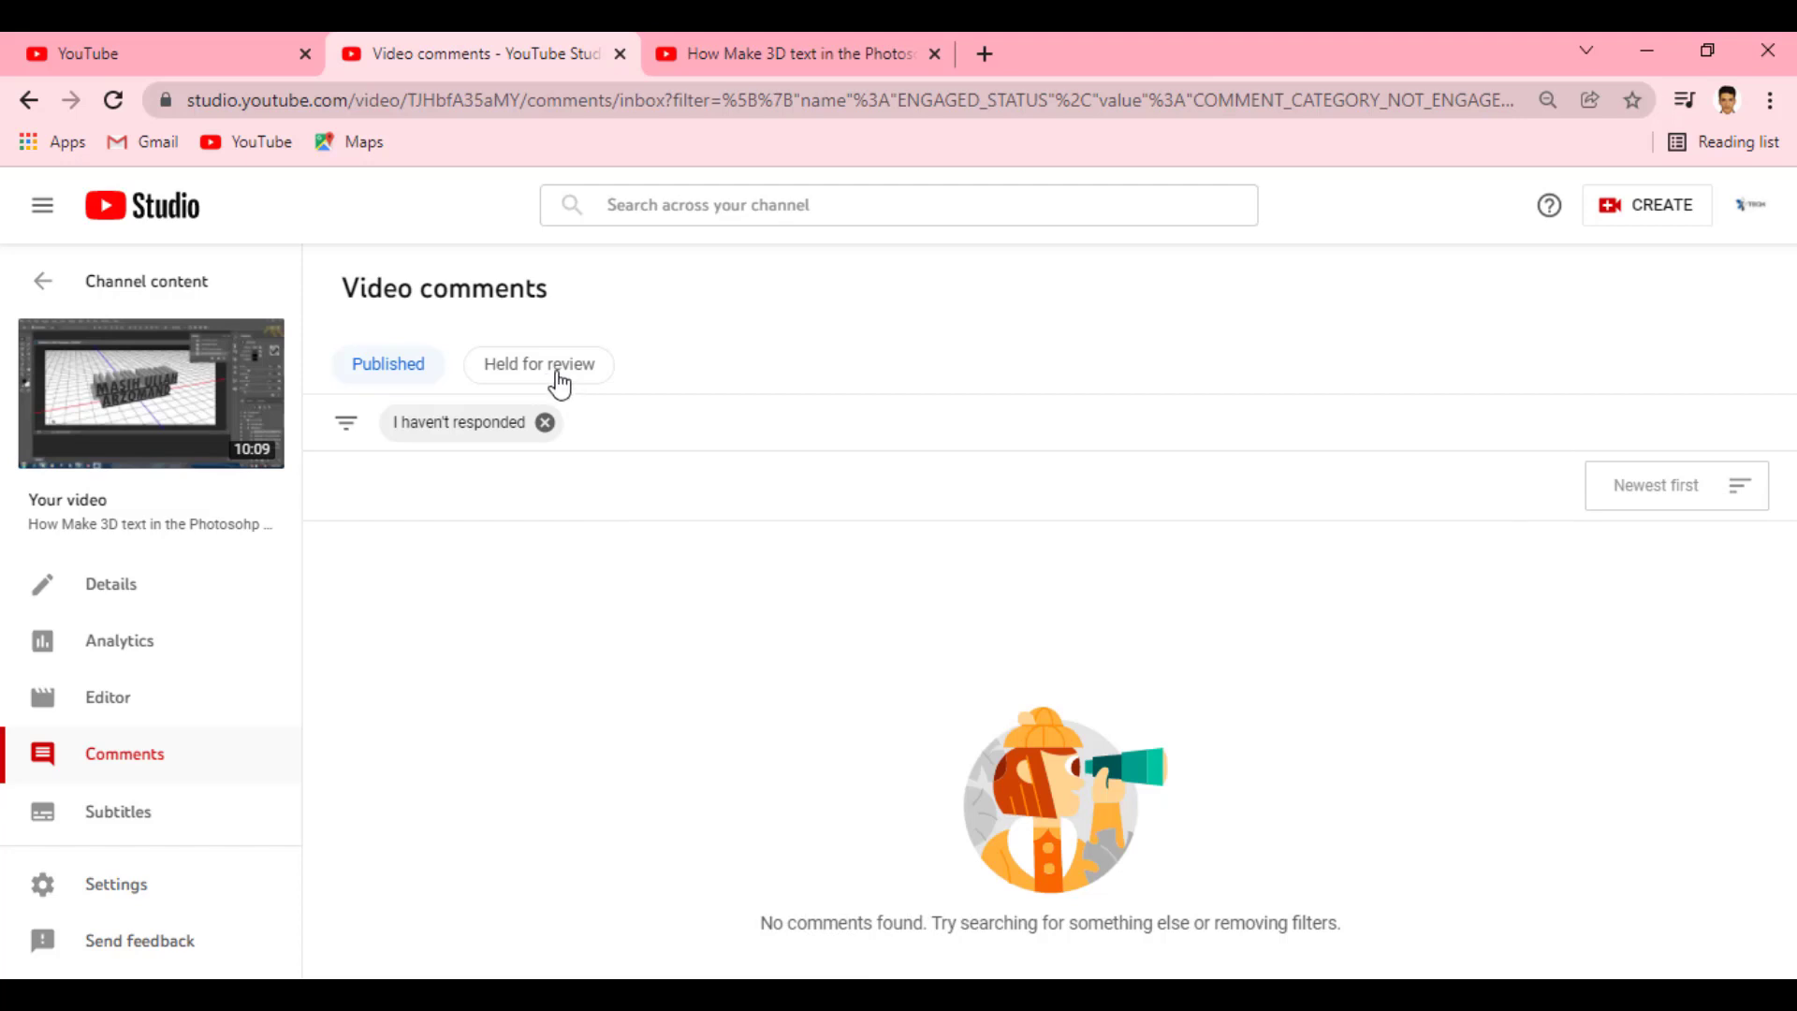
pyautogui.click(151, 838)
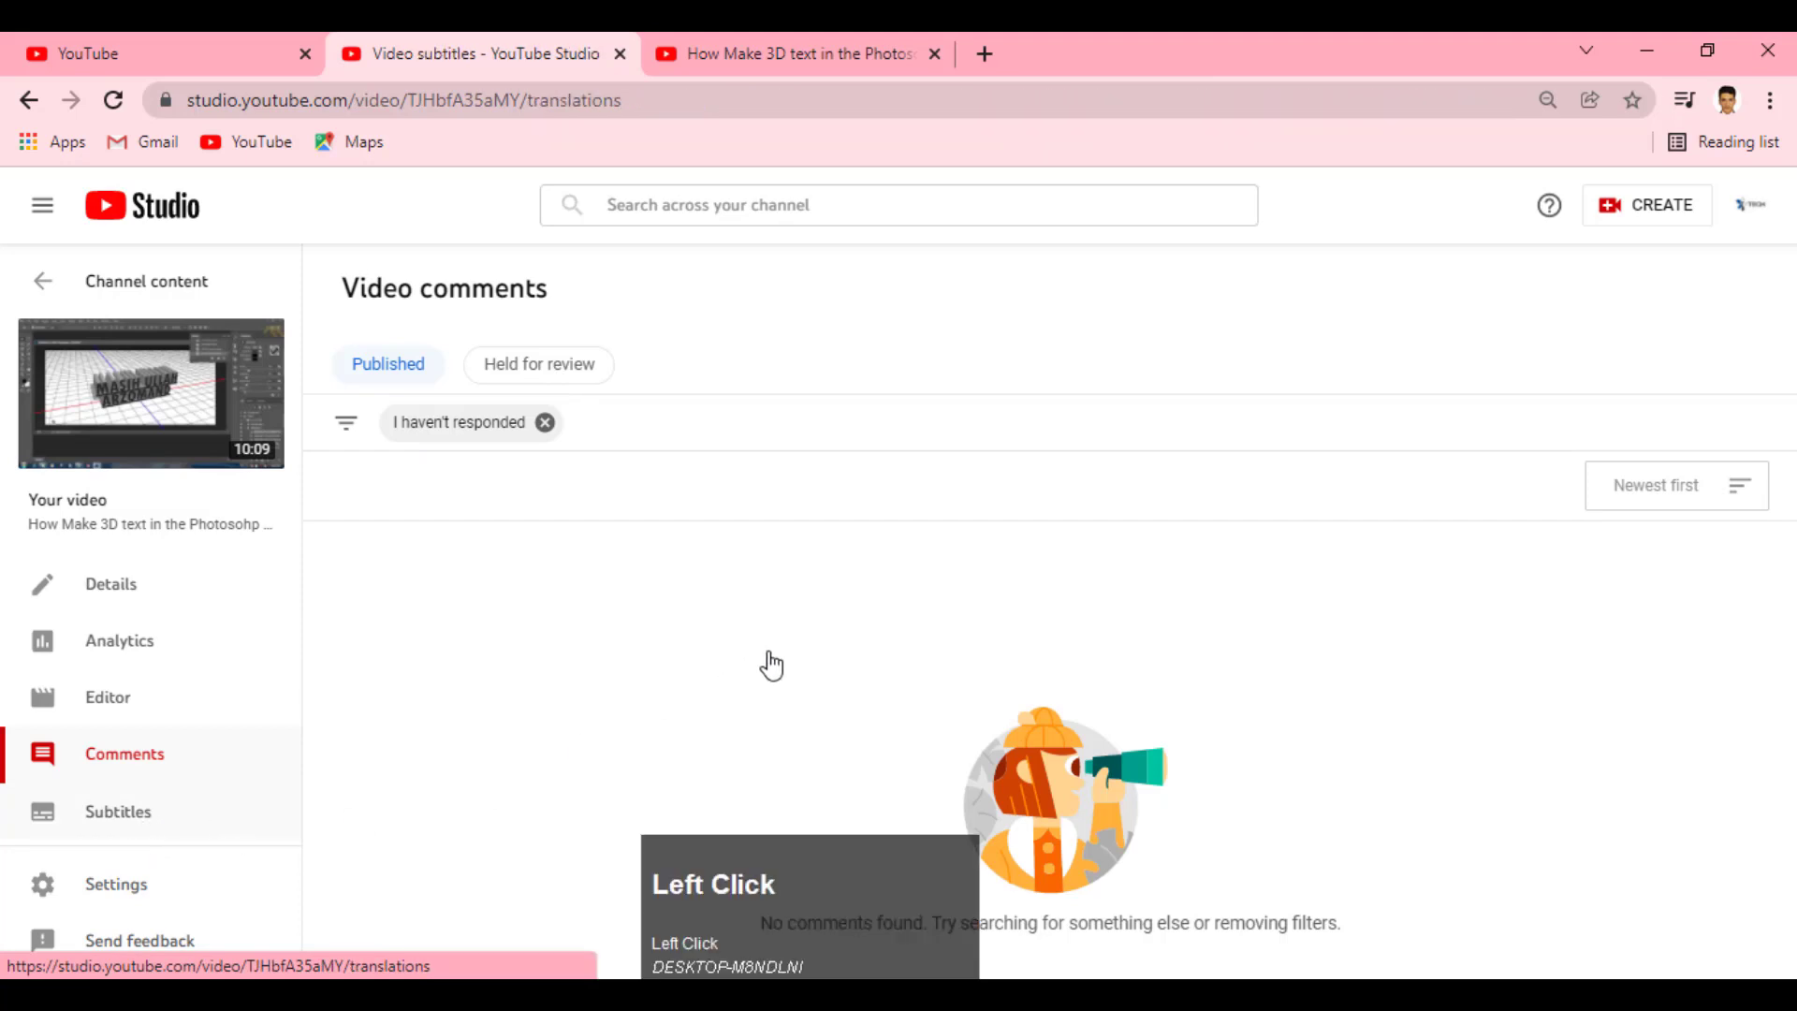
# Add Spanish as a subtitle language, listed as Spanish (Automatic) above Amharic
pyautogui.click(966, 469)
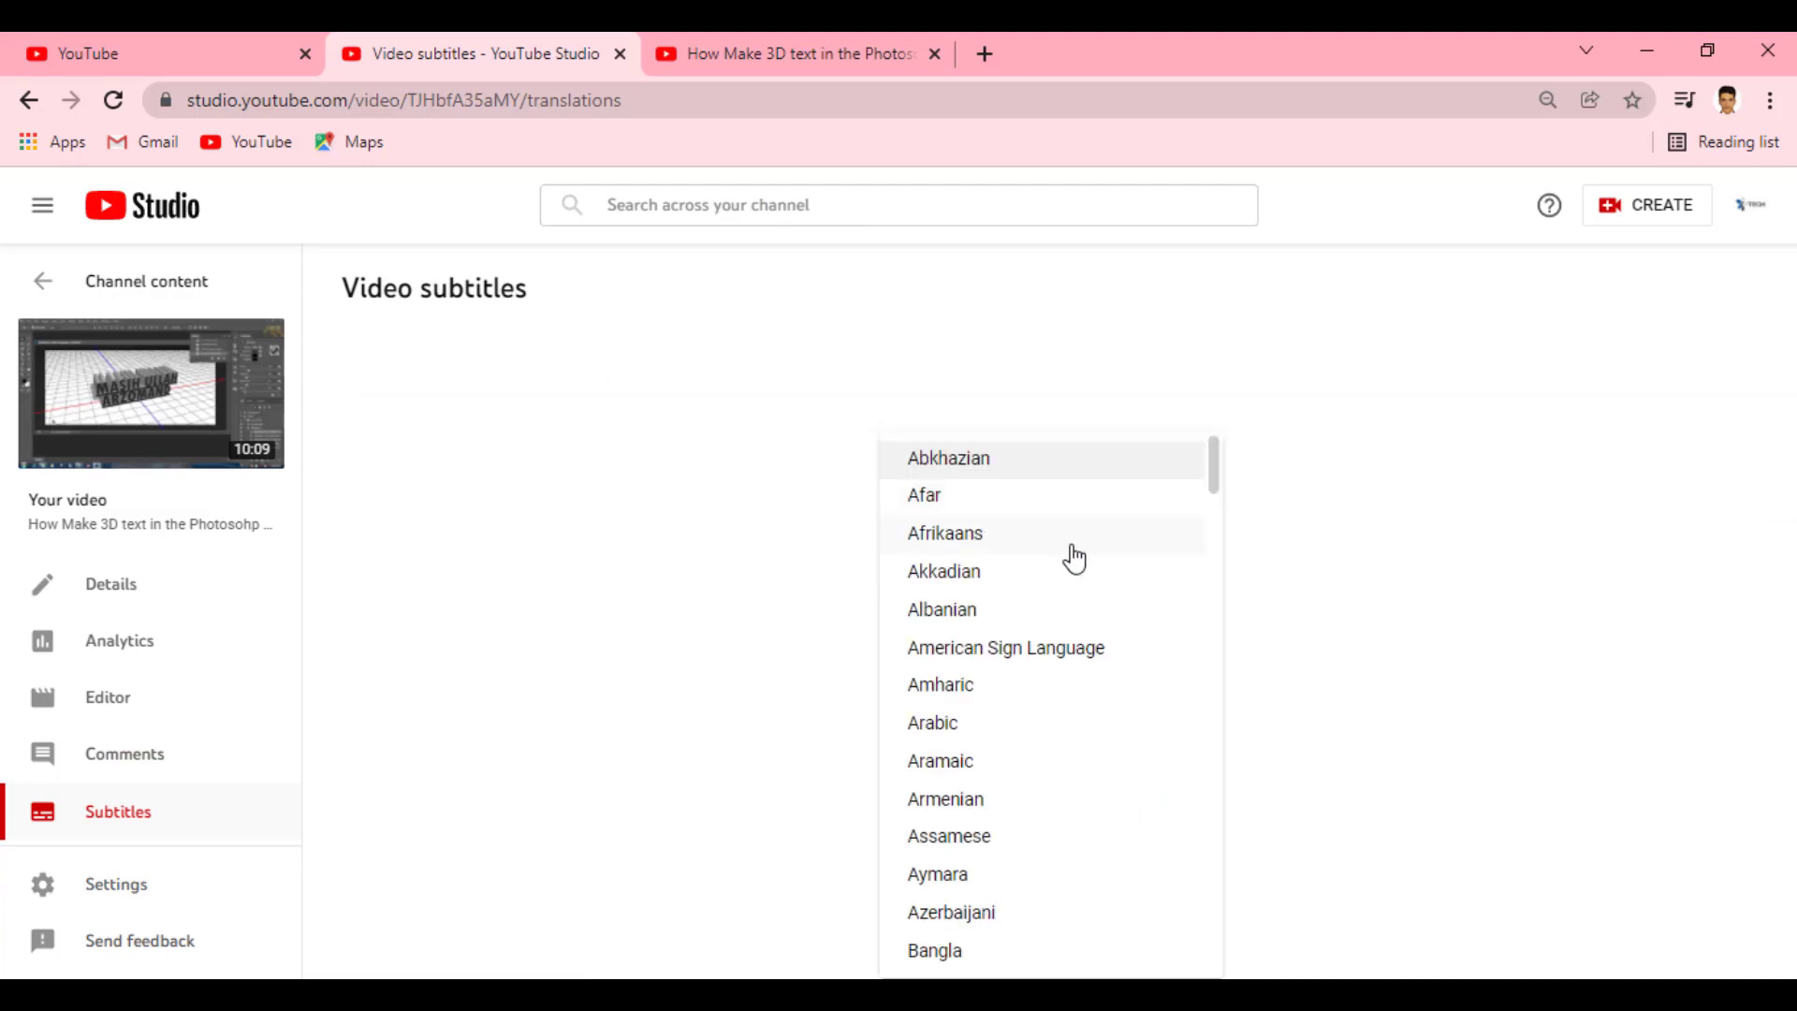
pyautogui.click(1098, 563)
pyautogui.scroll(3)
pyautogui.scroll(-3)
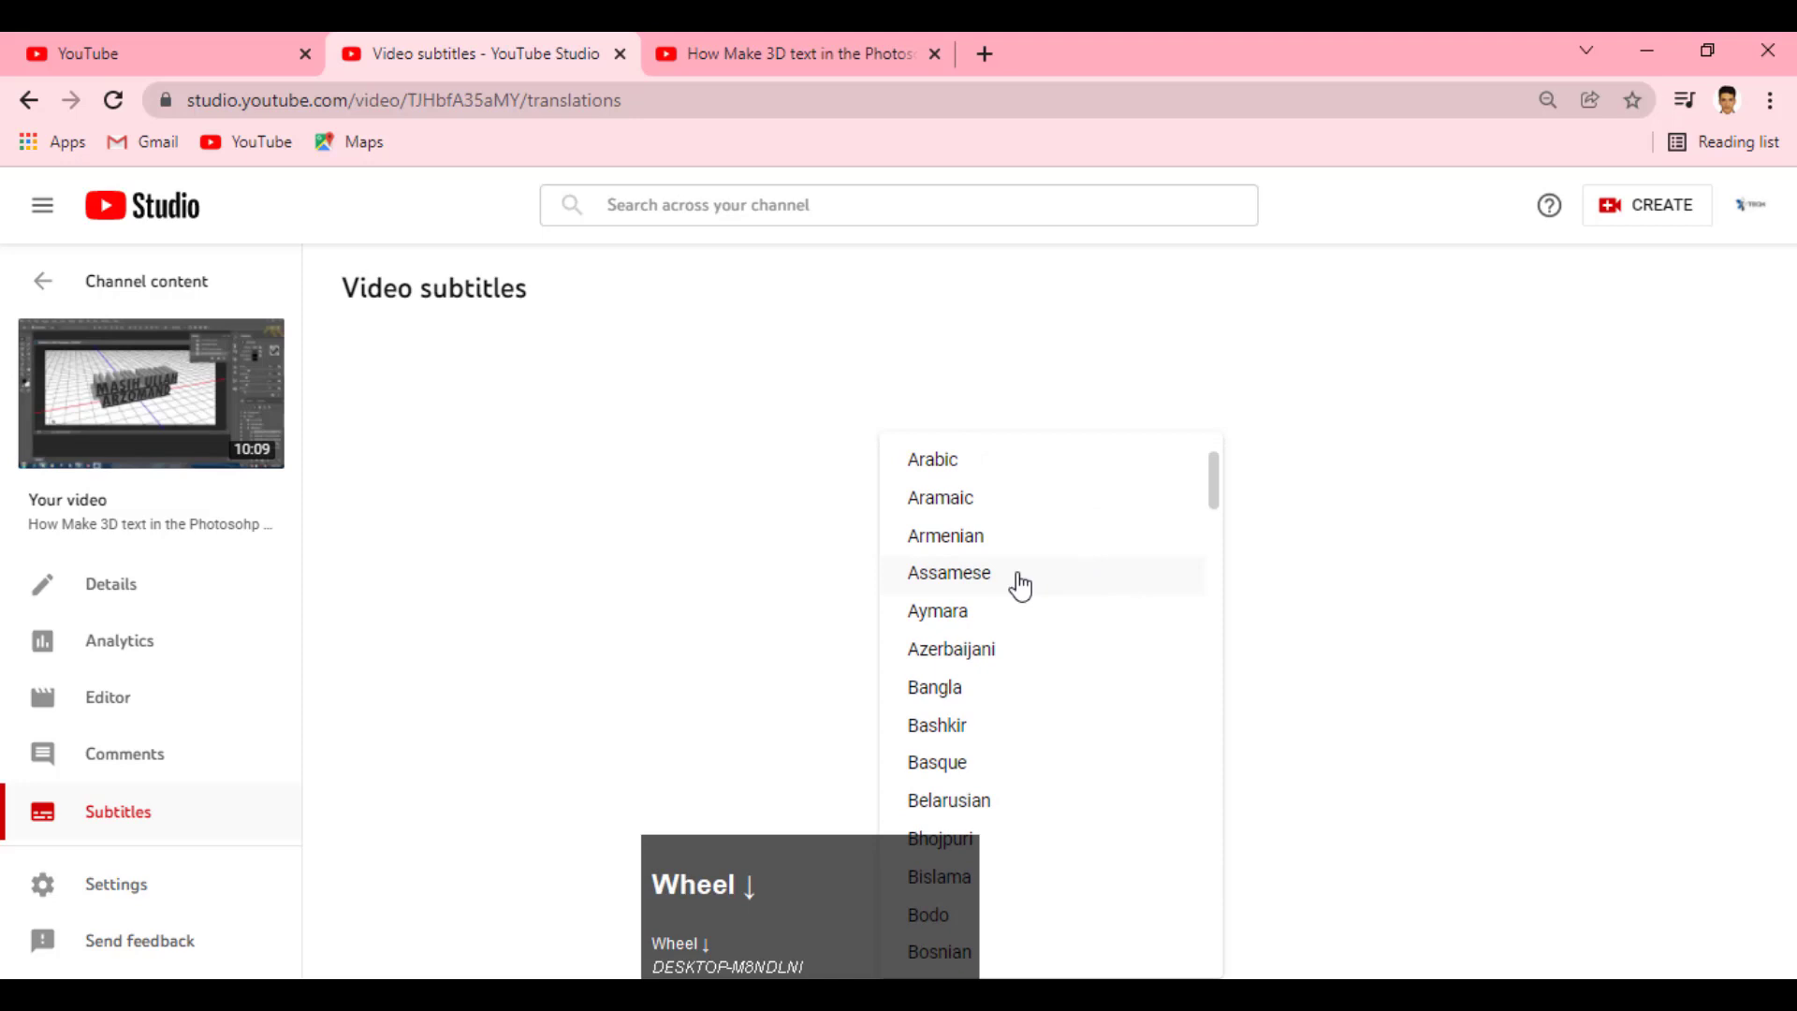
pyautogui.scroll(-3)
pyautogui.scroll(3)
pyautogui.scroll(-3)
pyautogui.click(1026, 567)
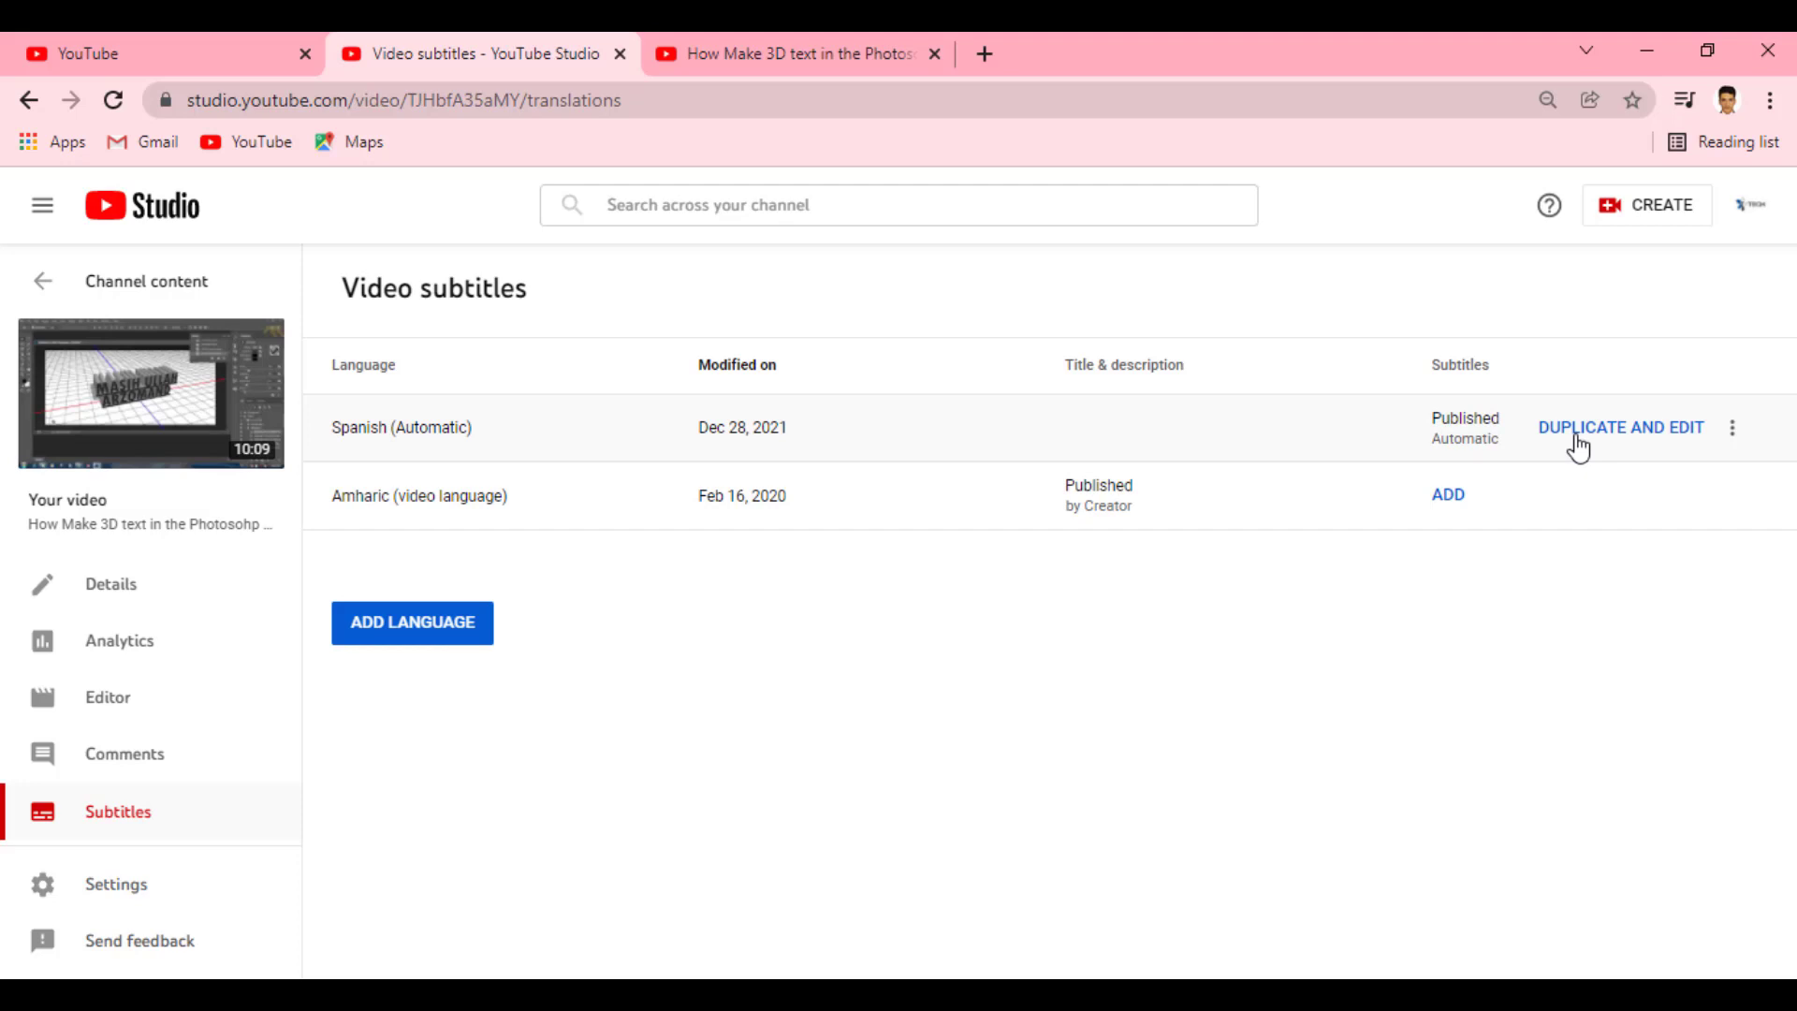
# Duplicate the automatic Spanish track, review its text, and publish it as creator Spanish subtitles
pyautogui.click(1583, 449)
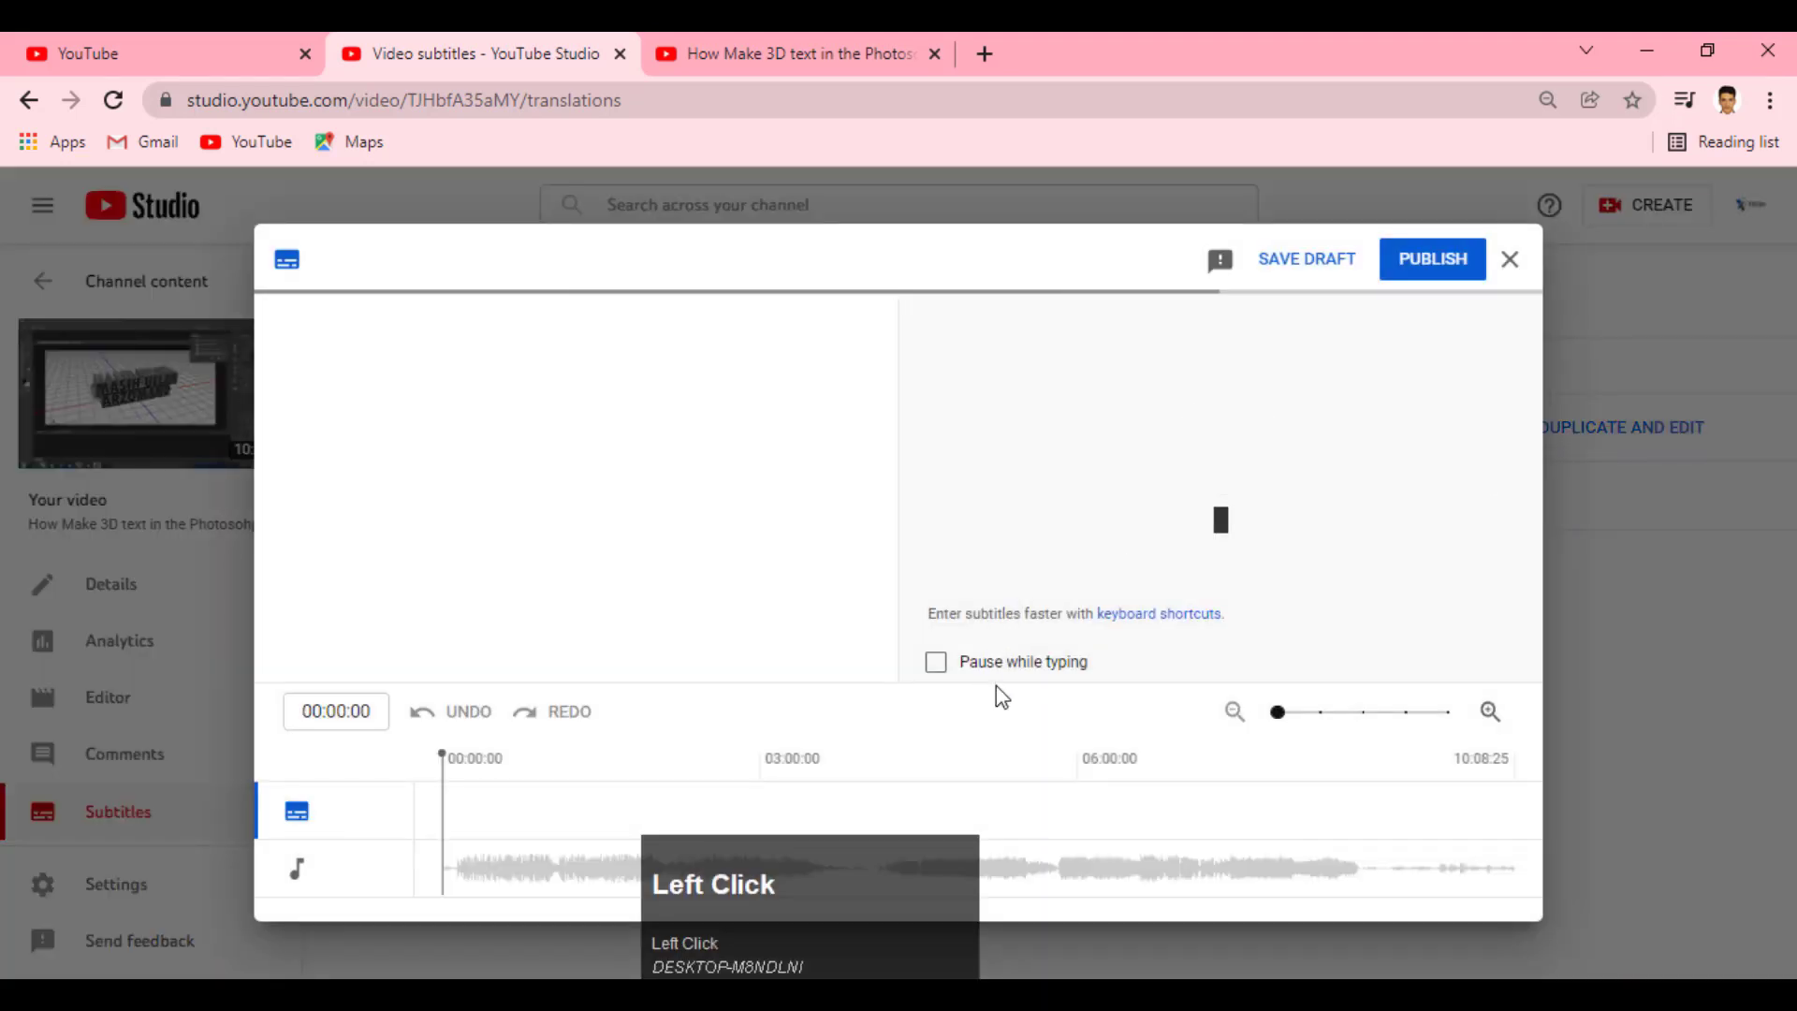
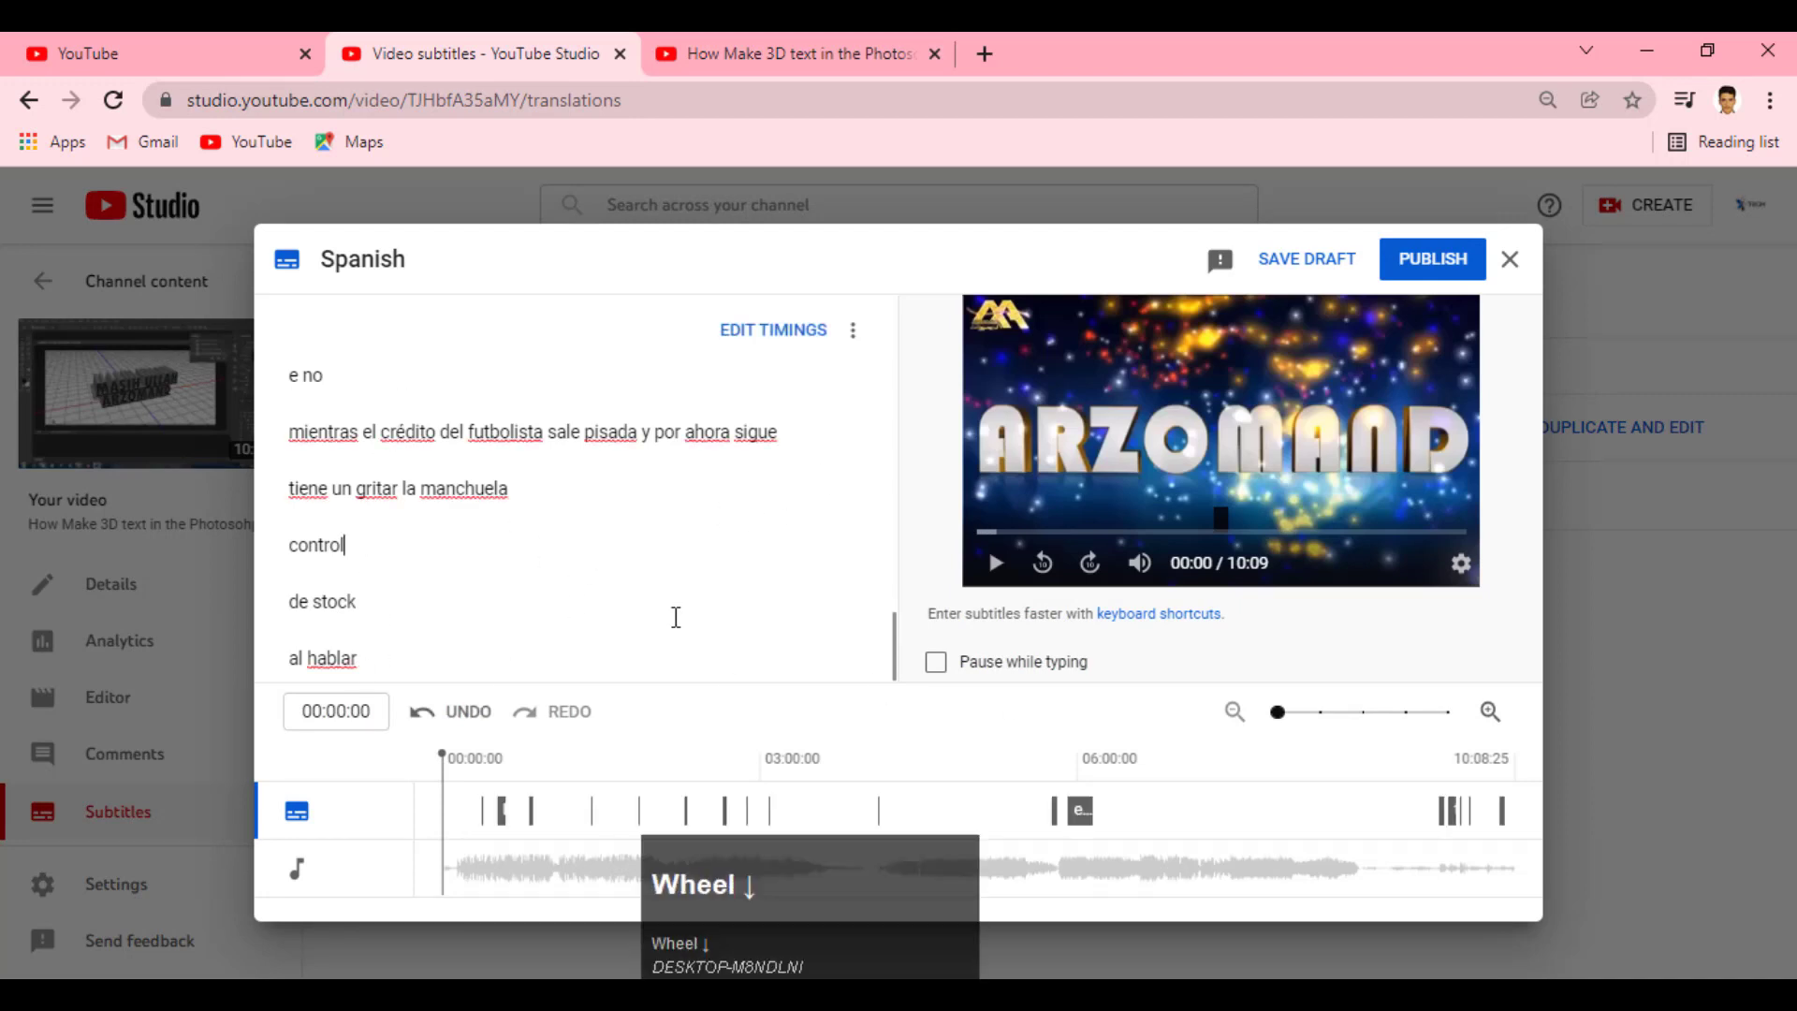
pyautogui.scroll(3)
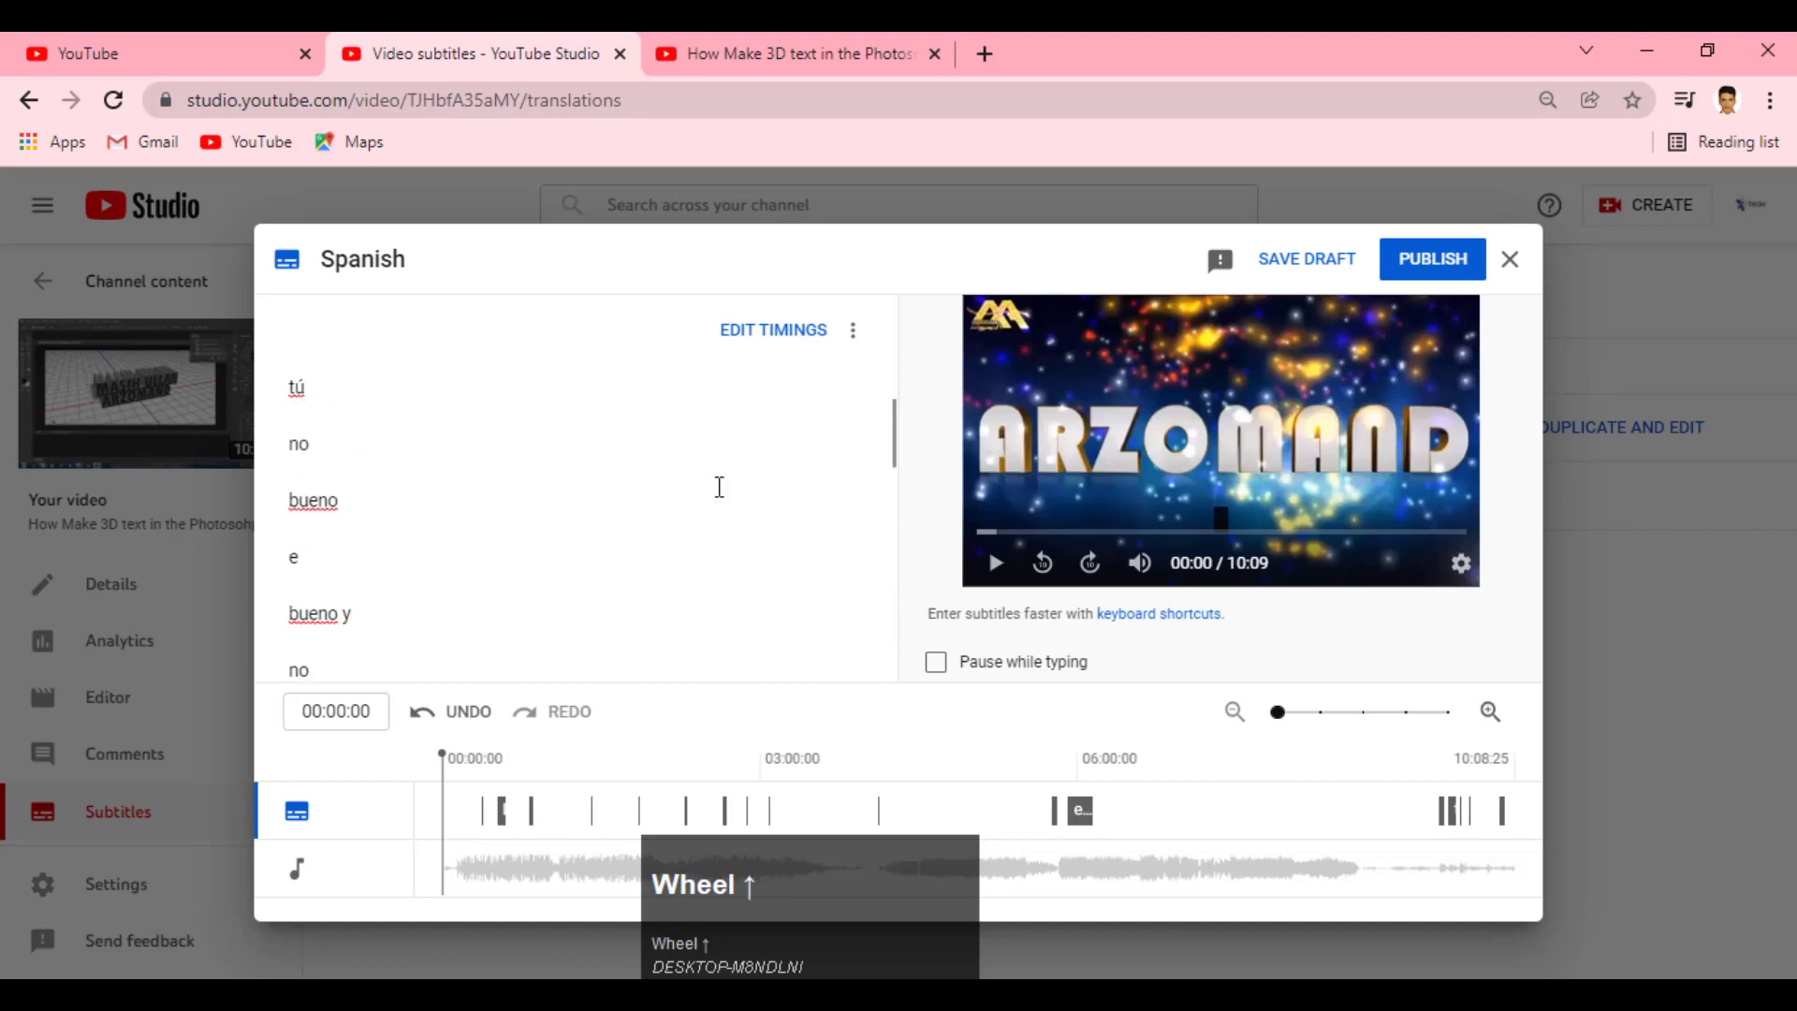
pyautogui.scroll(3)
pyautogui.click(247, 346)
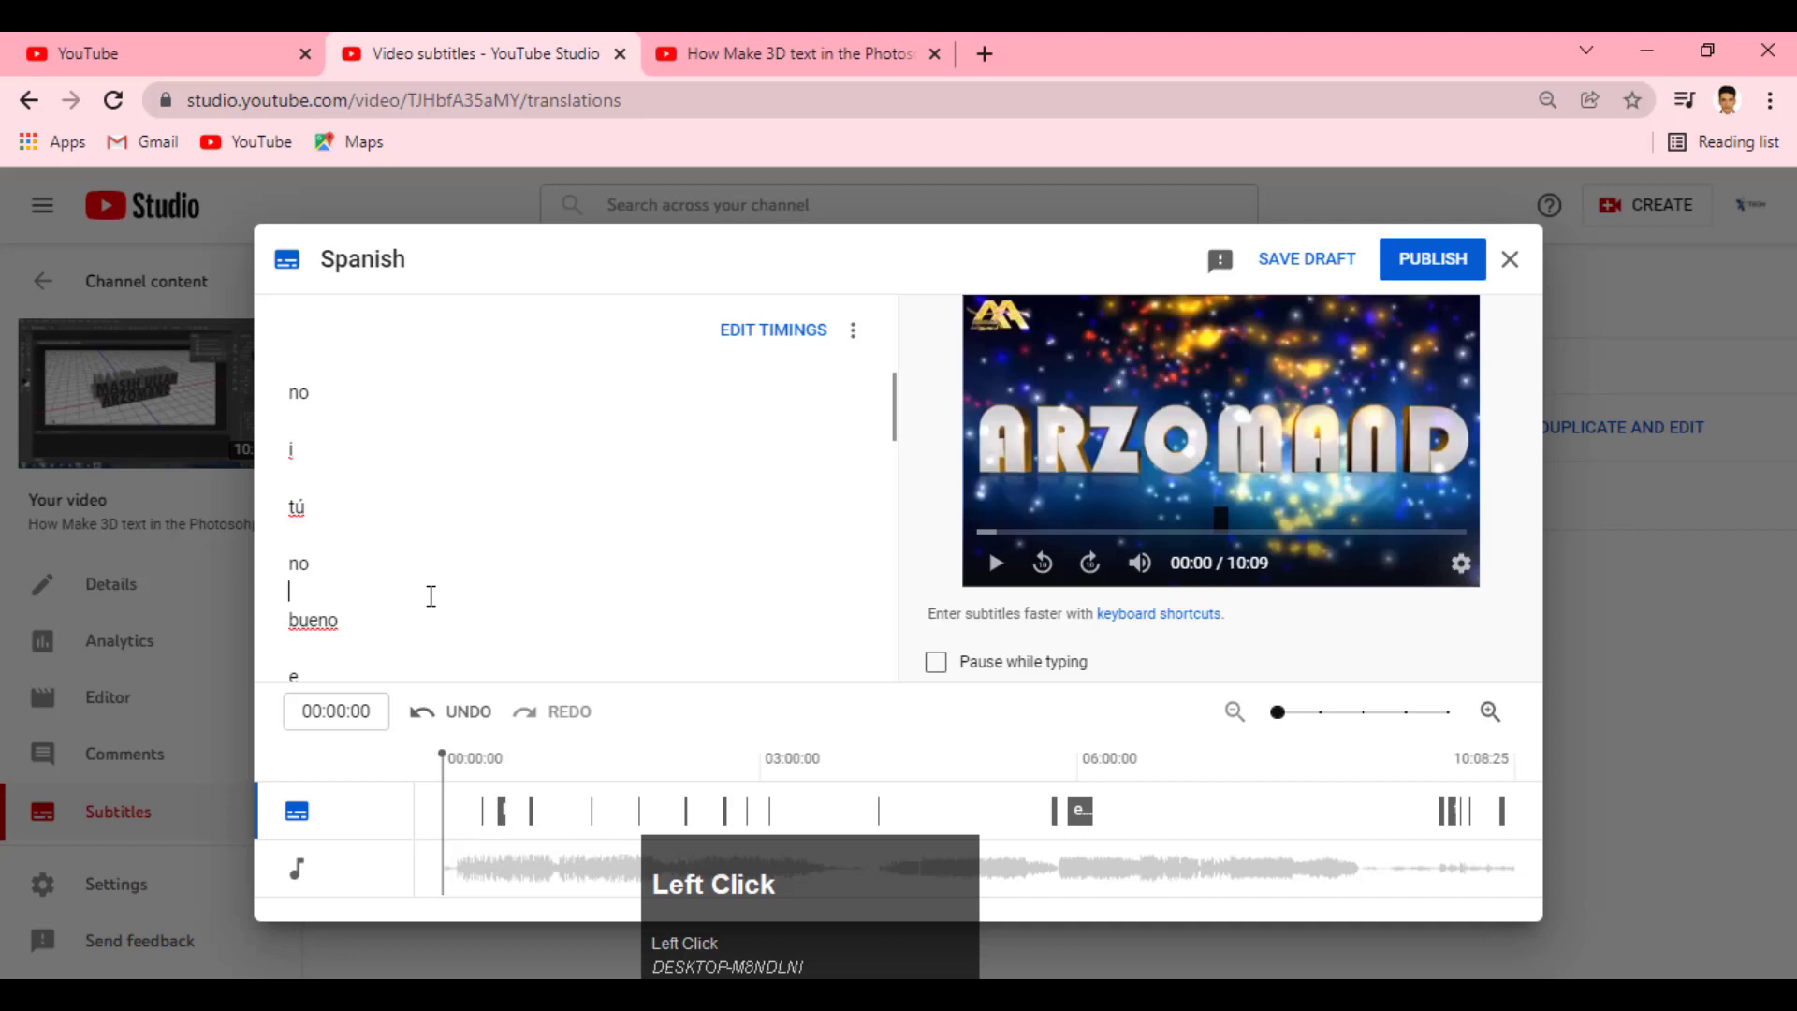
pyautogui.scroll(-3)
pyautogui.click(361, 272)
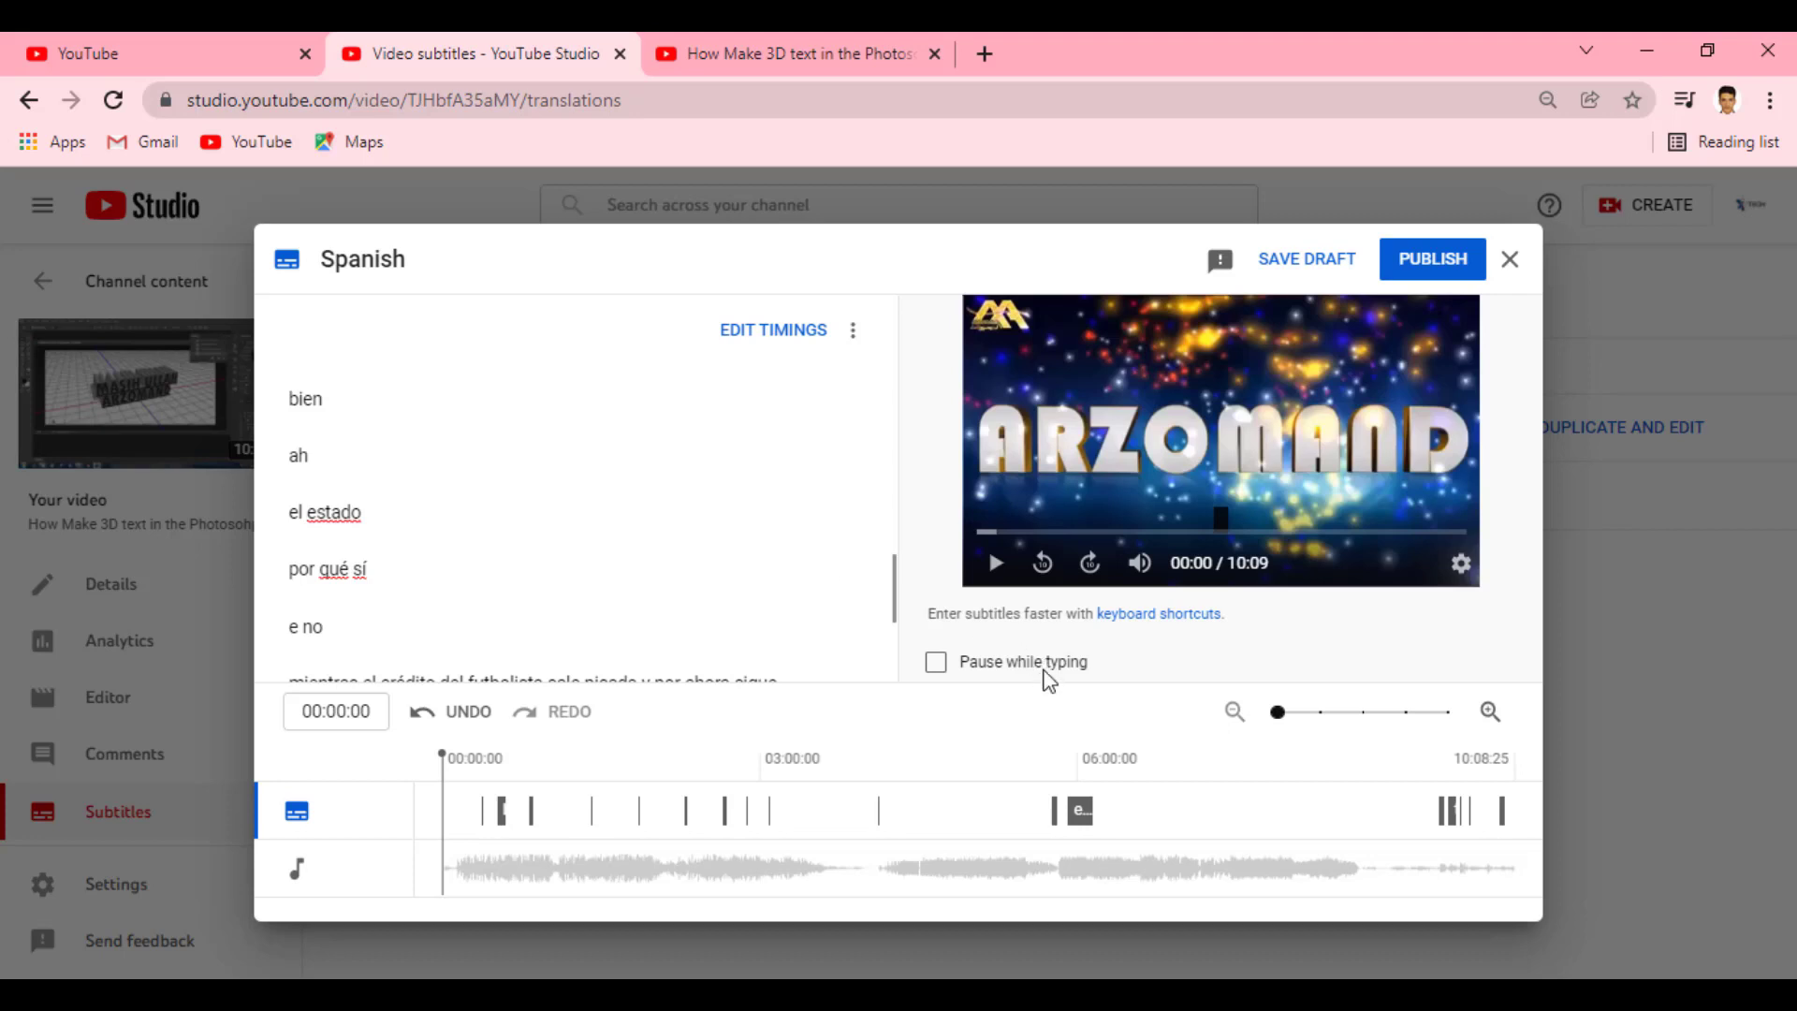
pyautogui.doubleClick(1412, 278)
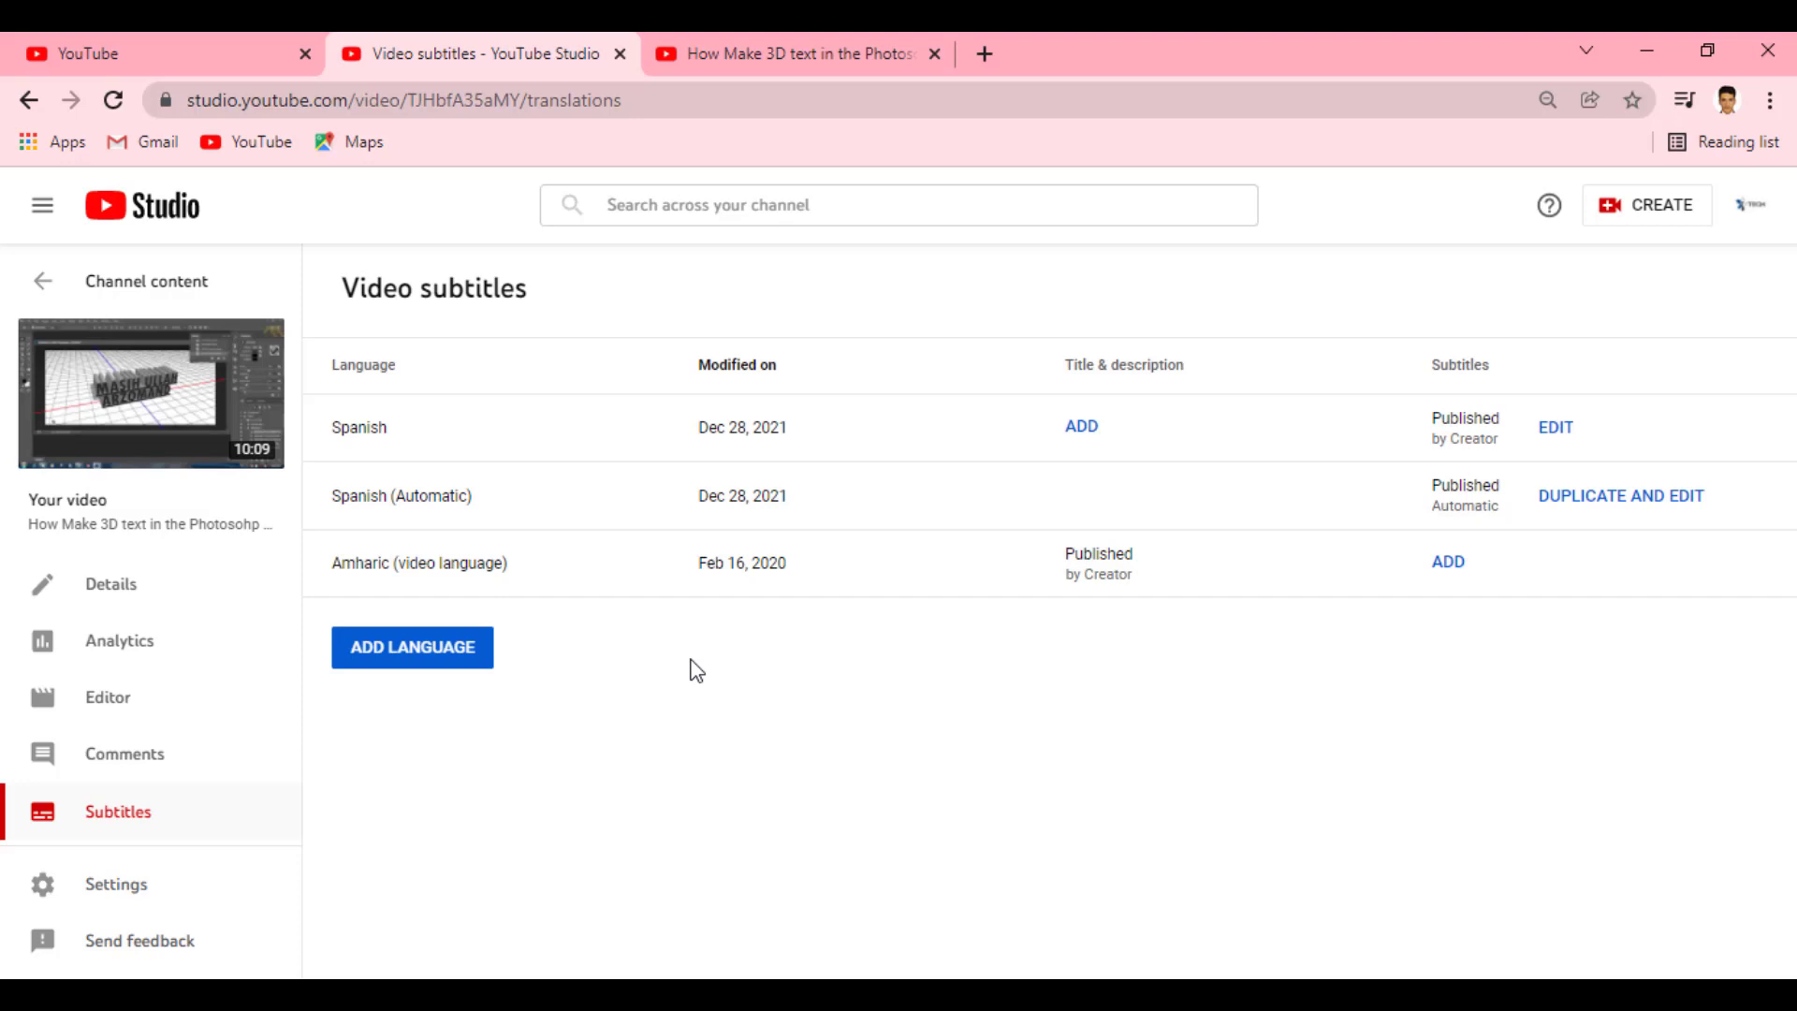
pyautogui.click(159, 791)
pyautogui.scroll(-3)
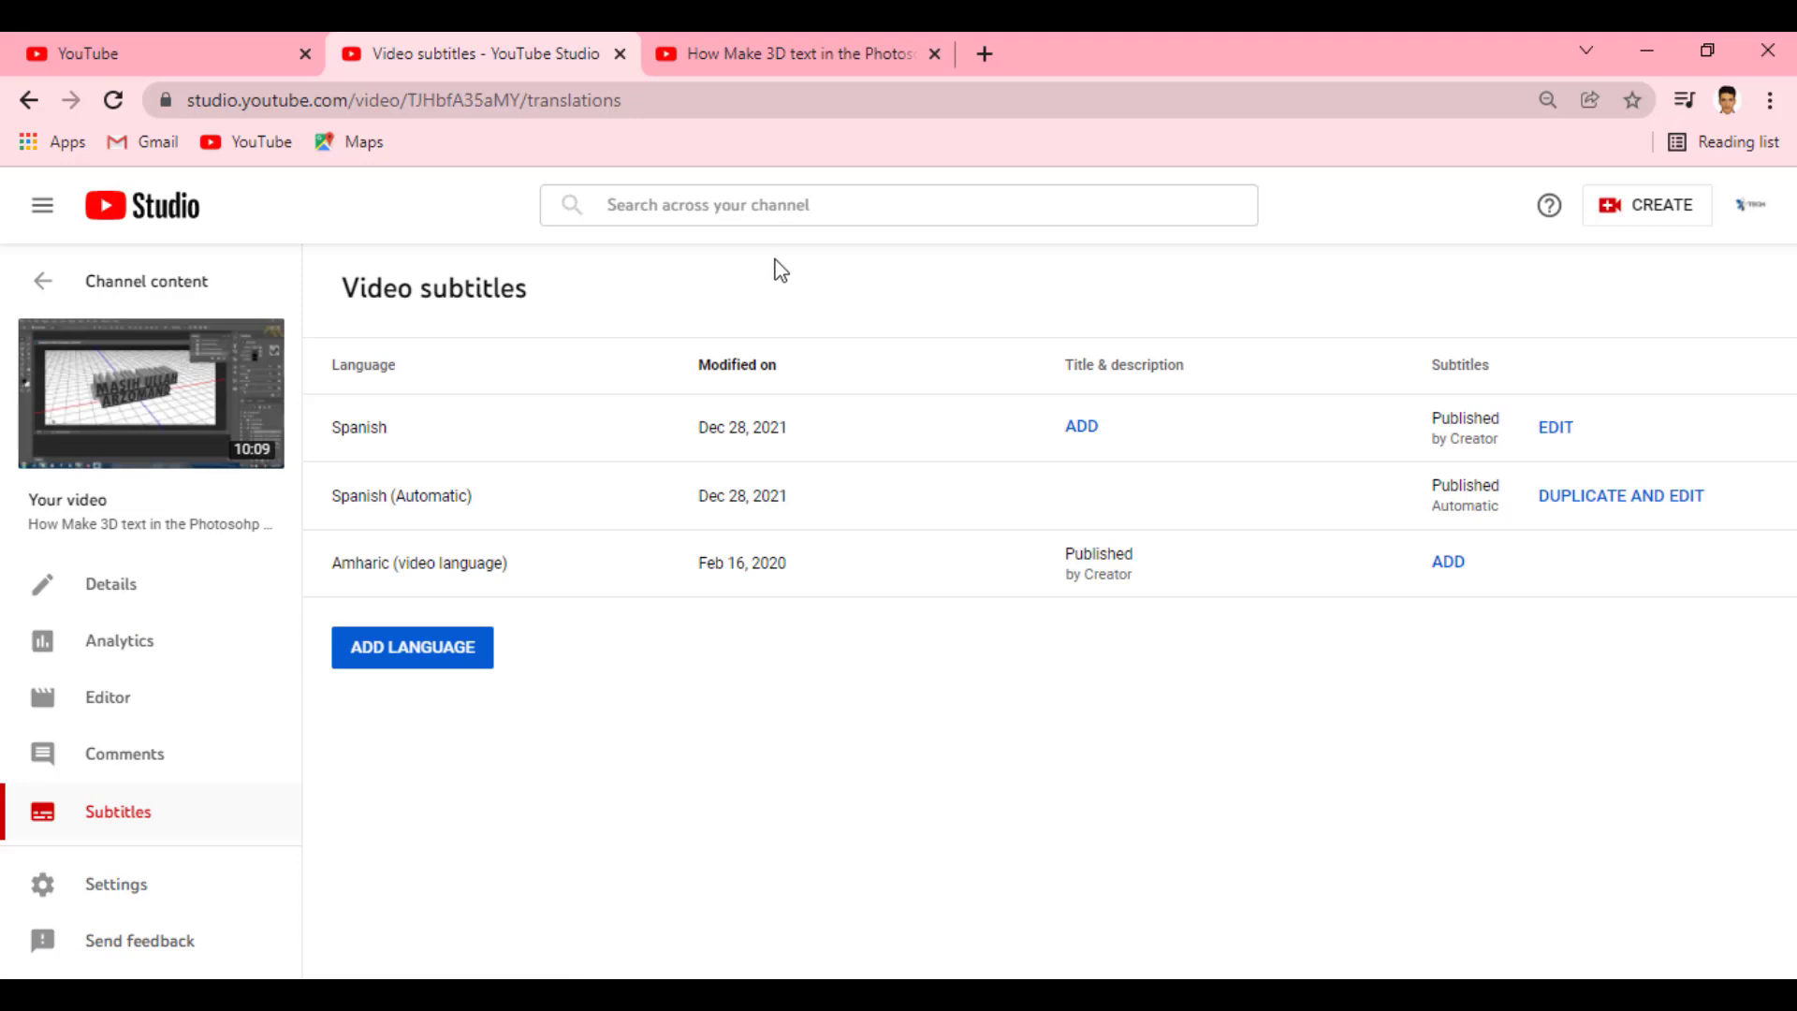
# Return to the channel dashboard and minimize Chrome to show the desktop wallpaper
pyautogui.click(780, 256)
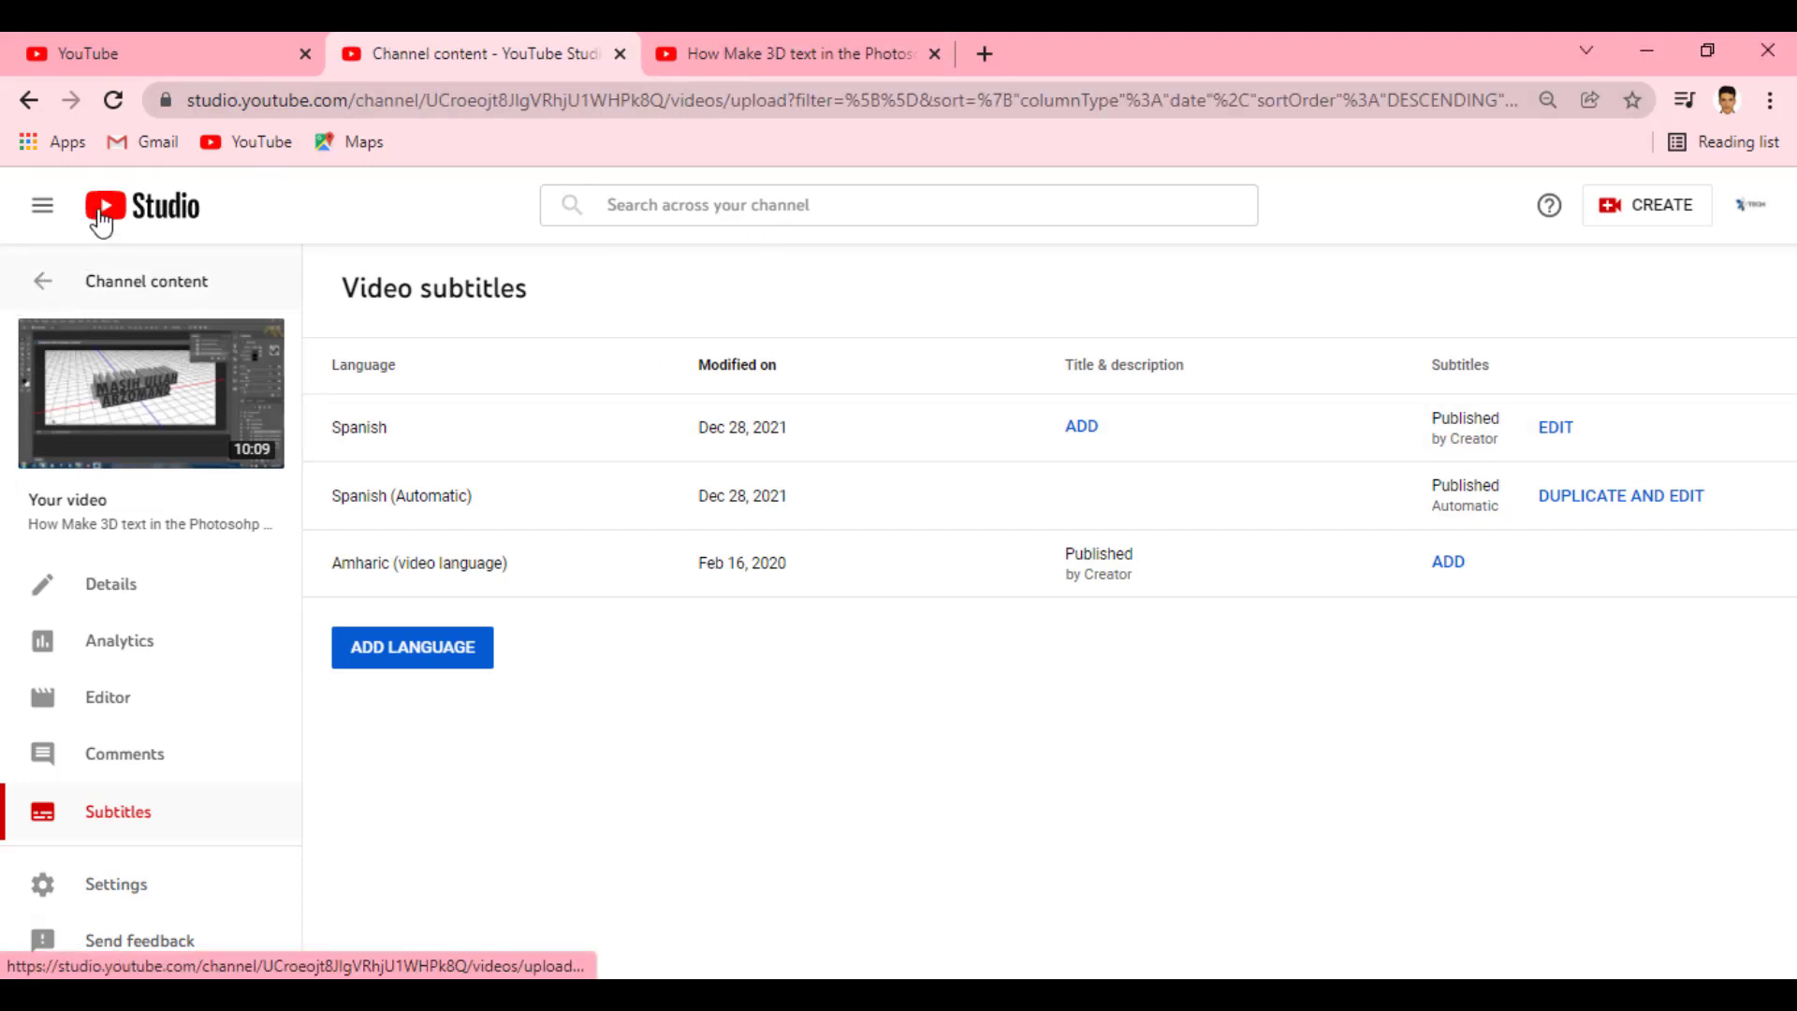
pyautogui.doubleClick(113, 218)
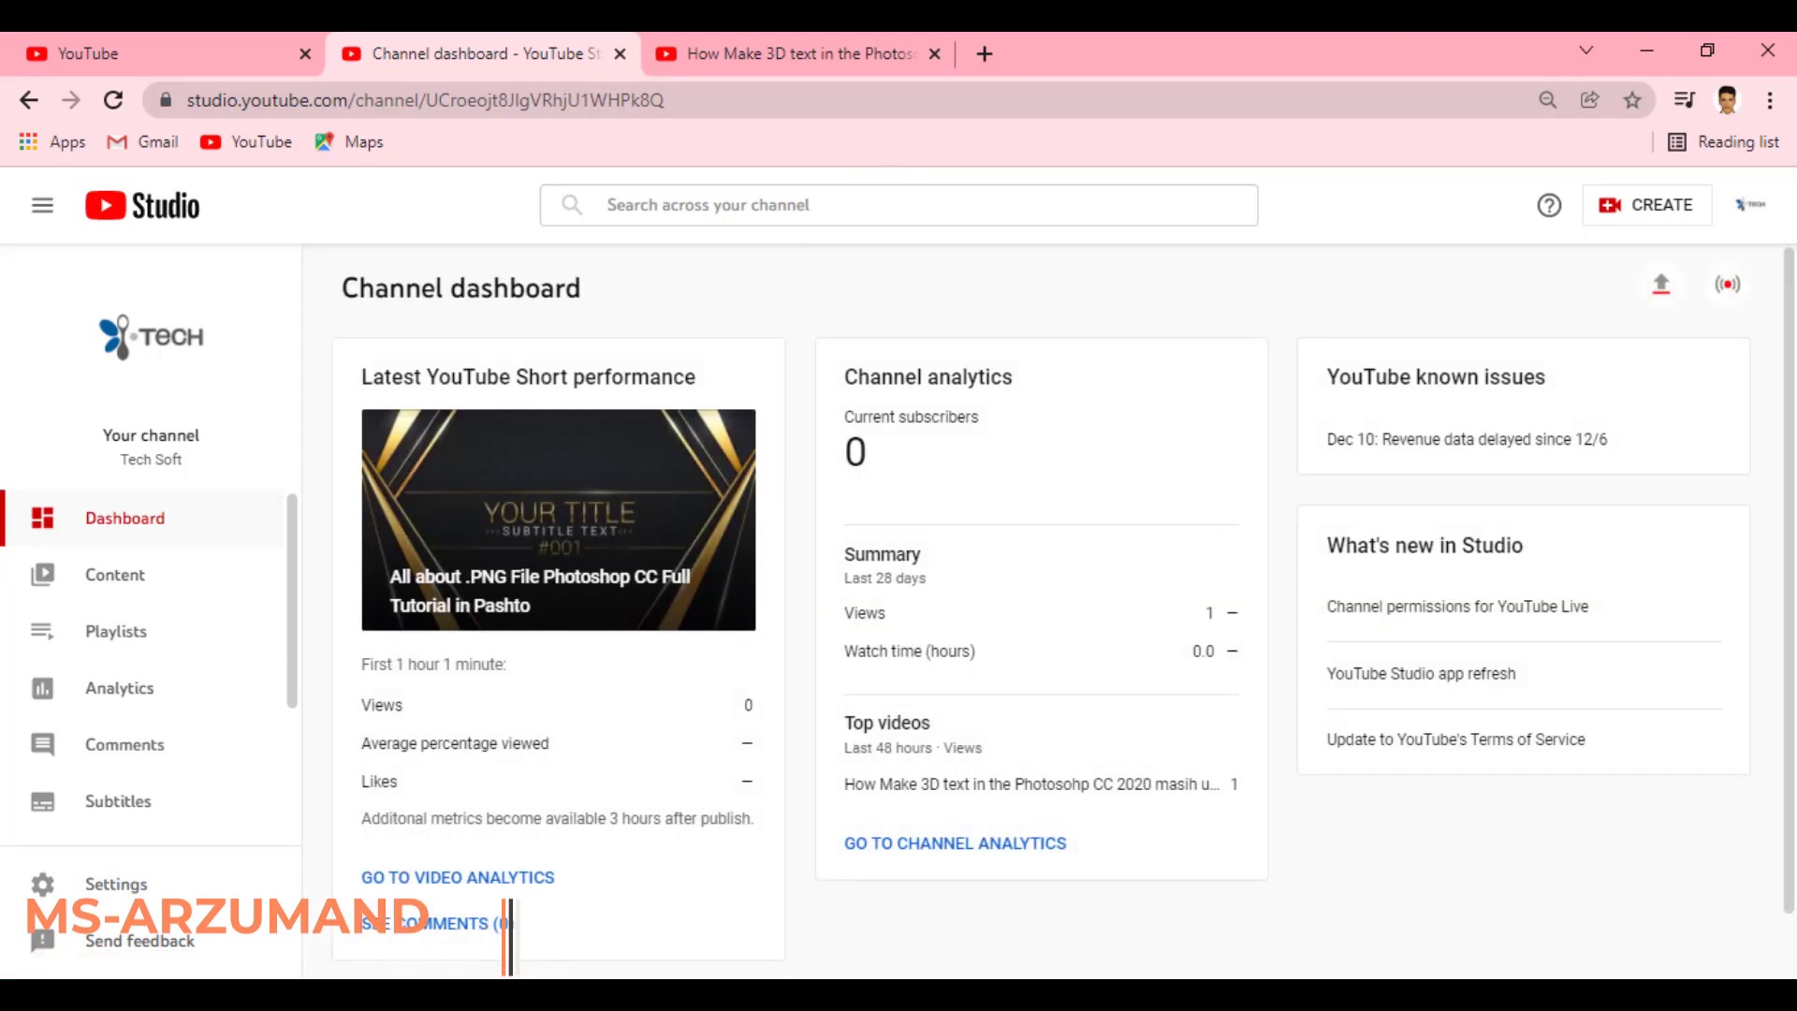
pyautogui.doubleClick(1663, 39)
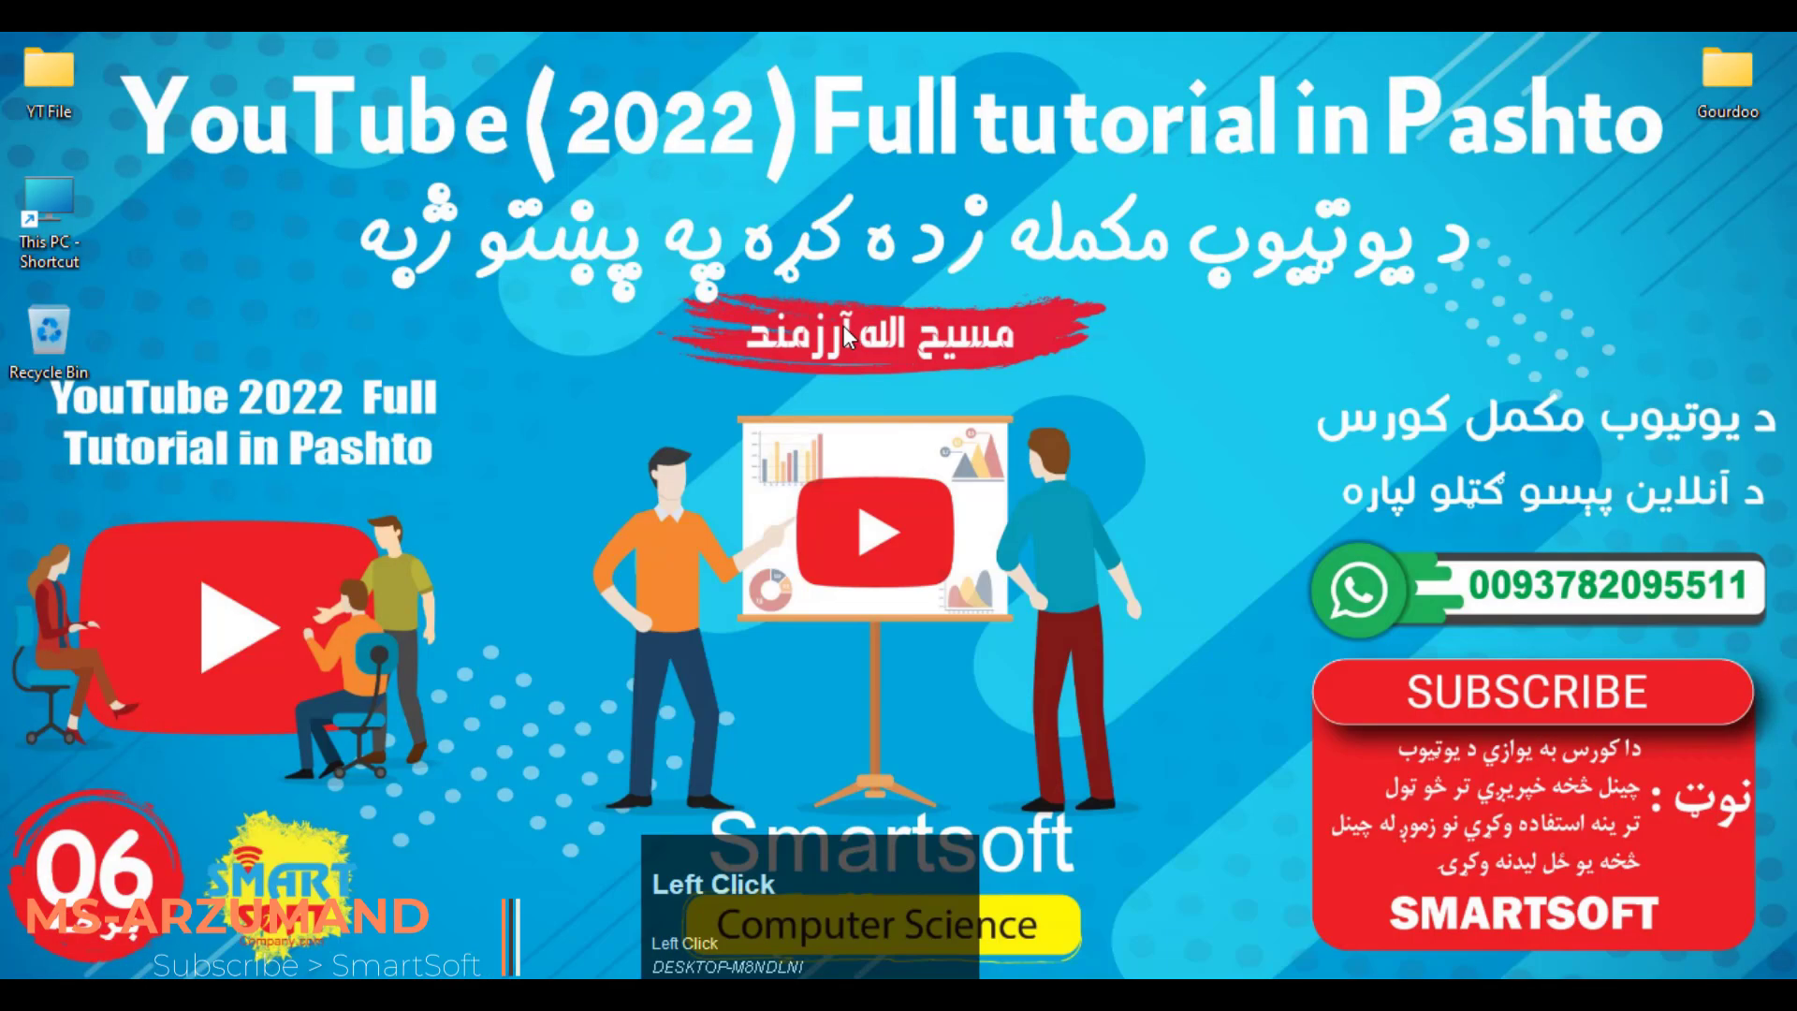